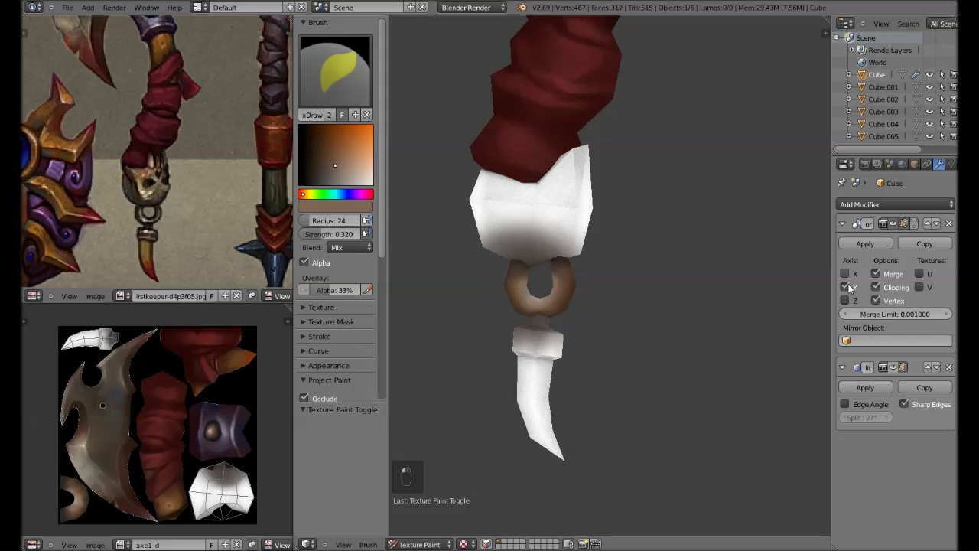
Save the file, then sample an orange-brown wood colour and size the brush for the lower handle.
key(Tab)
key(Tab)
key(ctrl+s)
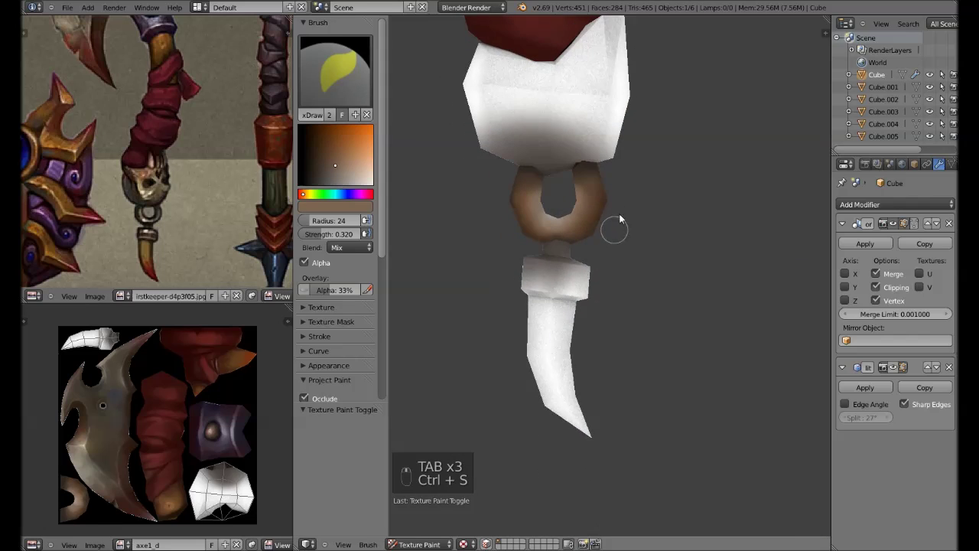
key(s)
key(f)
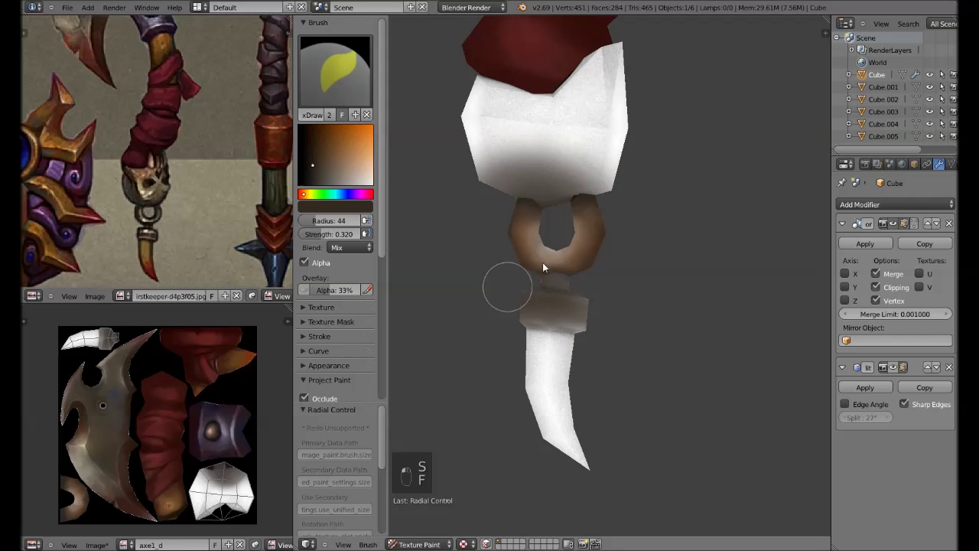
key(s)
key(shift+f)
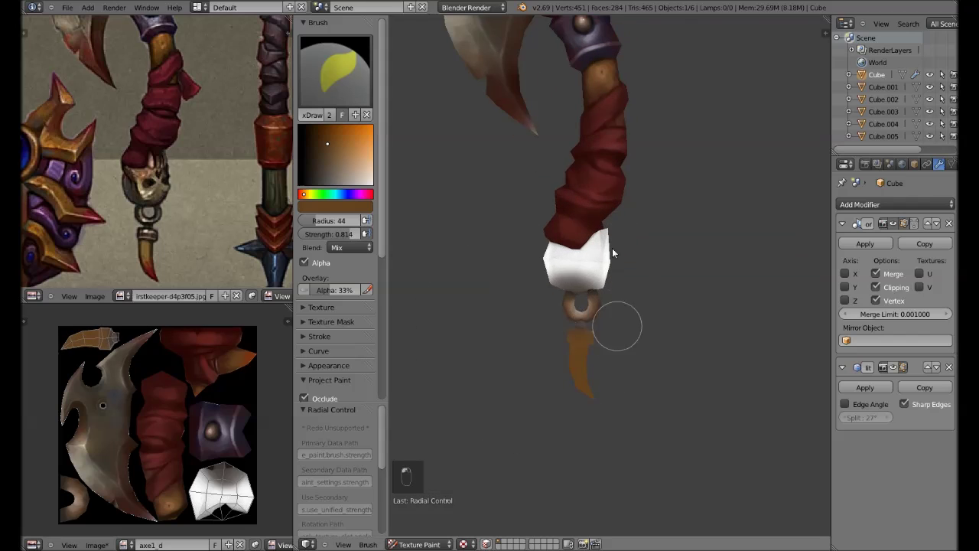
key(s)
key(f)
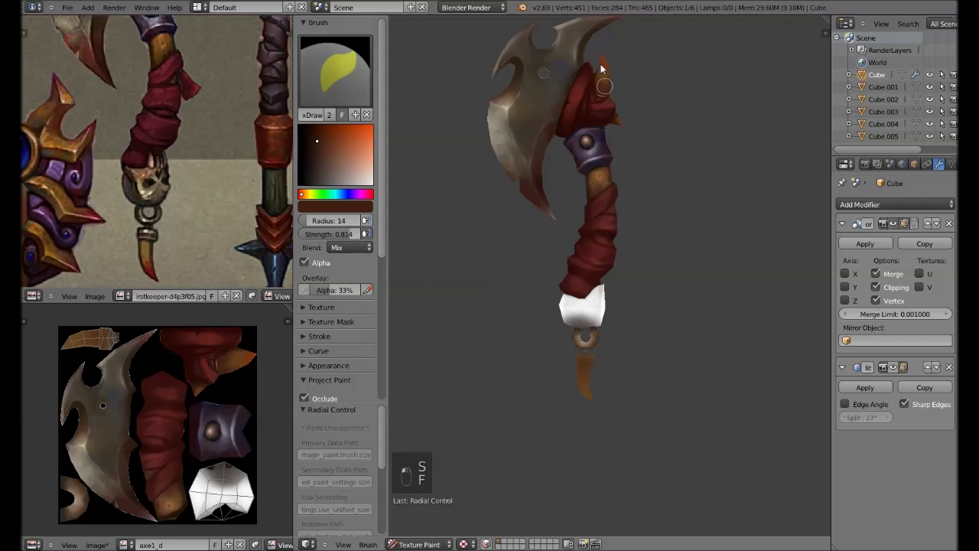
key(s)
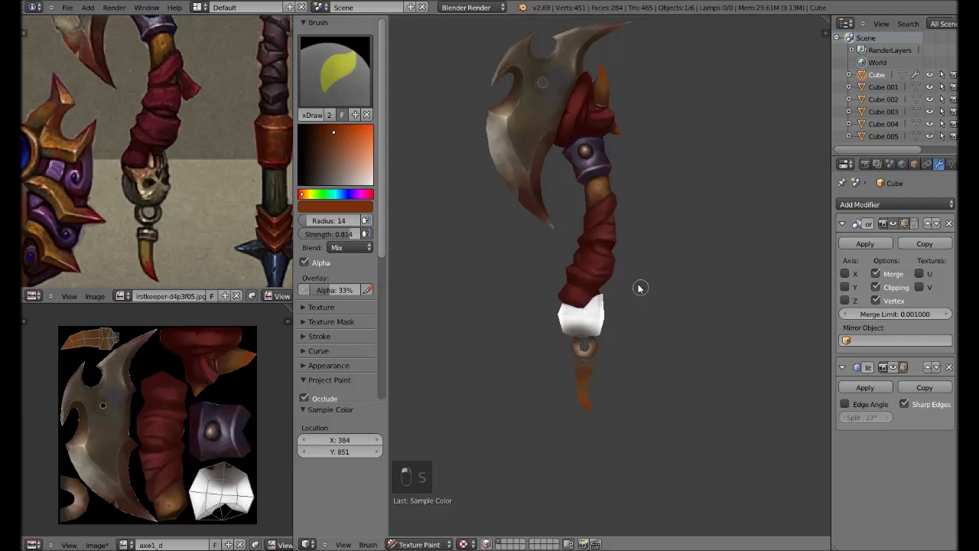
Paint brown shading over the lower ring and pommel, resampling tones as the strokes build up.
key(s)
key(s)
key(s)
key(f)
drag(569, 264, 615, 277)
key(s)
key(f)
key(f)
key(Tab)
key(Tab)
Shade the collar band below the ring darker with a resized brush and sampled browns.
key(f)
key(s)
key(s)
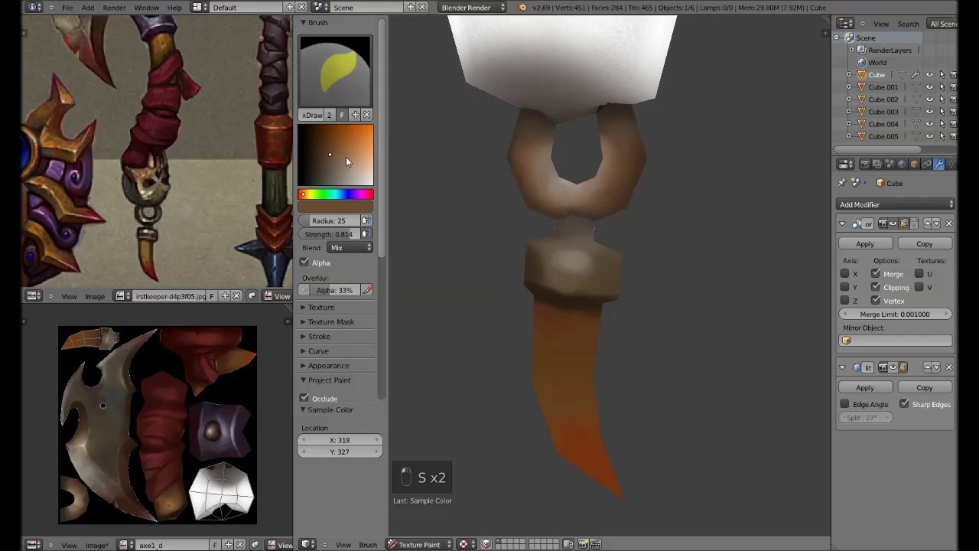
key(f)
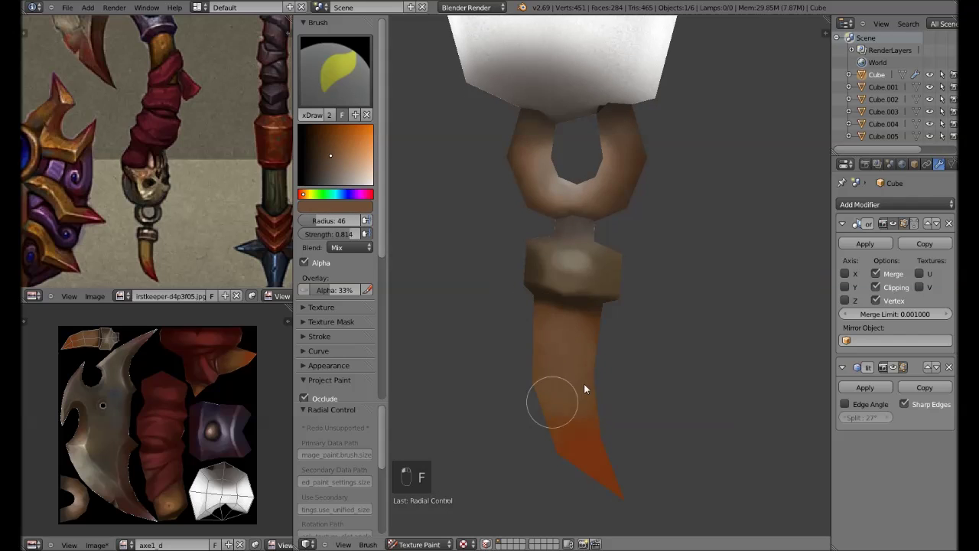
key(f)
key(s)
key(f)
key(f)
key(f)
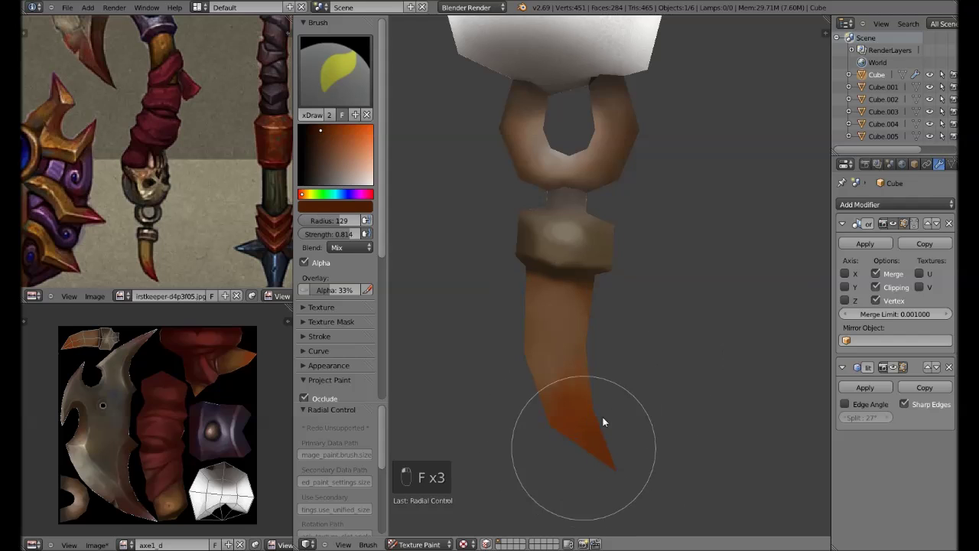
key(f)
key(s)
key(f)
drag(566, 390, 566, 401)
Lay streaky wood-grain strokes down the lower handle, alternating sampled light and dark tones.
key(s)
key(f)
key(s)
key(s)
key(s)
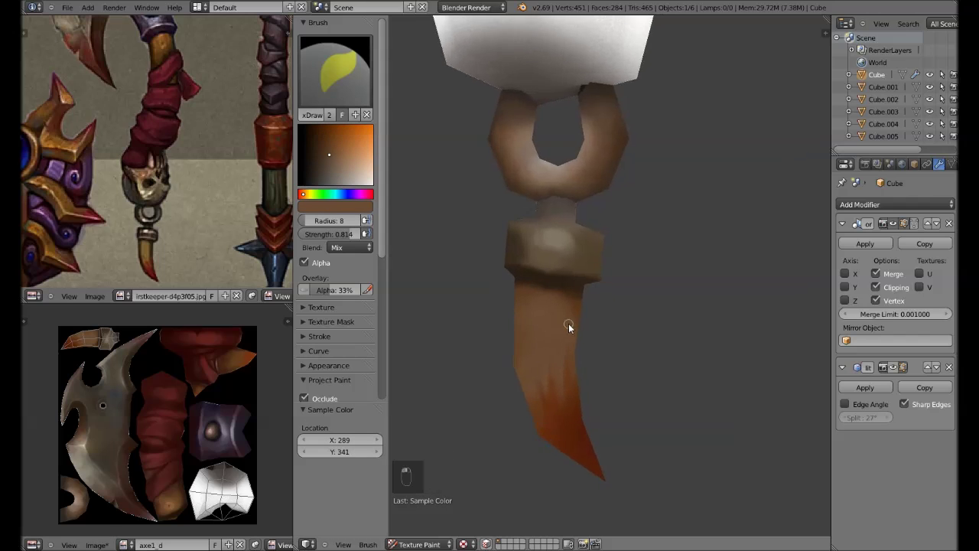
key(s)
key(f)
key(s)
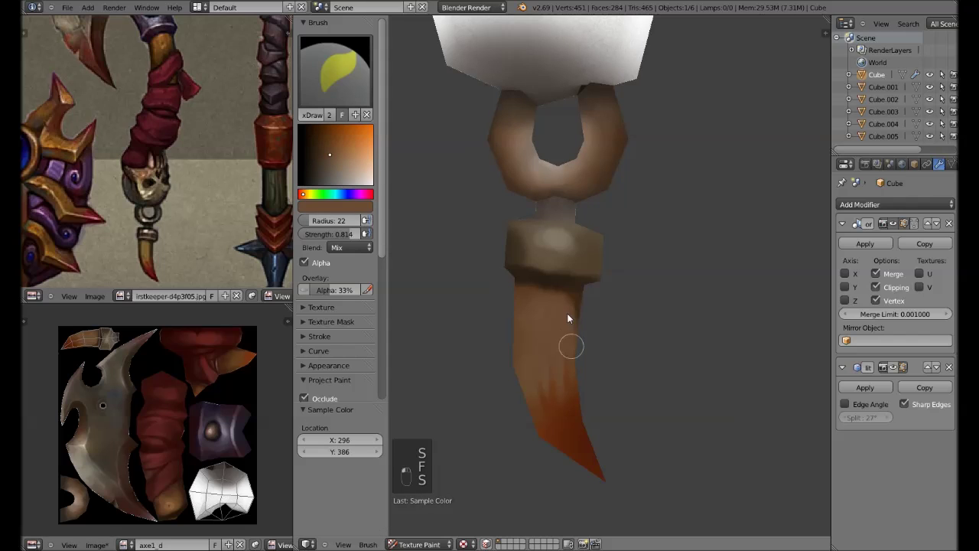
key(s)
key(f)
key(s)
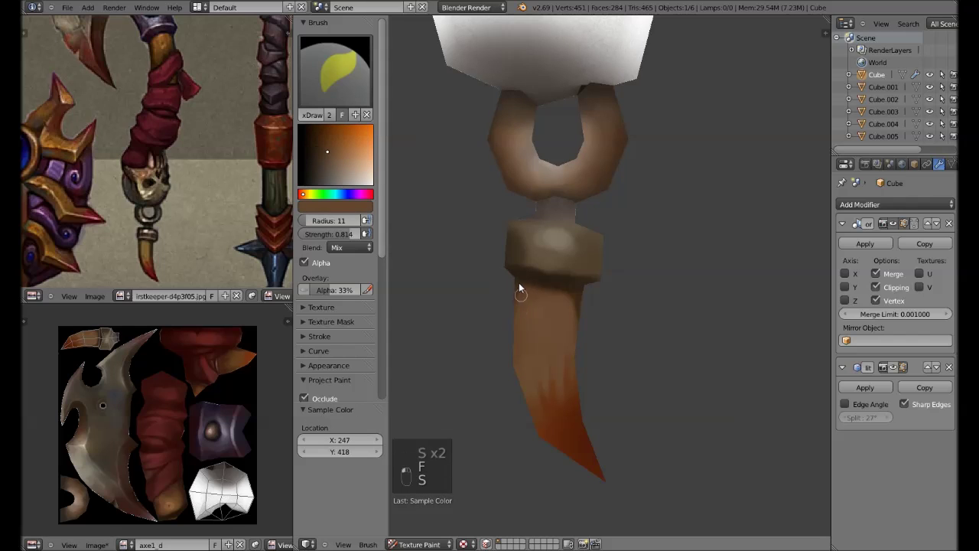
key(s)
key(s)
key(f)
key(s)
key(Tab)
key(Tab)
From front view, continue the wood streaks and shading on the grip with freshly sampled colours.
key(s)
key(s)
key(s)
key(s)
key(f)
key(s)
key(s)
key(KP_1)
key(s)
key(s)
key(s)
key(s)
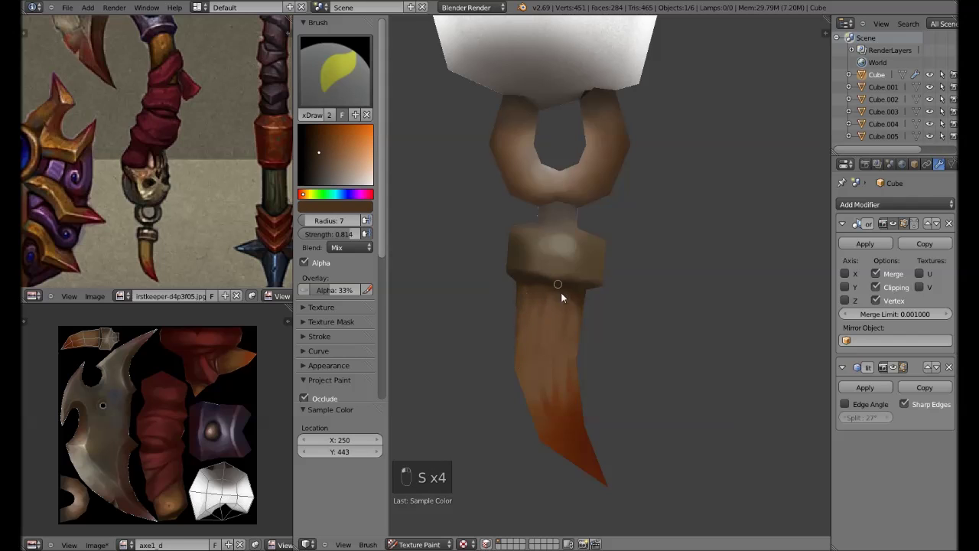
Add highlights to the ring, collar and grip, then save the file.
key(alt+s)
key(s)
key(f)
drag(550, 454, 546, 423)
key(f)
key(s)
key(f)
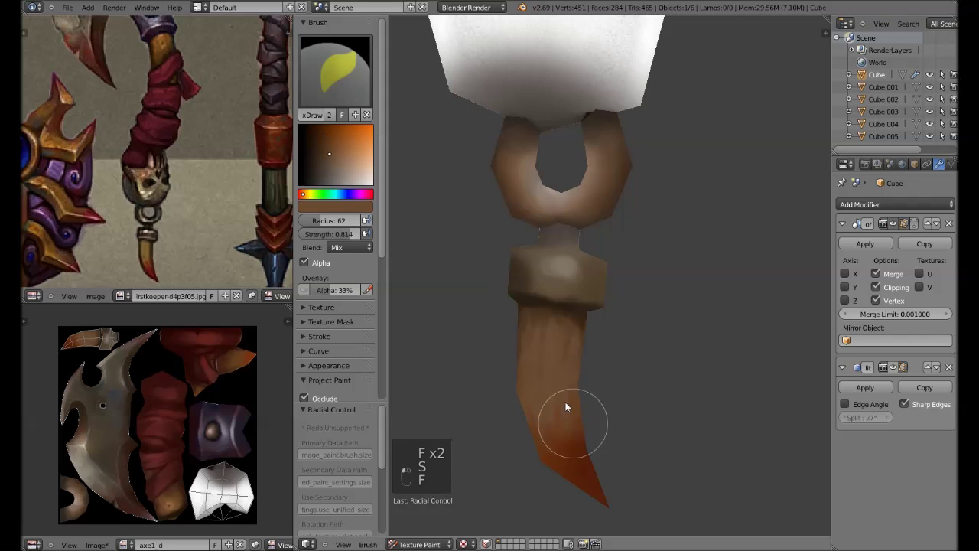
key(f)
key(s)
key(s)
key(ctrl+s)
drag(631, 211, 629, 253)
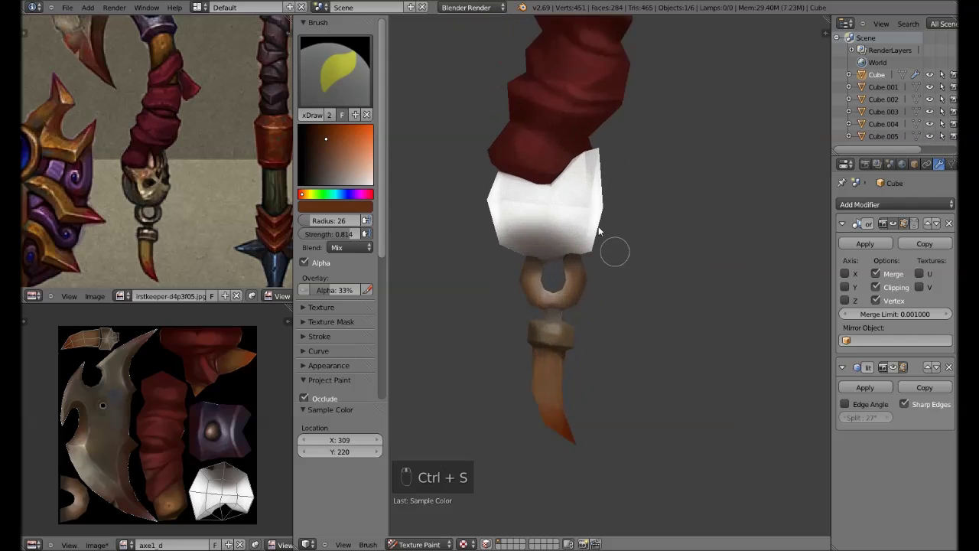
Test a highlight stroke on the collar band, undo it, and redo it with a better brush size.
key(s)
key(f)
drag(611, 352, 592, 340)
key(ctrl+z)
key(ctrl+z)
key(Tab)
key(Tab)
key(f)
drag(578, 347, 546, 315)
key(s)
key(f)
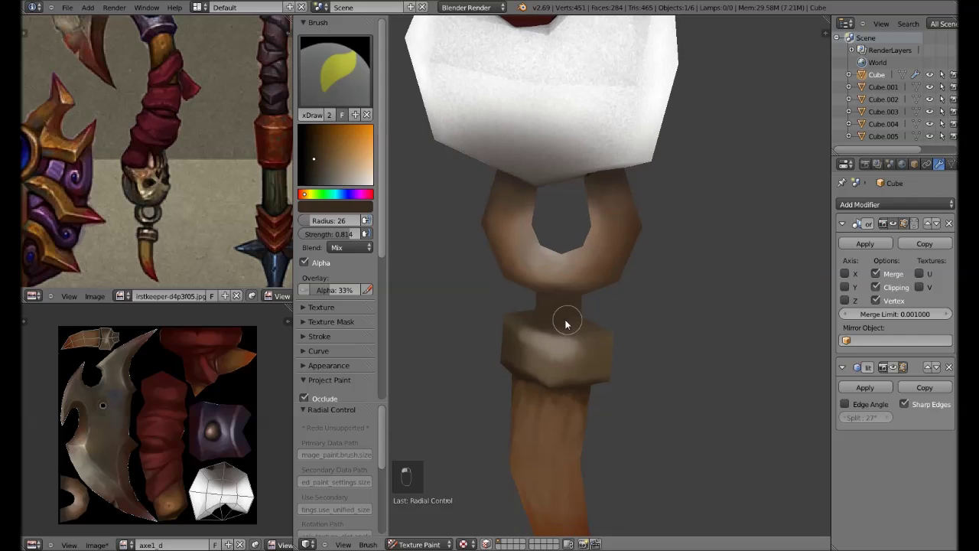
Paint bright metallic highlight bands across the collar with sampled light colours.
key(s)
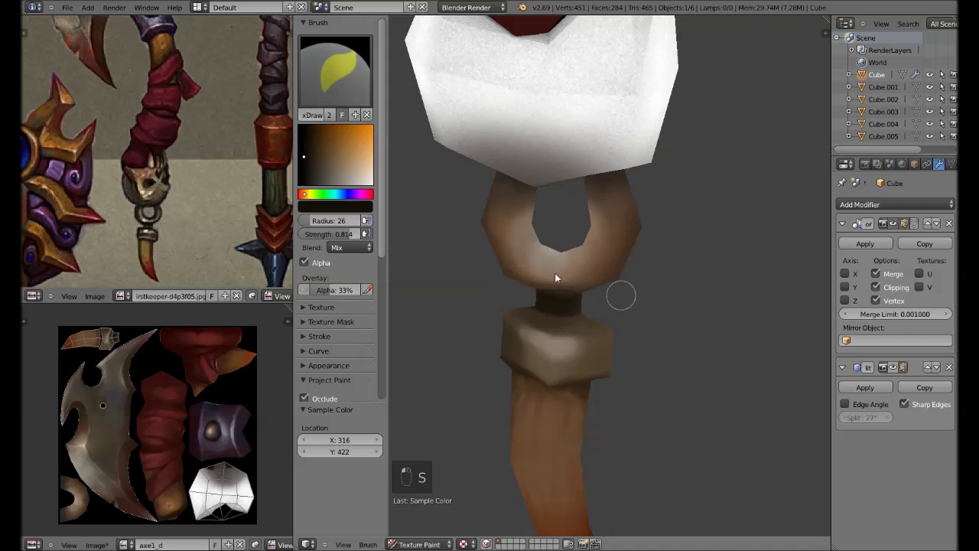
key(s)
key(s)
key(s)
key(s)
key(s)
key(s)
key(f)
key(f)
key(f)
key(s)
key(s)
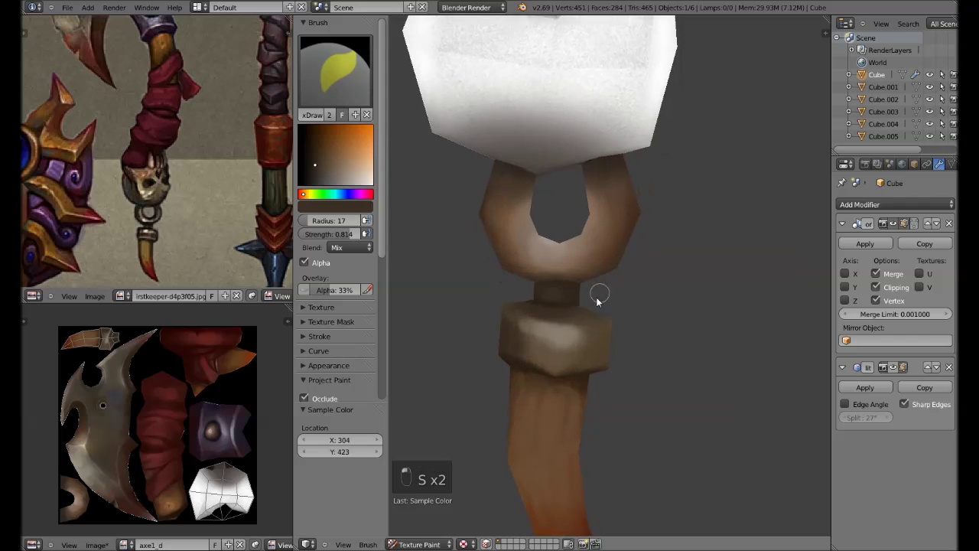
key(s)
key(f)
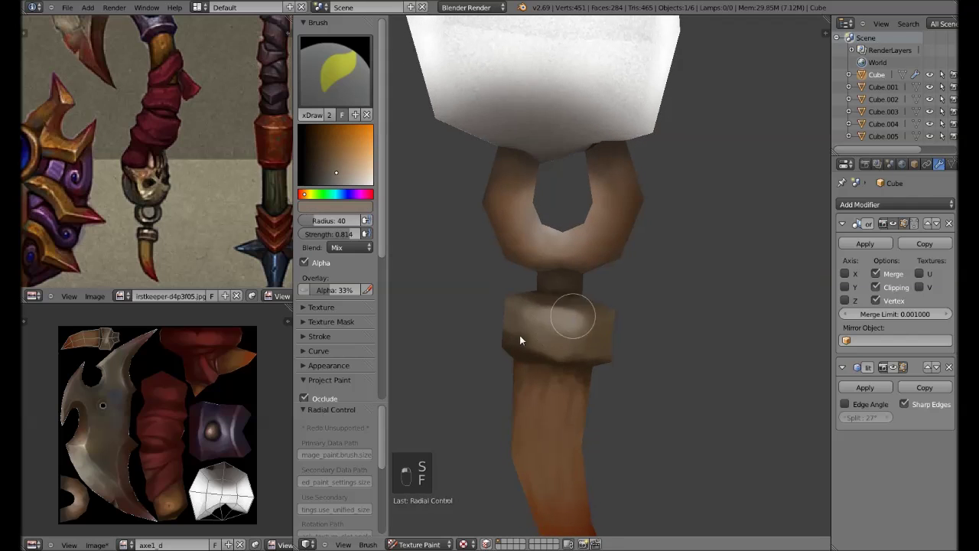
Lower brush strength and paint a dark groove and soft ring shading, then save from front view.
key(s)
key(shift+f)
key(s)
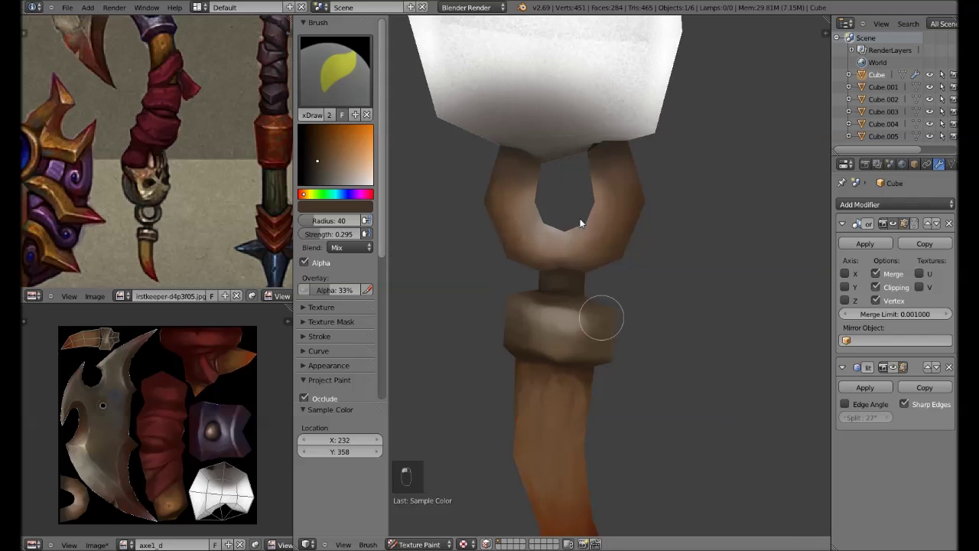
key(s)
key(f)
key(Tab)
key(Tab)
key(s)
key(shift+f)
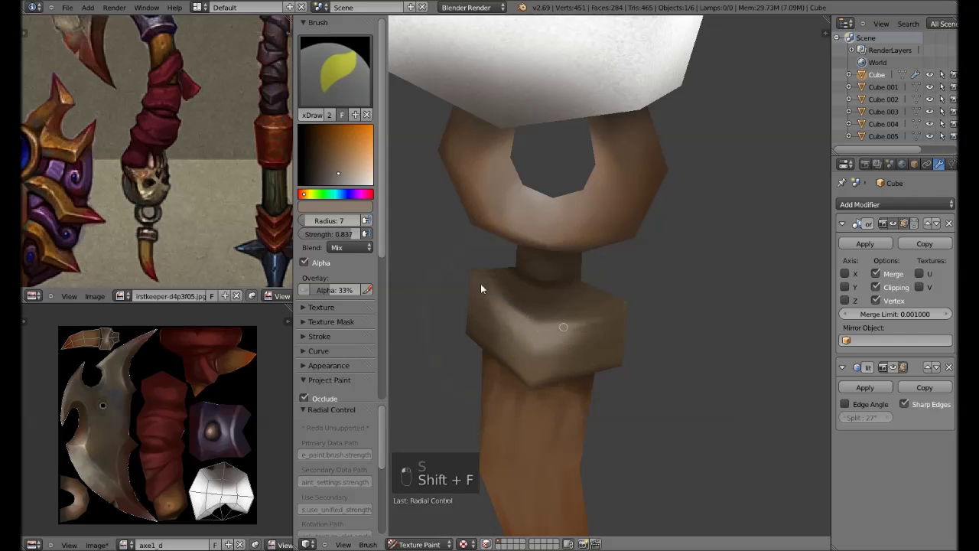
key(f)
key(f)
key(f)
key(f)
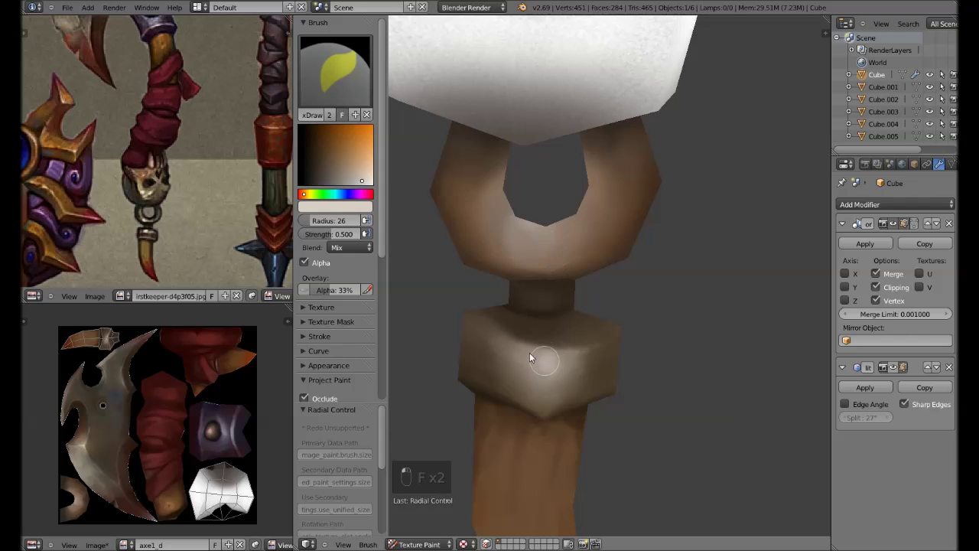
key(KP_1)
key(ctrl+s)
Try further groove strokes on the band and undo the ones that don't match the reference.
key(s)
key(f)
key(f)
key(ctrl+z)
key(ctrl+z)
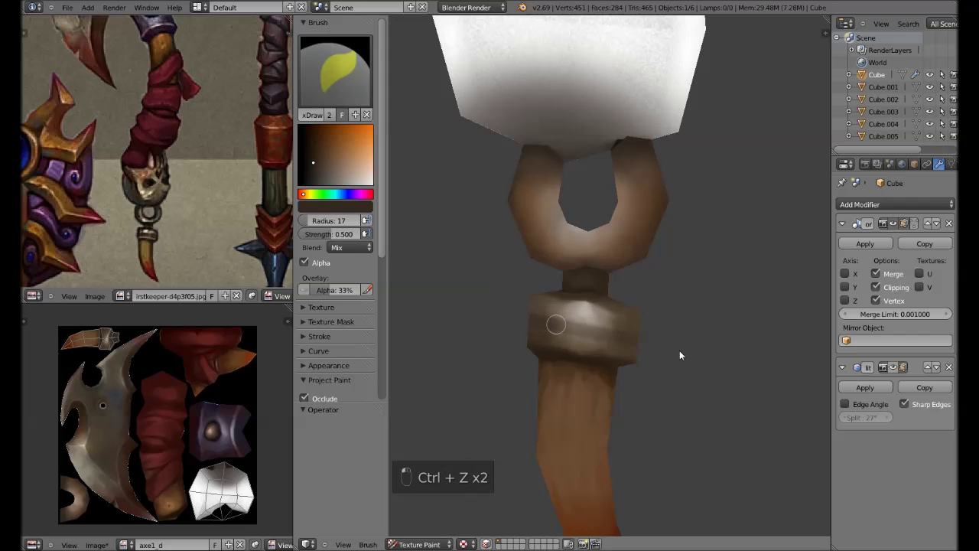
key(ctrl+z)
key(ctrl+z)
key(ctrl+z)
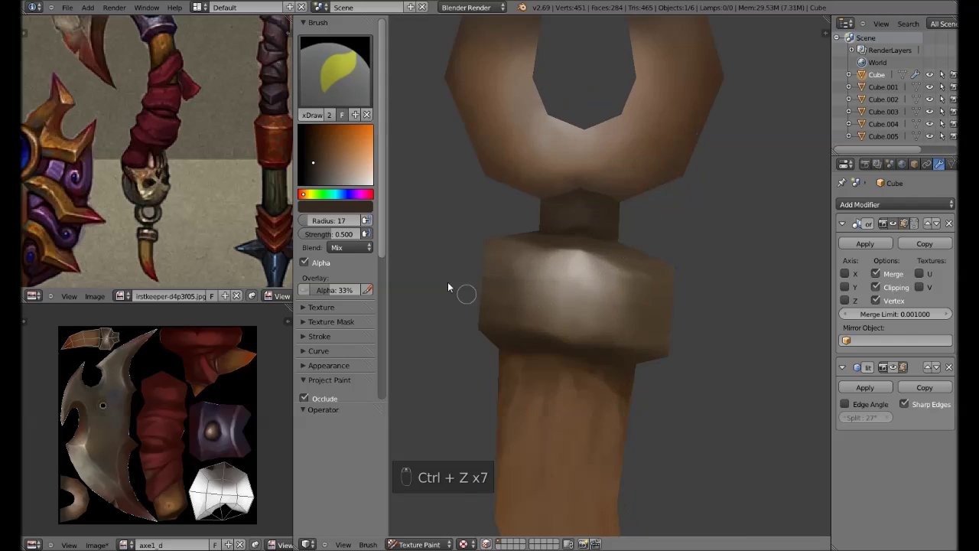
key(ctrl+z)
key(f)
key(ctrl+z)
Resample colours and retry the band detail, undoing stray strokes to keep clean light and dark bands.
key(s)
key(s)
key(f)
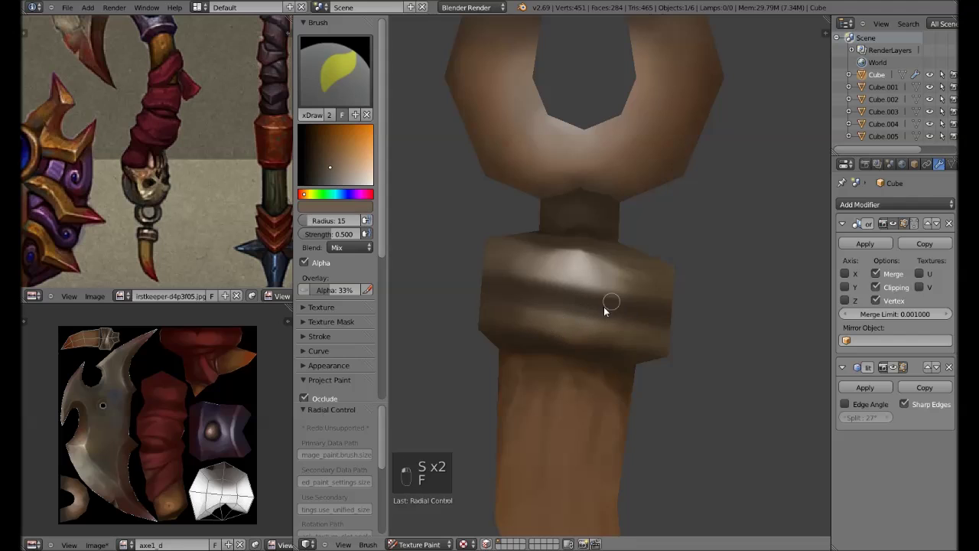
key(s)
key(ctrl+z)
key(ctrl+z)
key(ctrl+z)
key(f)
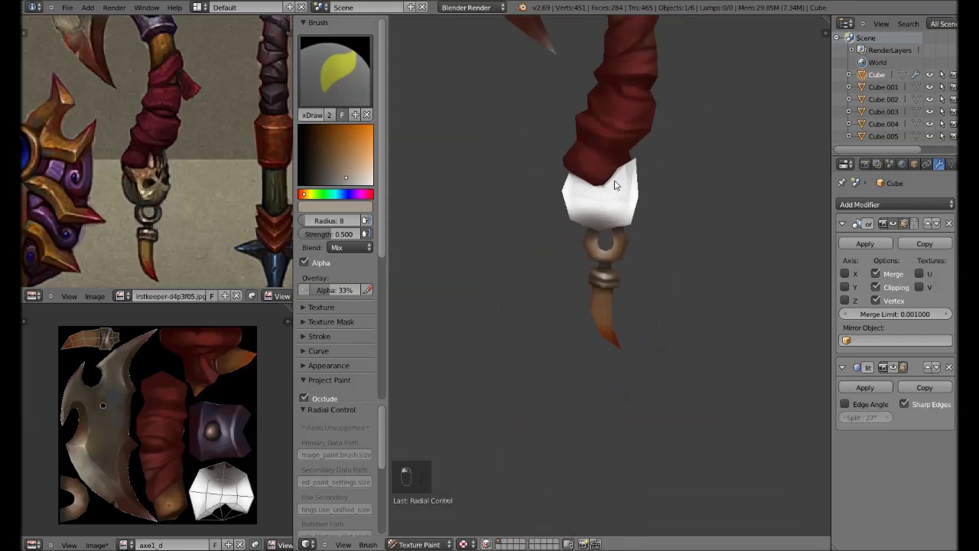
Sample a greyish beige, enlarge the brush and lay a base coat over the white pommel block.
key(s)
key(s)
key(f)
key(f)
drag(580, 283, 437, 540)
key(f)
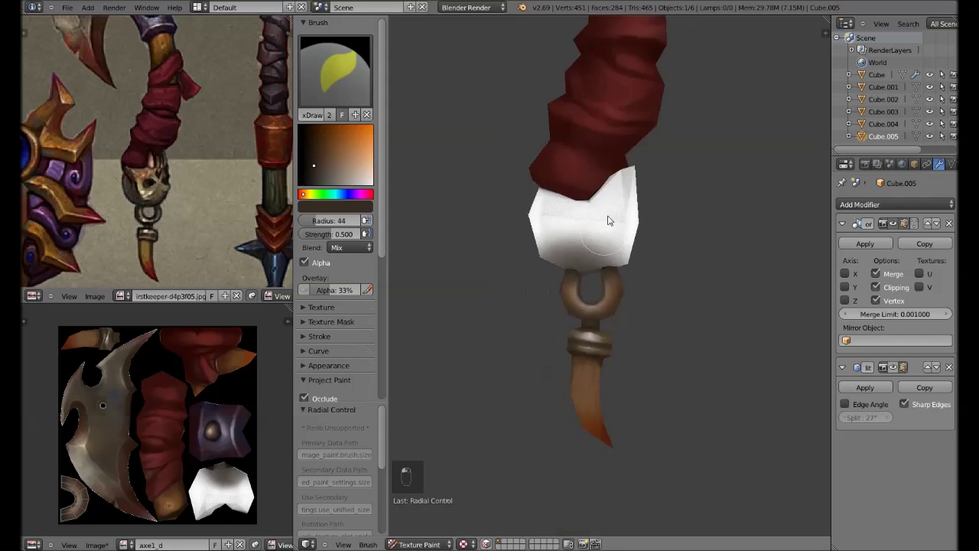
Save, then in front view switch into Edit Mode and select all the block's faces for painting, saving again.
key(ctrl+s)
key(alt+s)
drag(559, 193, 625, 271)
key(Tab)
key(Tab)
key(KP_1)
key(Tab)
key(a)
key(a)
key(Tab)
key(ctrl+s)
Re-enter Edit Mode to reselect and adjust the block geometry, nudging it with G and saving after each change.
key(Tab)
key(a)
key(a)
key(k)
key(l)
key(p)
key(Tab)
key(g)
key(ctrl+s)
key(g)
key(ctrl+s)
Select all pommel faces in Edit Mode, return to Texture Paint and resize the brush for shading.
key(f)
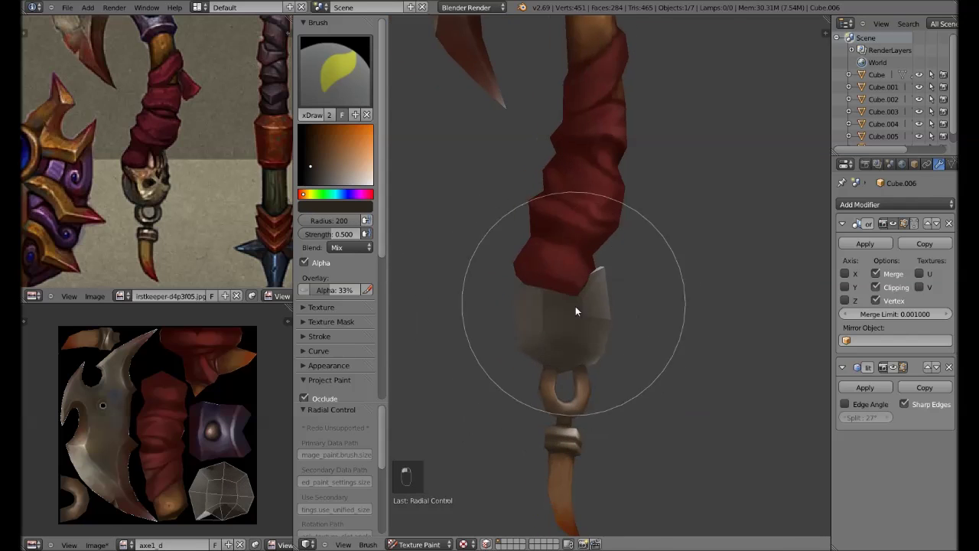
key(Tab)
key(a)
key(a)
key(a)
key(ctrl+f)
key(Tab)
key(f)
key(f)
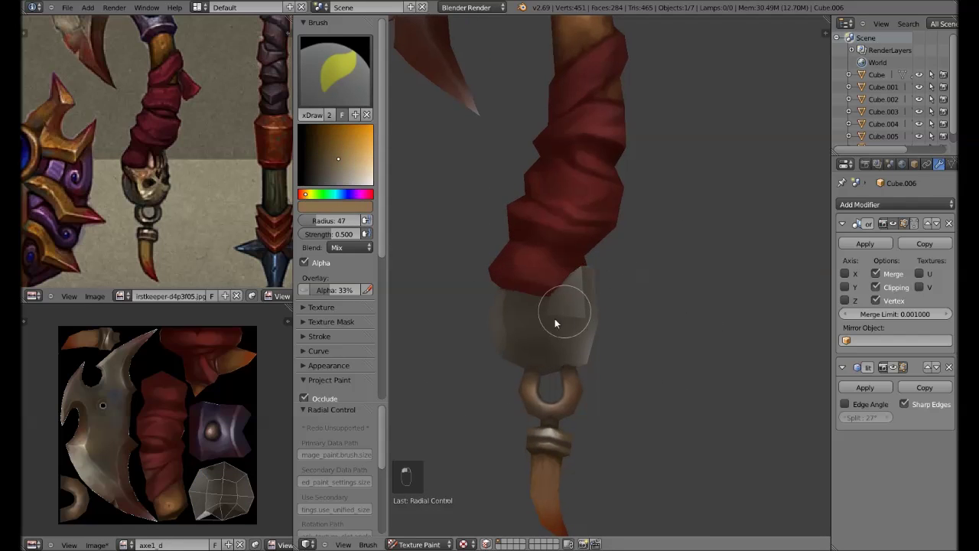
key(f)
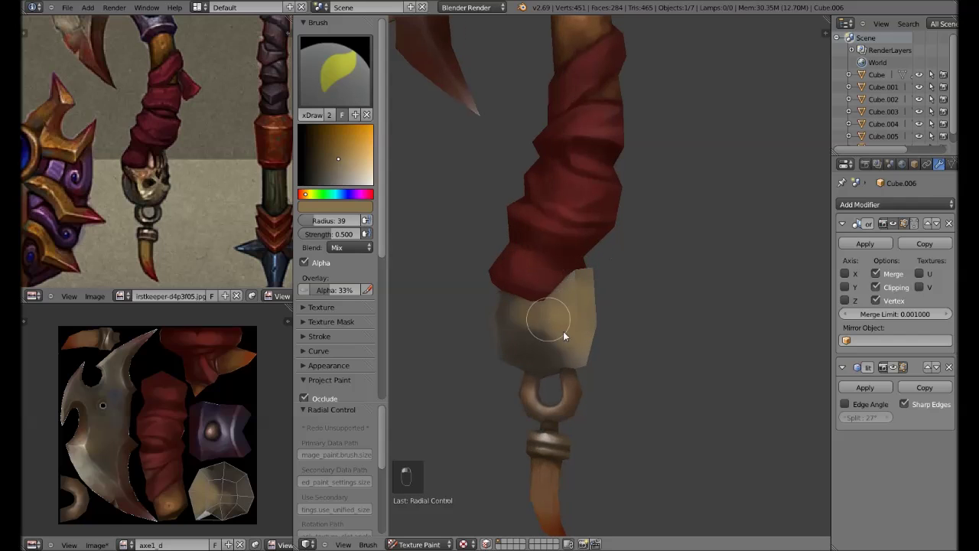
Sample darker browns and shade the left side of the tan pommel with varying brush size and strength.
key(s)
key(f)
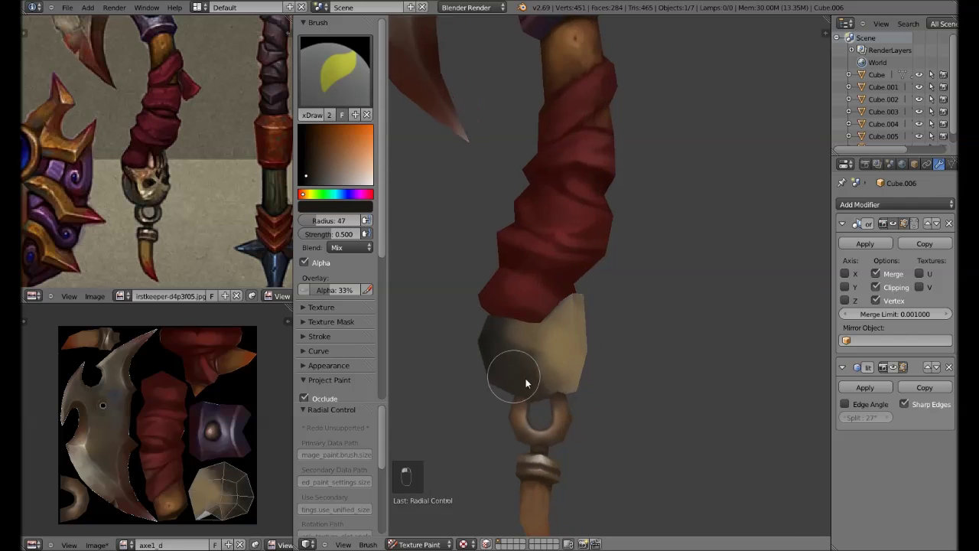
key(f)
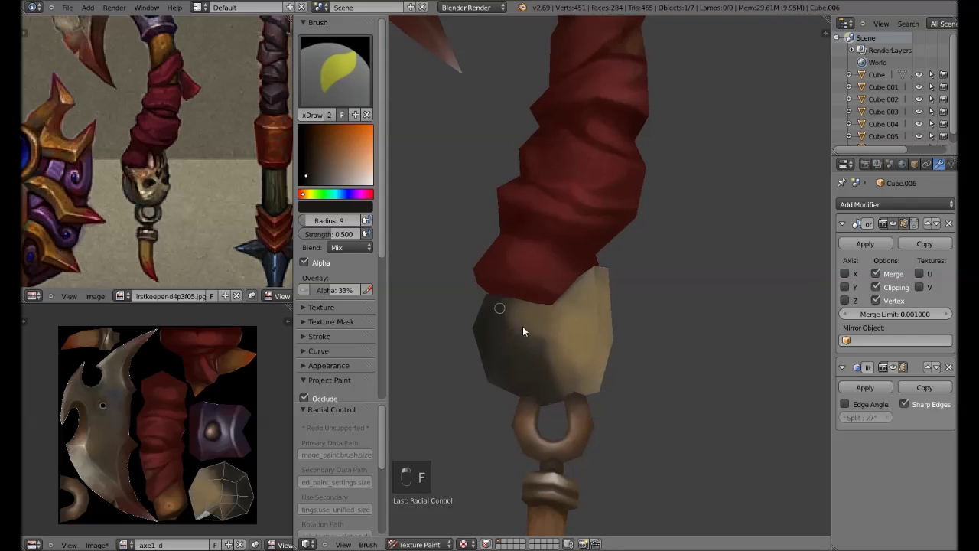
key(shift+f)
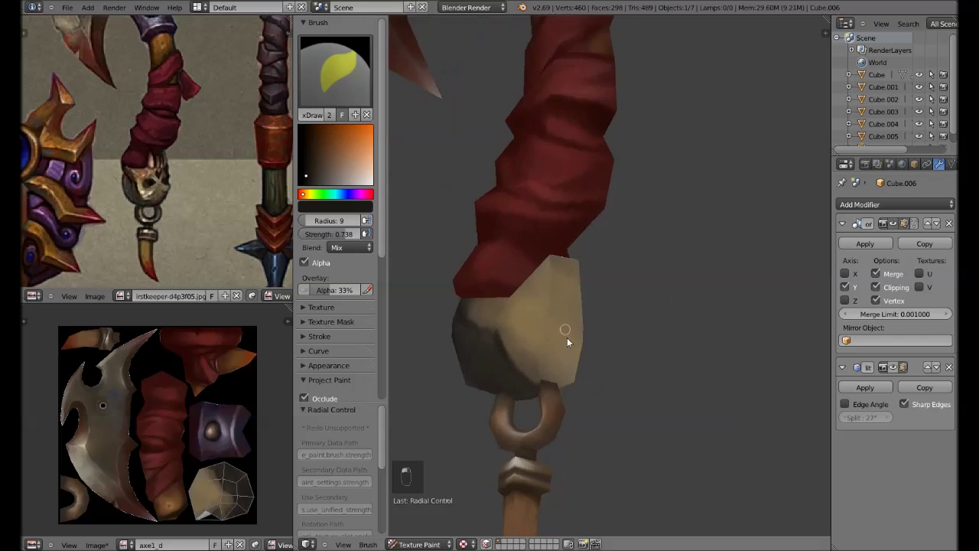
key(f)
key(s)
key(f)
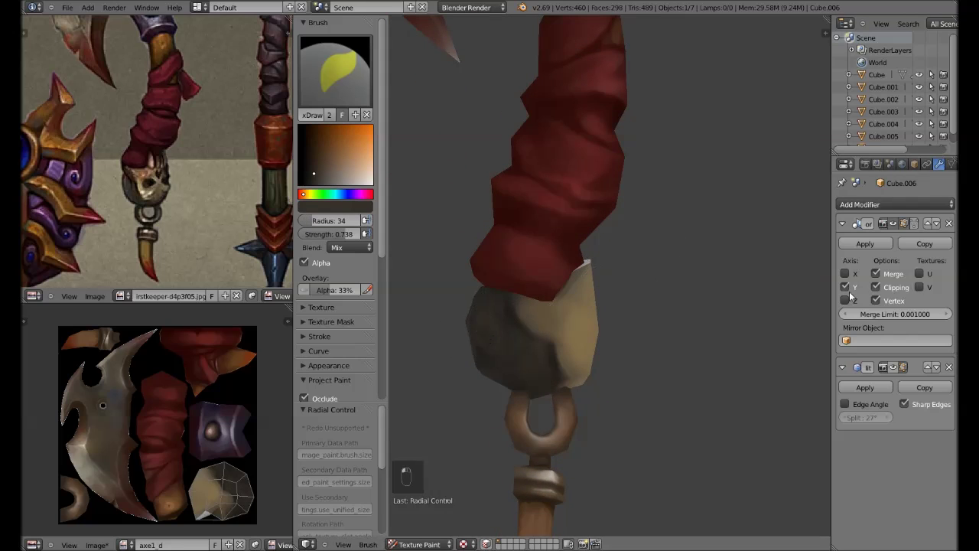
key(f)
key(s)
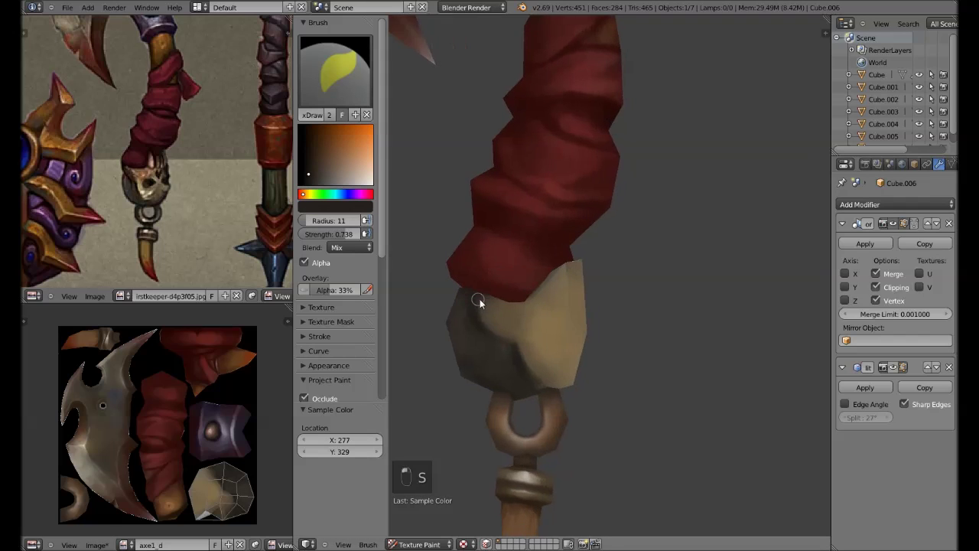
key(s)
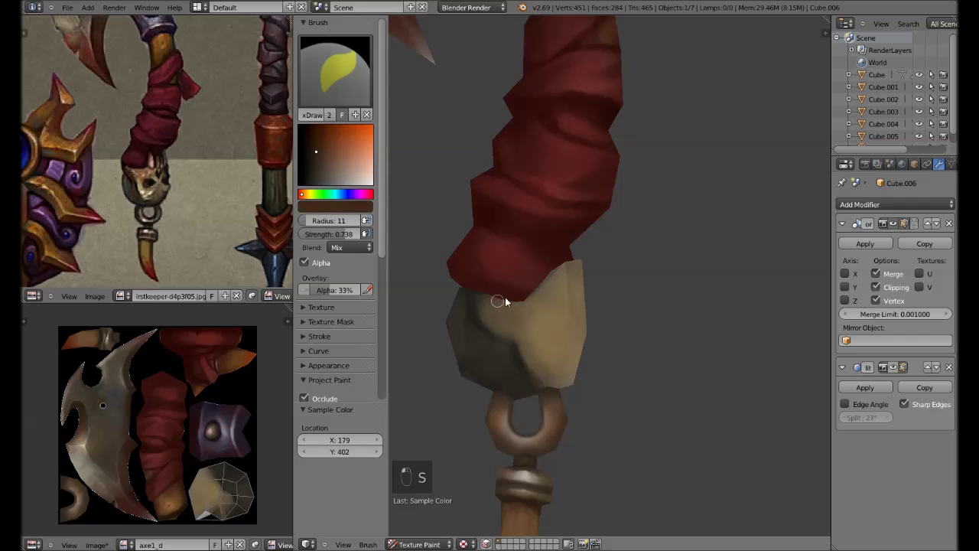
key(f)
Sample darker reds and paint a shadowed band just under the cloth wrap.
key(s)
key(s)
key(f)
key(s)
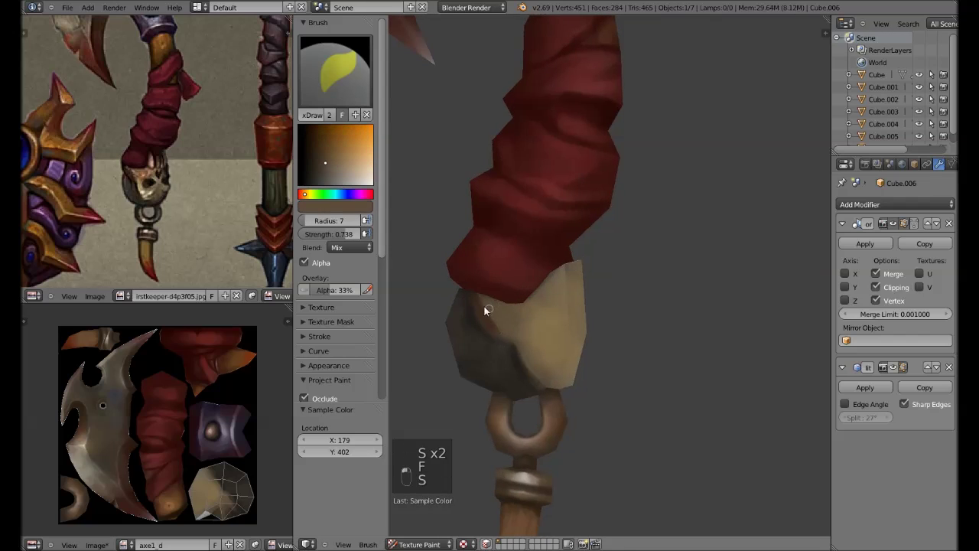
key(s)
key(s)
key(alt+s)
key(s)
key(f)
key(f)
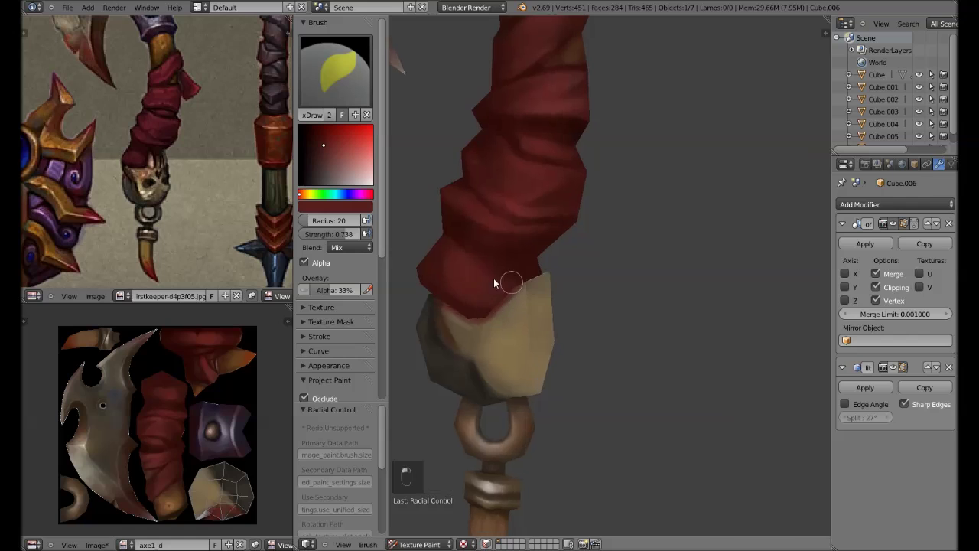
Try first tooth strokes on the pommel edge, undo them, then resample the colour and shrink the brush.
drag(484, 277, 511, 263)
drag(509, 301, 540, 288)
key(ctrl+z)
key(ctrl+z)
key(ctrl+z)
key(alt+s)
key(s)
key(f)
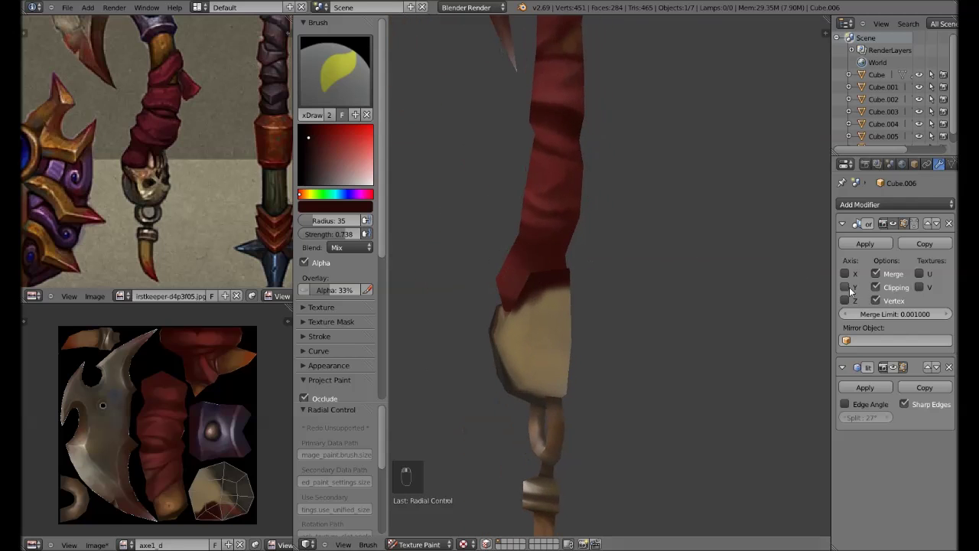
key(f)
key(s)
key(f)
Paint dark brown gaps along the pommel edge under the wrap, adjusting brush size and colour as needed.
drag(530, 309, 558, 296)
key(f)
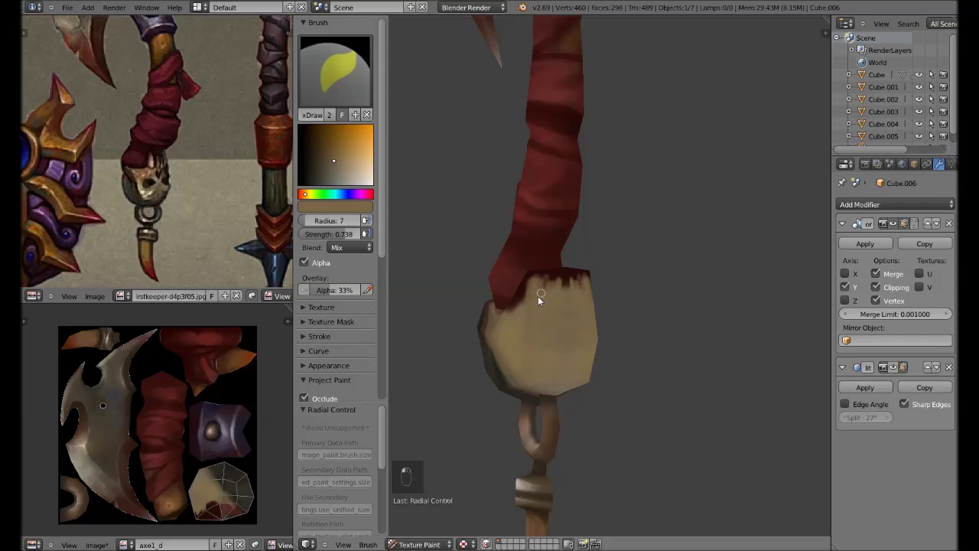
key(f)
key(s)
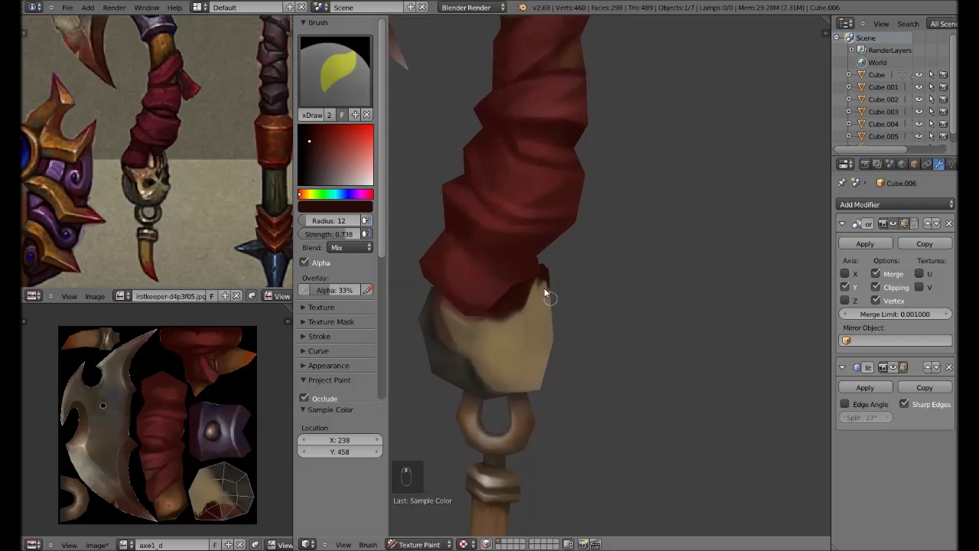
key(Tab)
key(g)
key(Tab)
key(s)
key(f)
key(s)
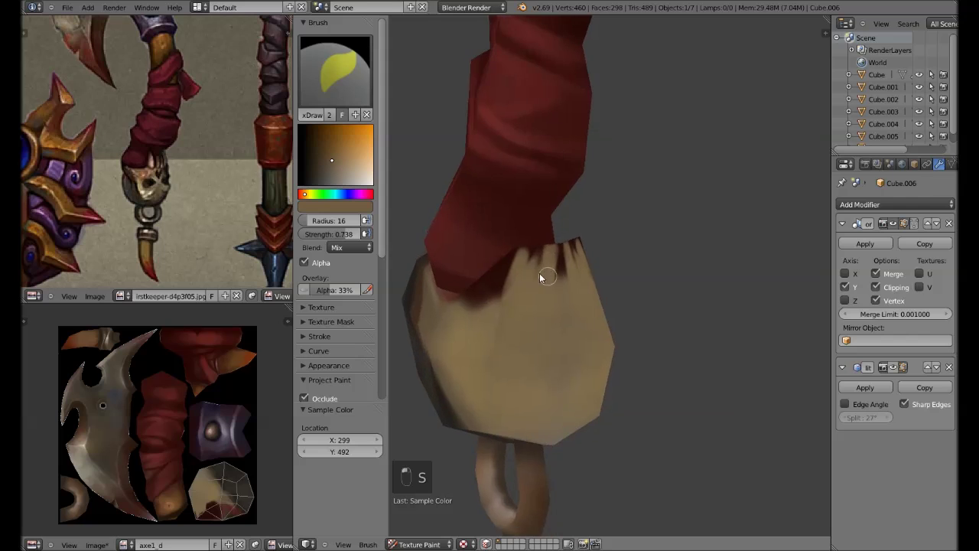
Nudge the pommel geometry with G in Edit Mode, then return to paint and sample a cream colour.
key(Tab)
key(g)
key(g)
key(g)
key(Tab)
key(Tab)
key(g)
key(g)
key(Tab)
key(s)
key(s)
key(f)
Paint cream highlights between the gaps to form a row of pale skull teeth along the edge.
drag(557, 286, 632, 292)
click(563, 329)
key(f)
key(s)
key(s)
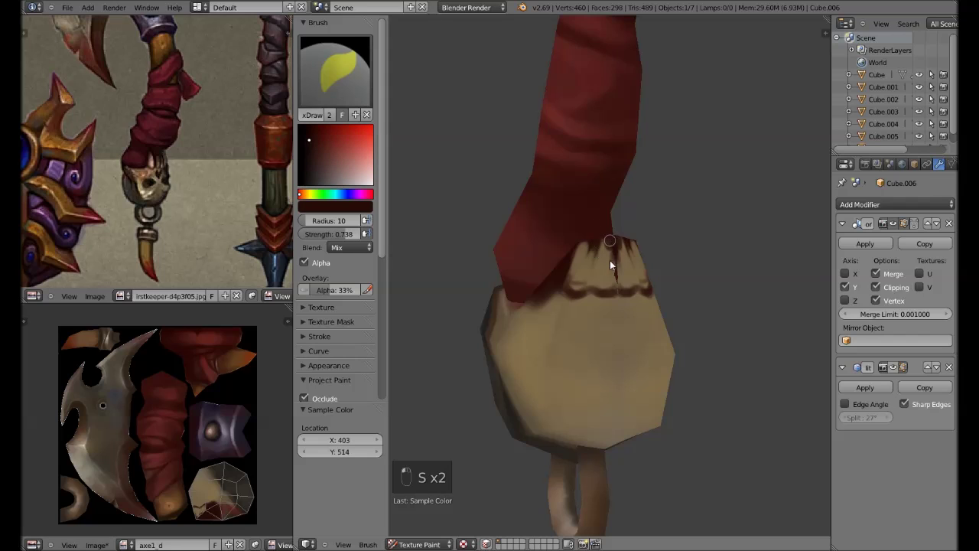
key(s)
key(f)
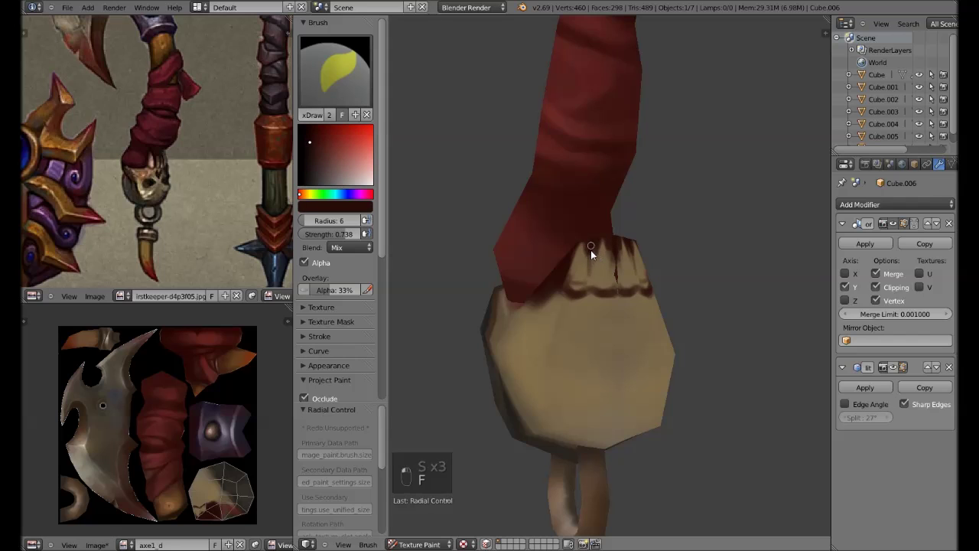
key(f)
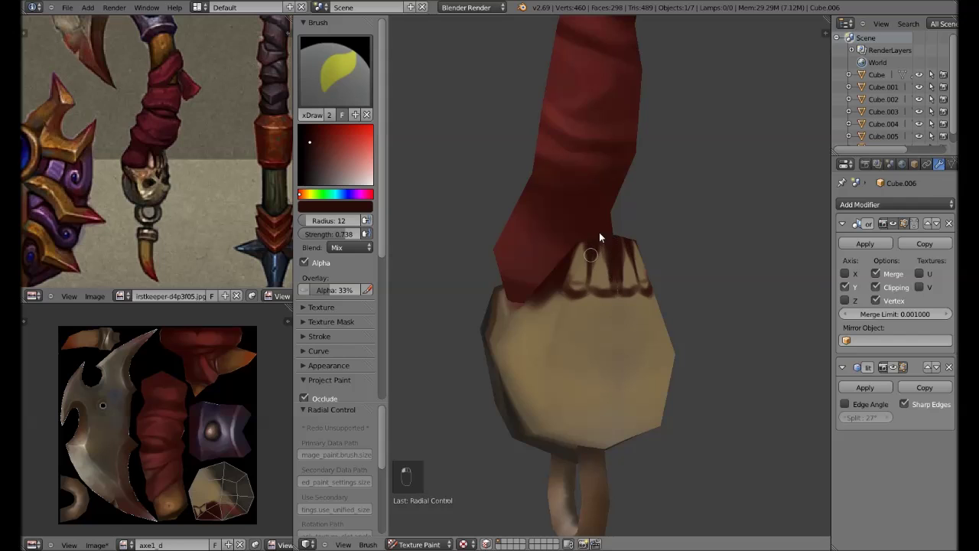
key(s)
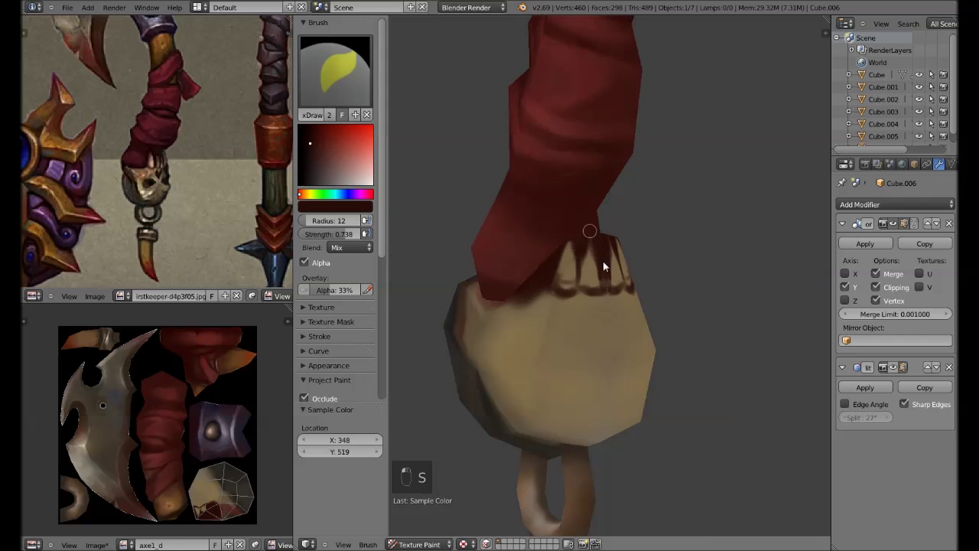
key(s)
key(s)
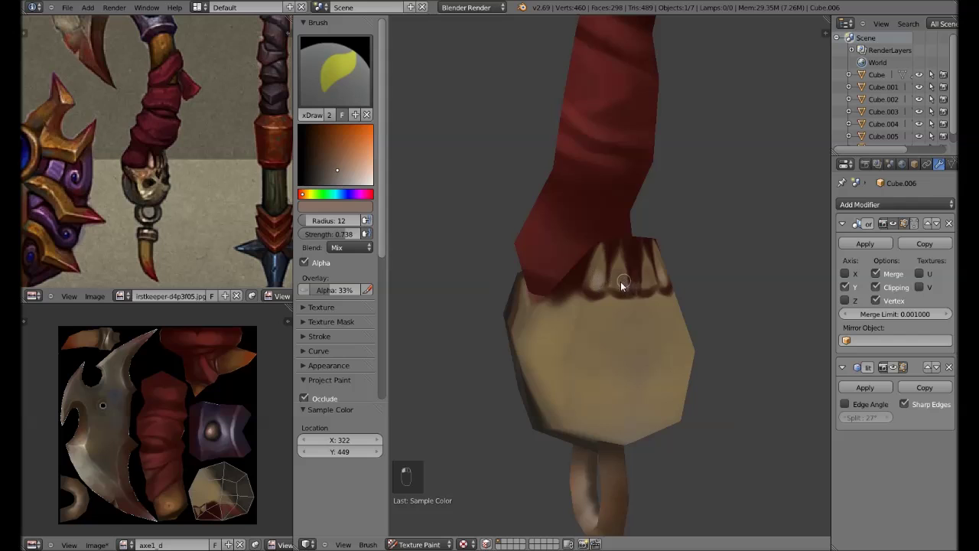
key(f)
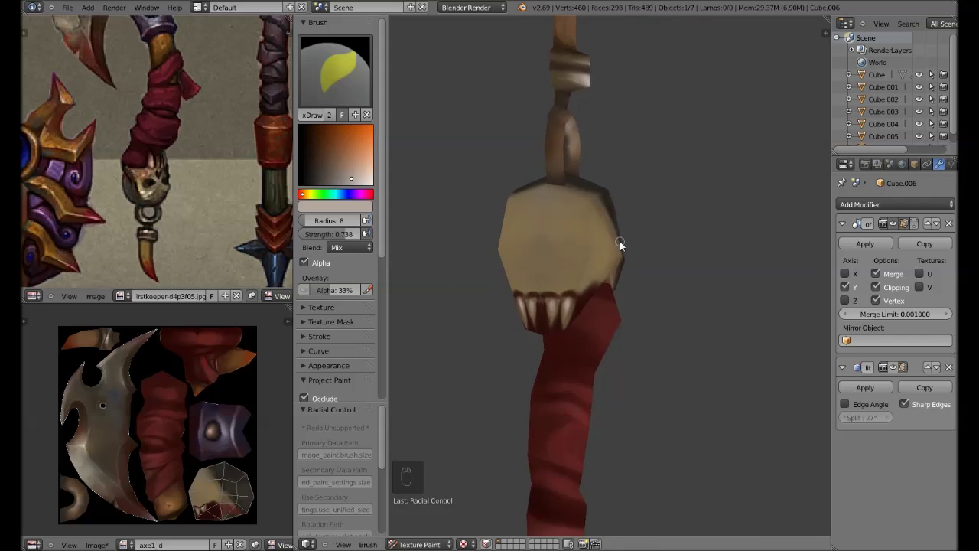
Sample dark brown and paint the first eye-socket shape on the skull pommel above the teeth.
drag(671, 289, 549, 383)
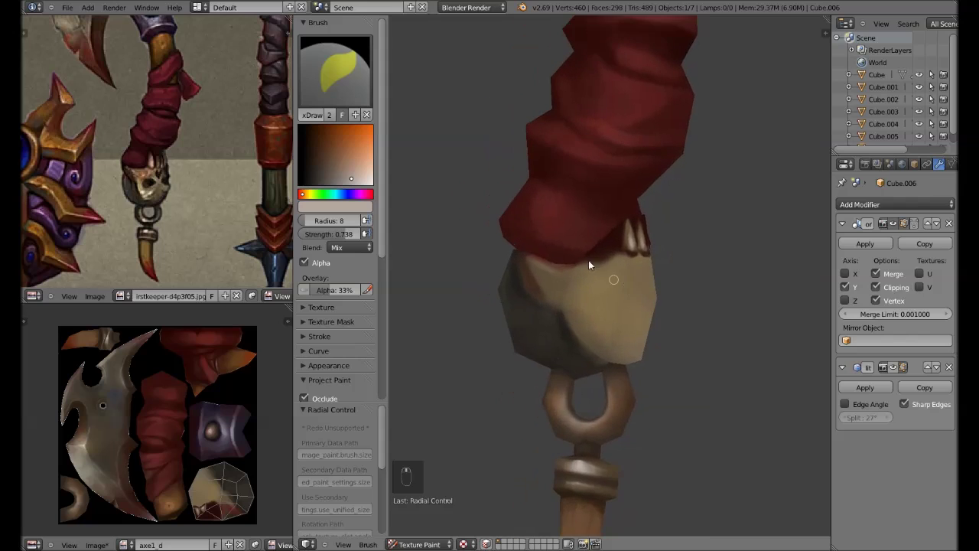
key(s)
key(f)
drag(537, 309, 580, 286)
key(f)
key(f)
key(s)
key(f)
Paint the second dark eye socket, resampling and resizing the brush between strokes.
drag(643, 343, 622, 355)
key(s)
key(f)
key(f)
key(s)
key(f)
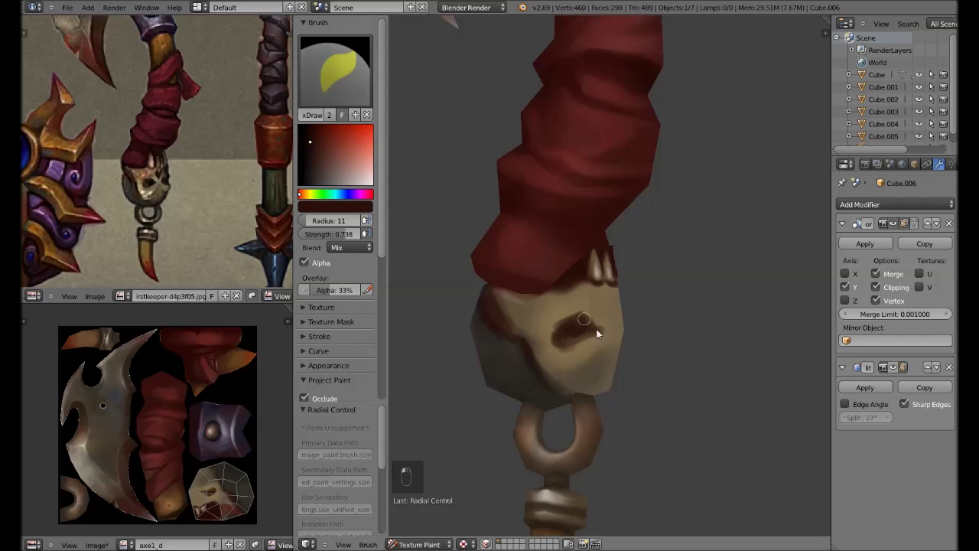
Add dark crack details to the skull with a small brush and adjusted strength to finish the pommel.
key(s)
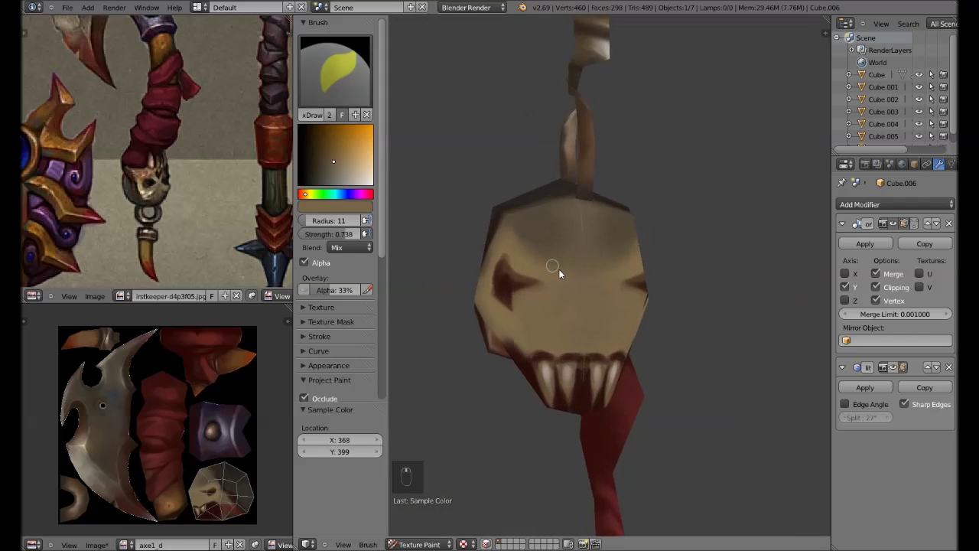
key(f)
key(f)
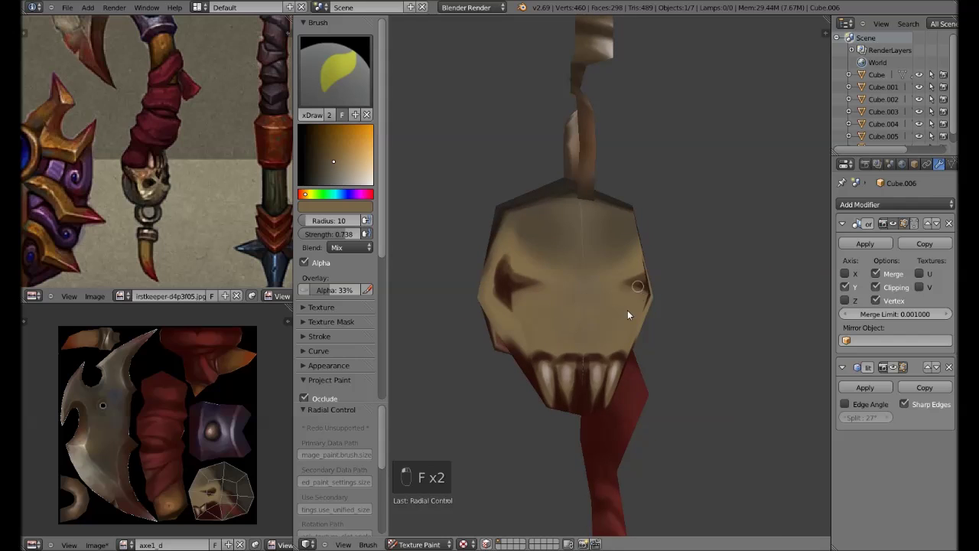
key(s)
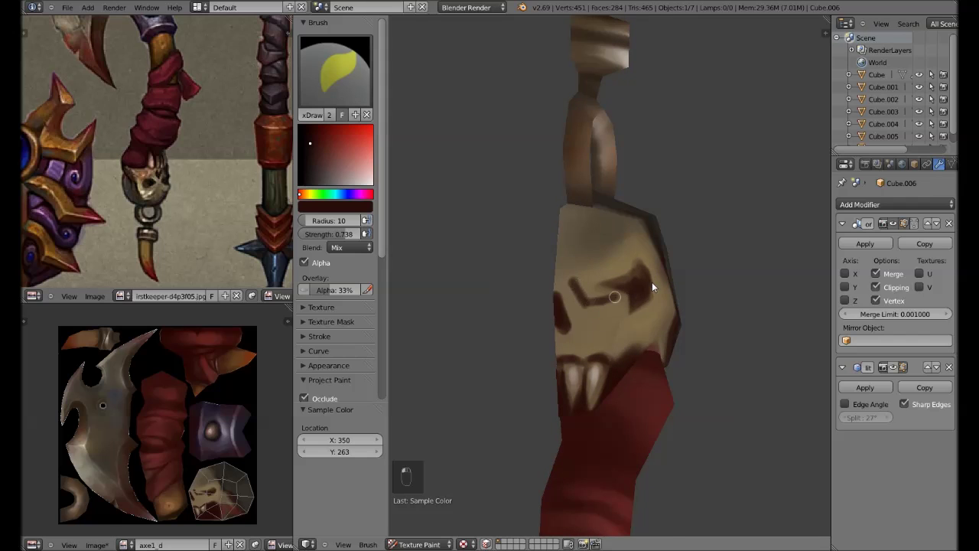
key(s)
key(f)
key(shift+f)
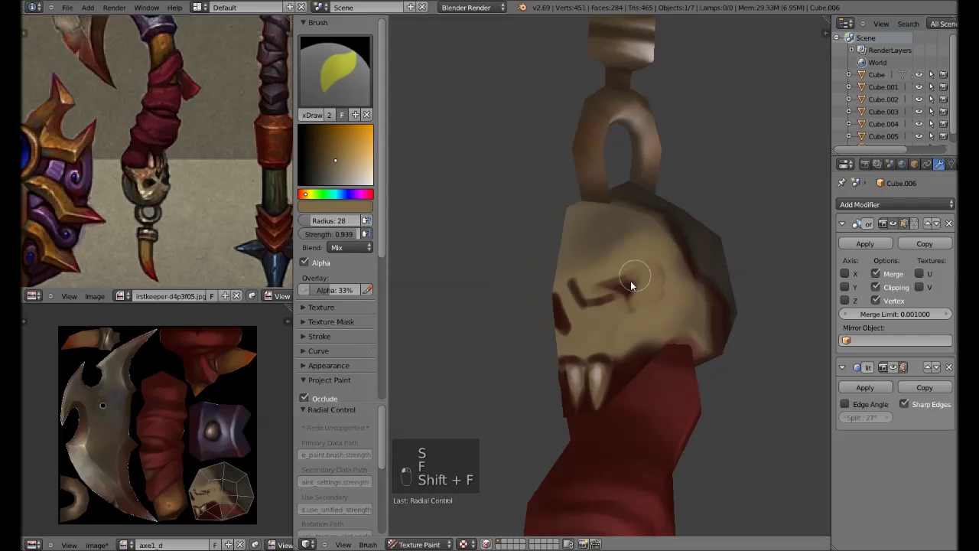
Sample the dark red scratch colour, tune the brush size and save the file.
key(s)
key(f)
key(f)
key(f)
key(s)
key(F9)
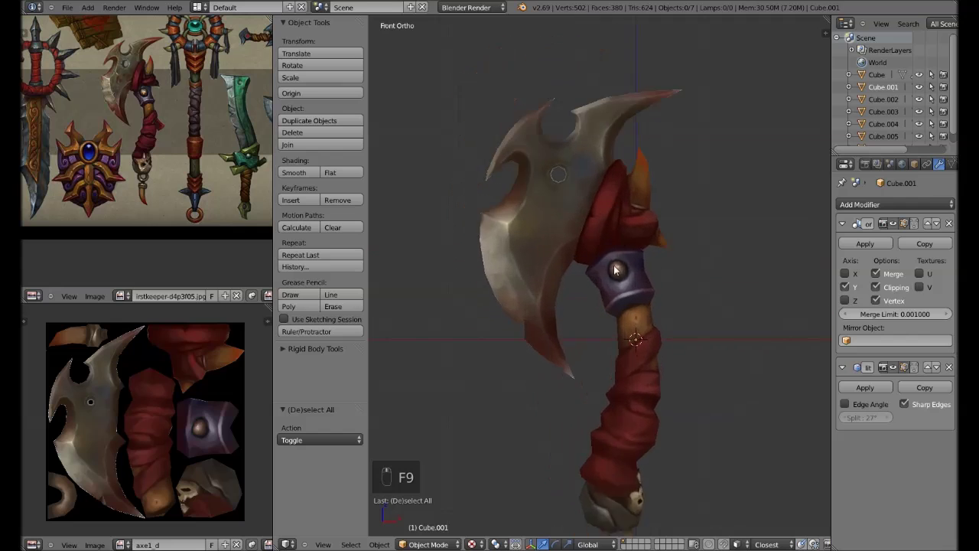
key(ctrl+s)
key(g)
key(g)
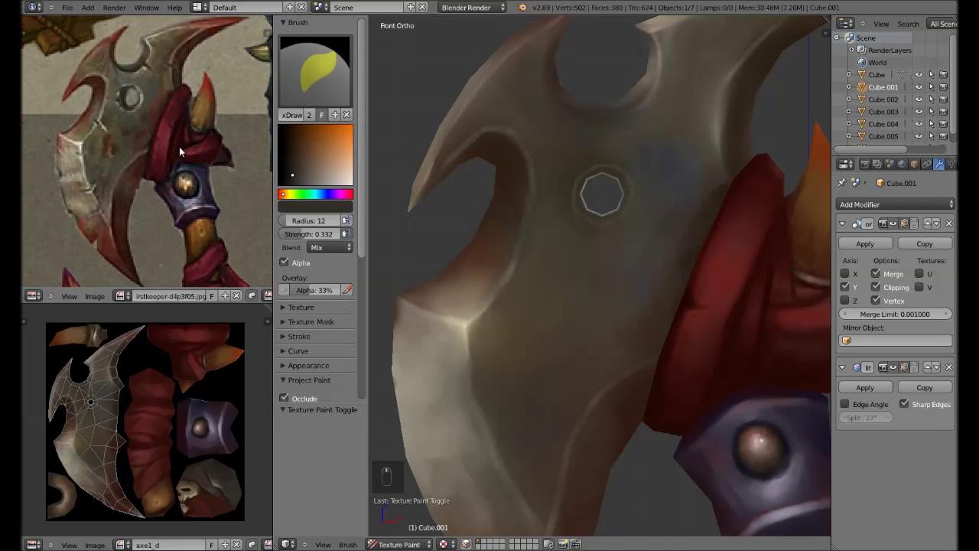
Paint thin dark red scratch marks along the blade edges and around the hole.
key(s)
key(s)
key(f)
key(f)
key(f)
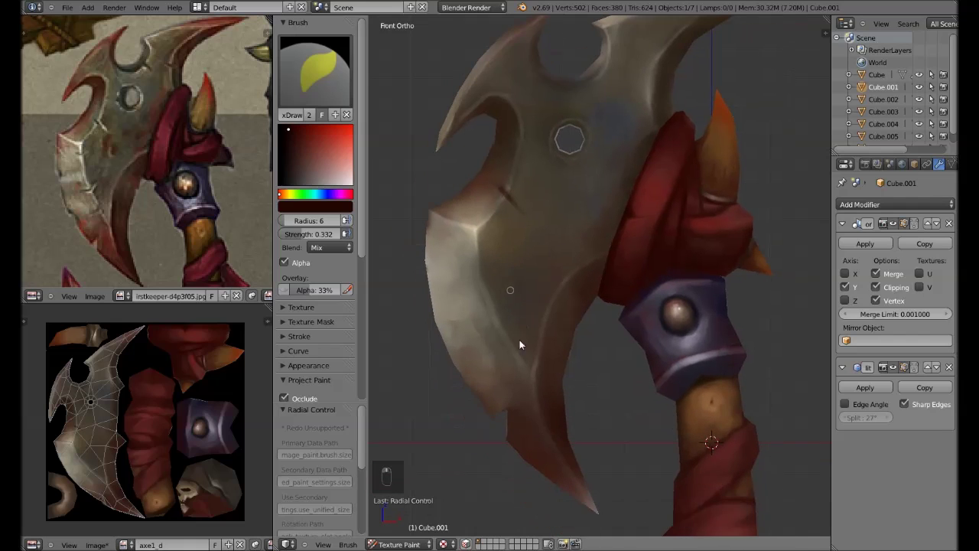
key(f)
key(f)
key(f)
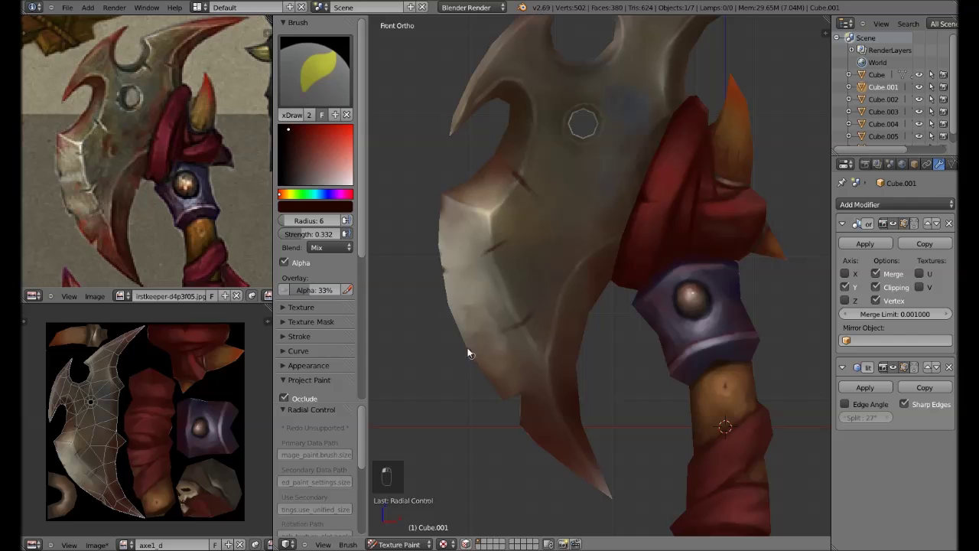
key(f)
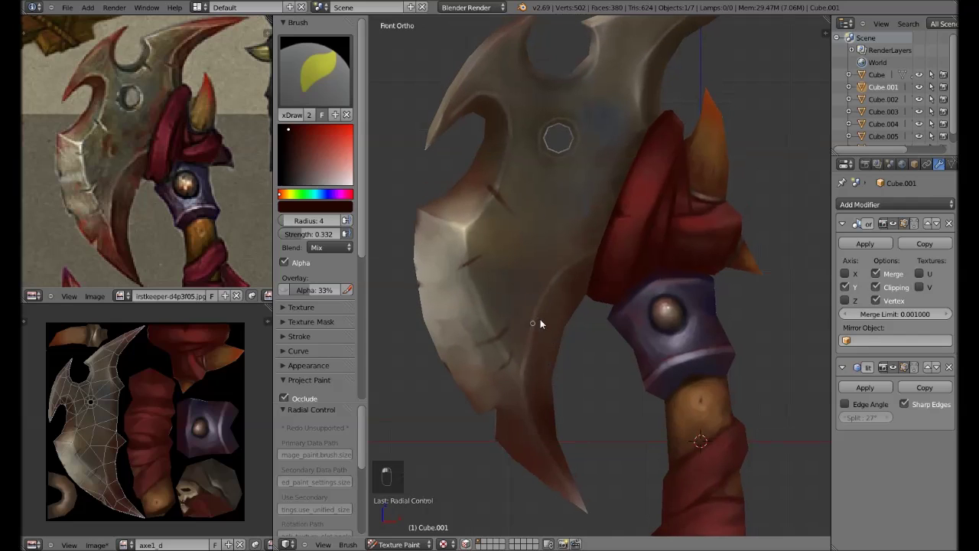
click(549, 304)
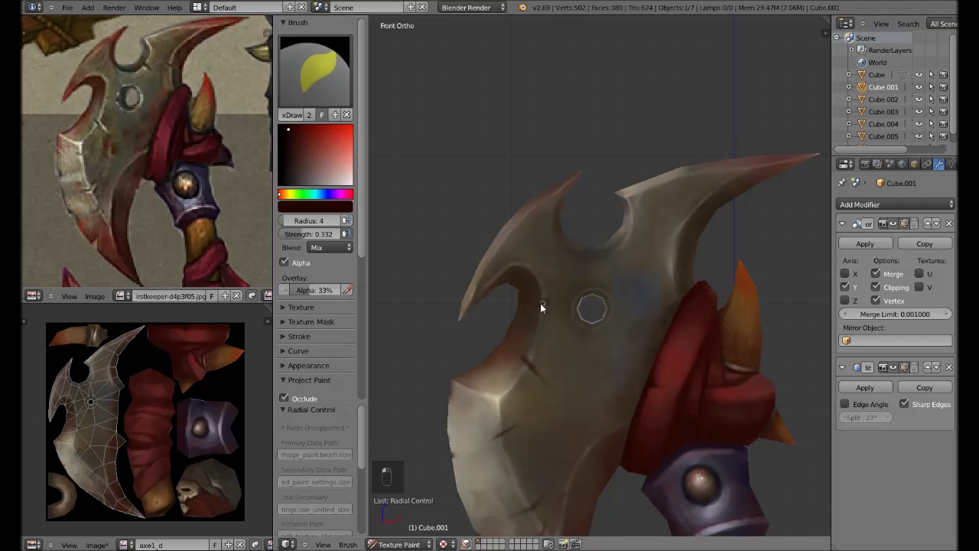
drag(575, 259, 527, 257)
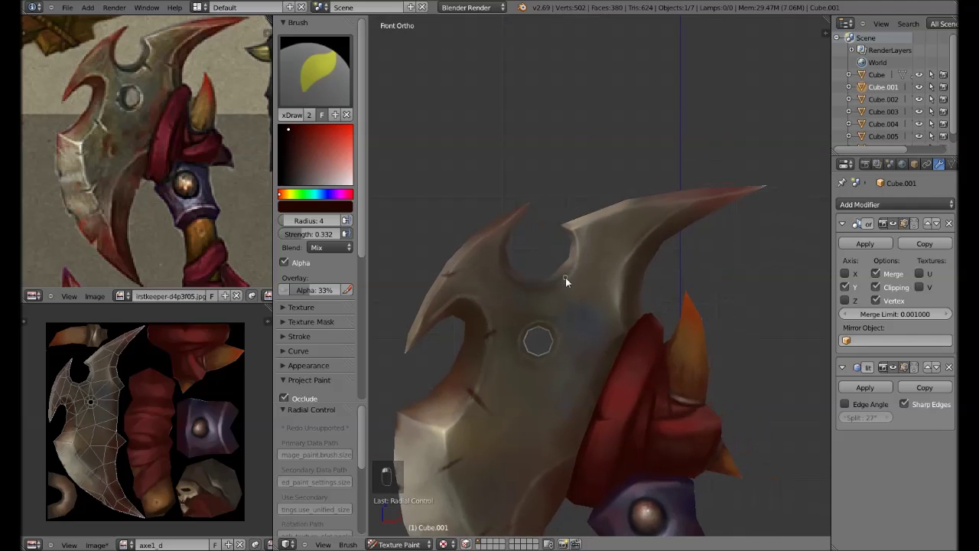
drag(580, 277, 559, 281)
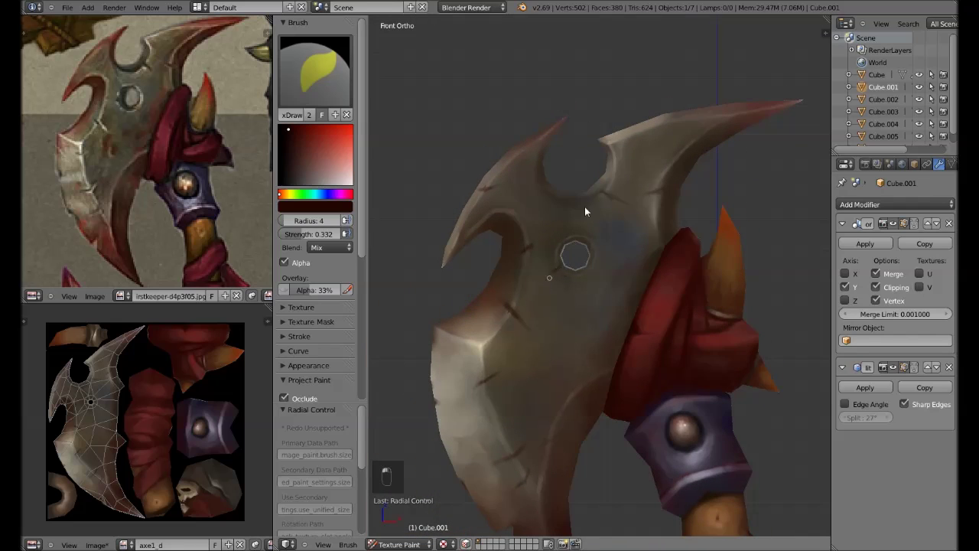
key(shift+f)
Re-sample the dark red and adjust brush size and strength for finer scratches.
key(f)
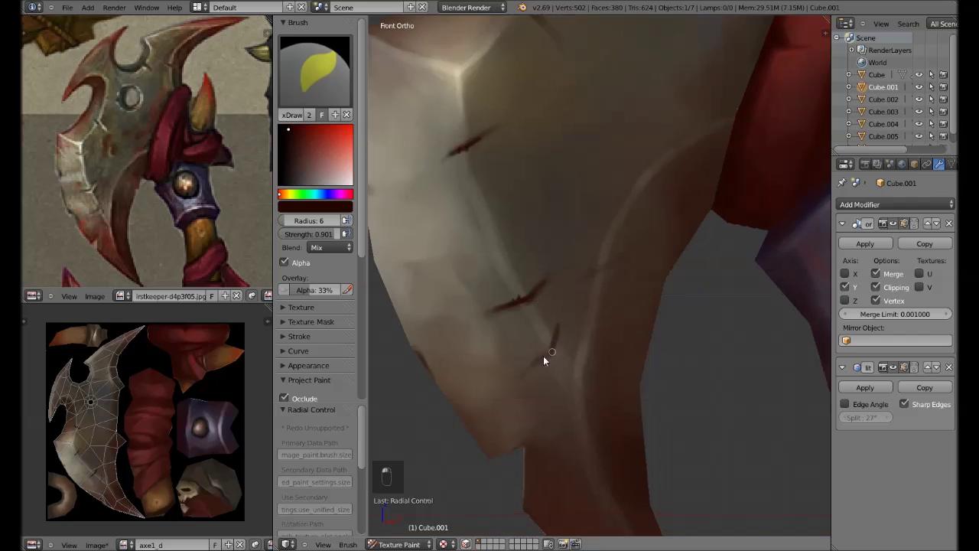
key(s)
key(shift+f)
key(s)
key(f)
key(s)
key(f)
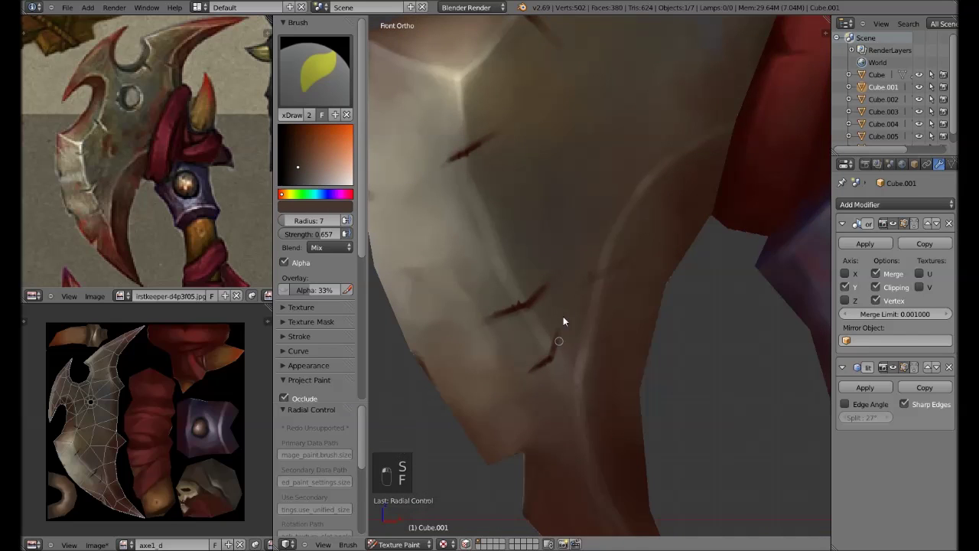
key(s)
key(f)
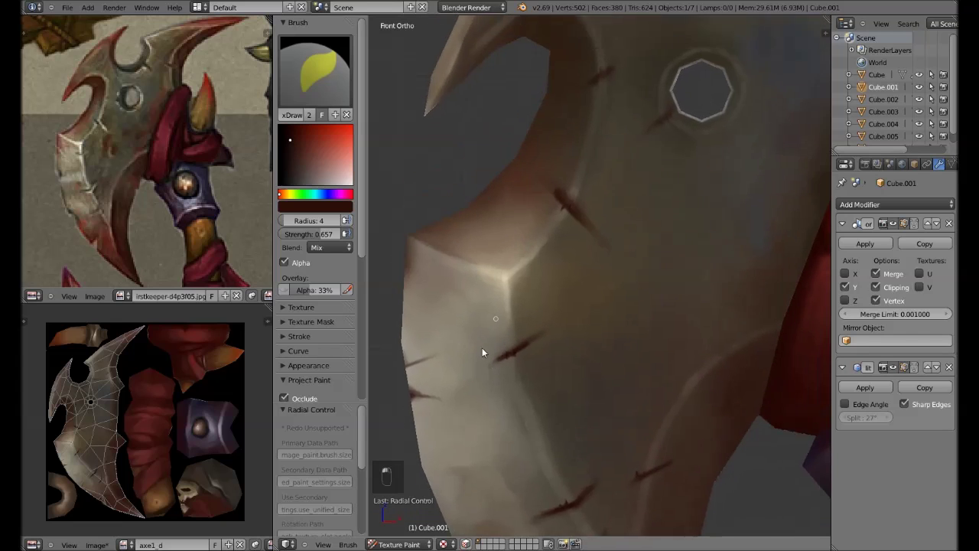
Paint dark red scratch cuts along the upper spike, curved edges and lower corner.
drag(542, 259, 620, 243)
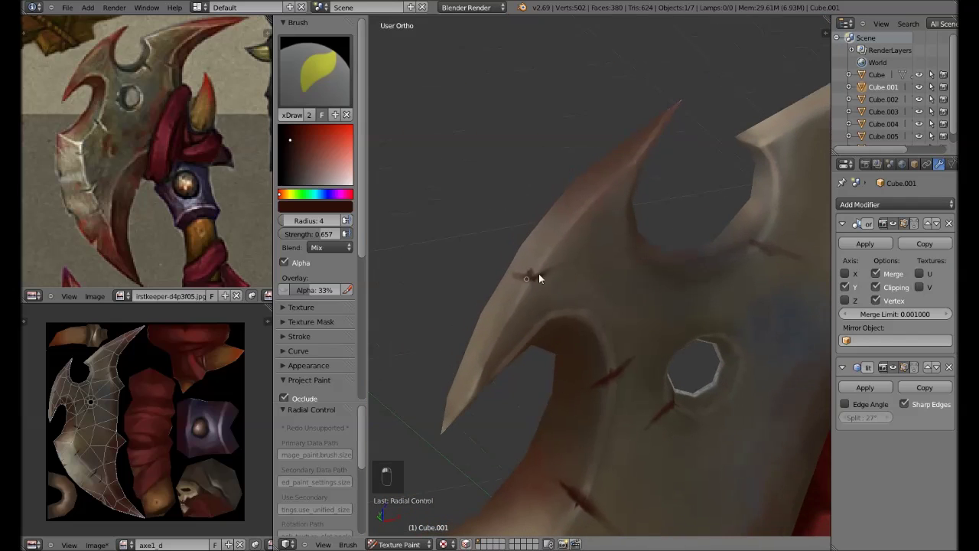
drag(639, 199, 582, 251)
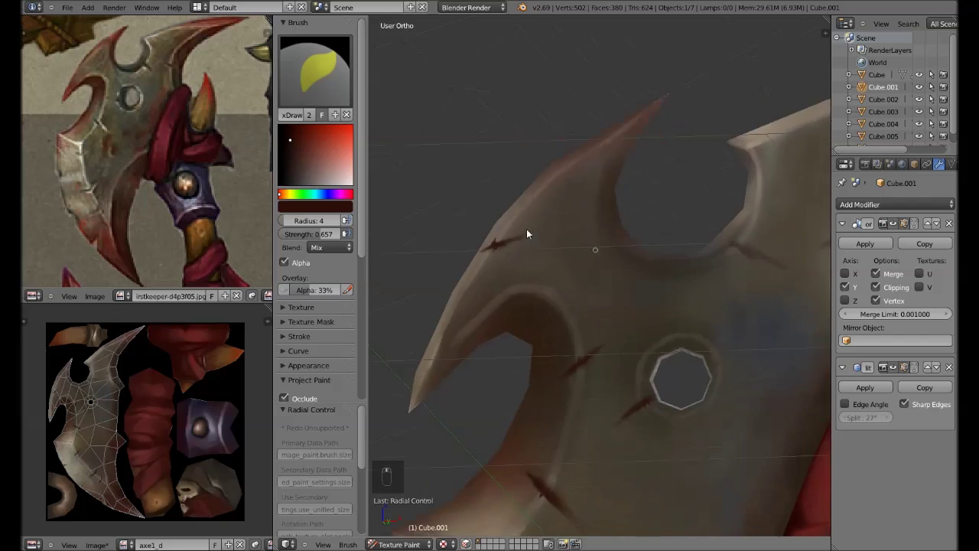
drag(588, 254, 628, 240)
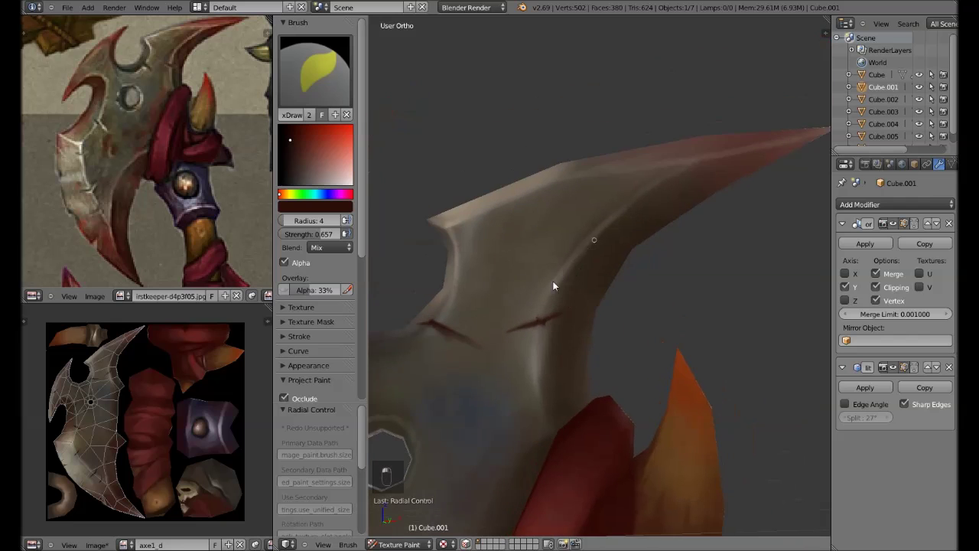
drag(576, 287, 617, 223)
drag(614, 241, 621, 202)
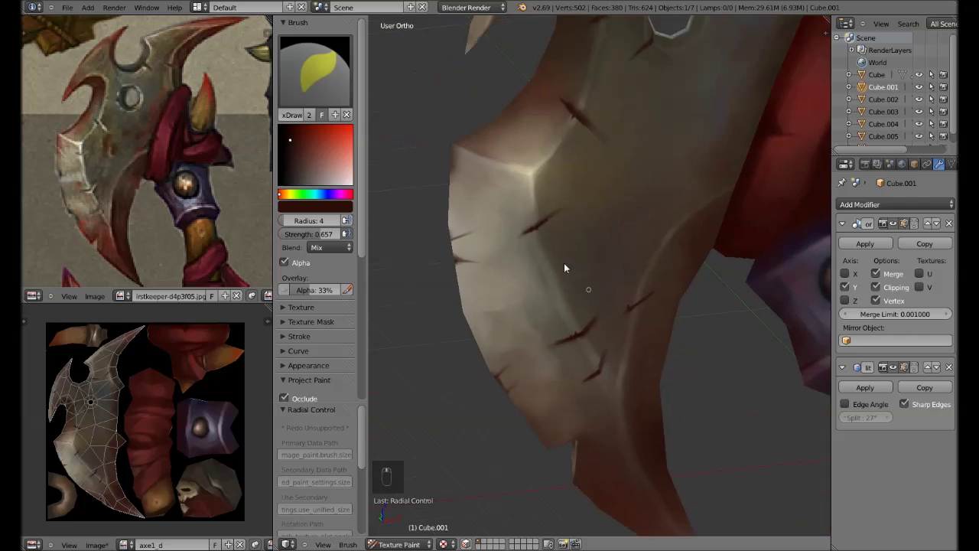
Sample a pale metal colour with a small, weaker brush and dab a first highlight beside a scratch.
key(s)
key(n)
key(n)
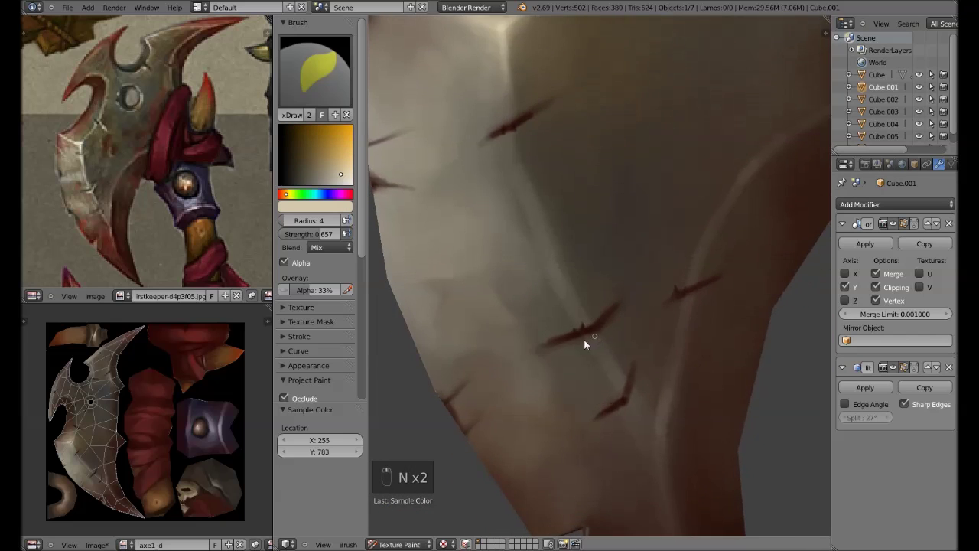
key(shift+f)
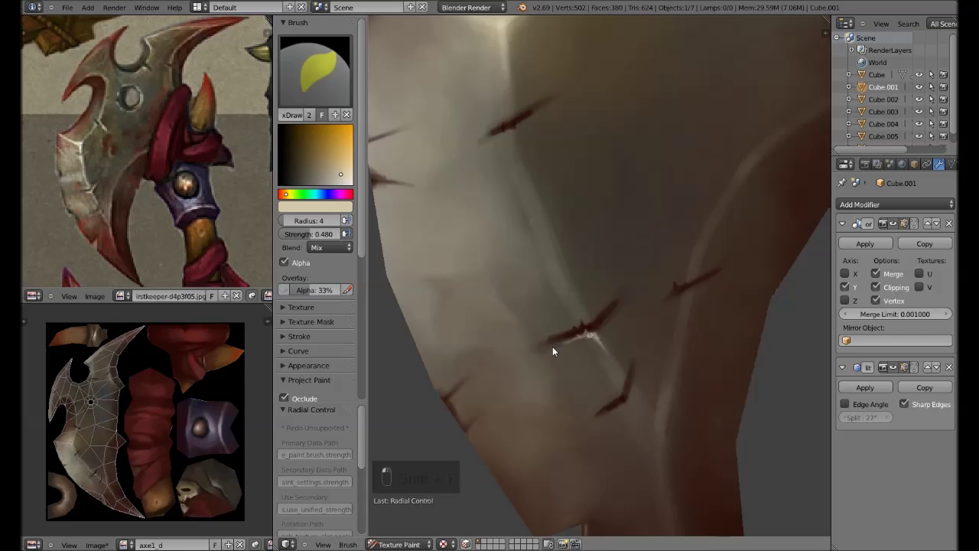
key(s)
key(f)
key(f)
key(shift+f)
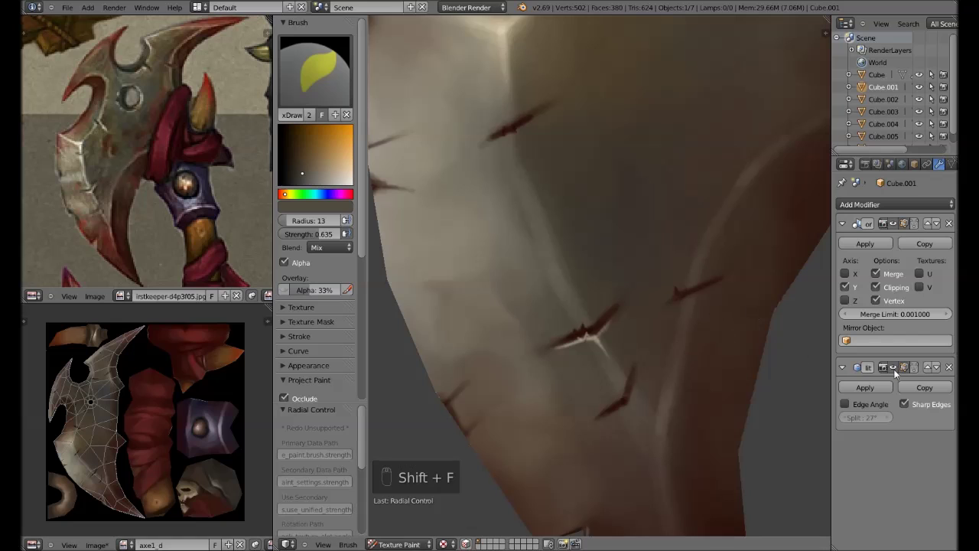
key(f)
key(s)
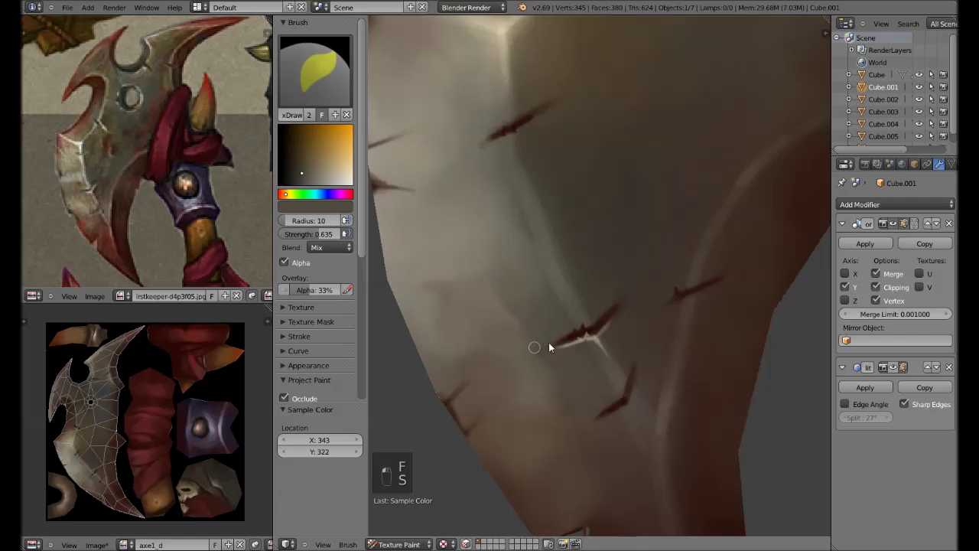
key(s)
key(f)
key(f)
key(shift+f)
key(s)
key(f)
key(s)
key(f)
key(s)
key(f)
key(f)
key(s)
key(f)
key(f)
click(597, 336)
Paint pale highlight lines along several scratches on the blade.
key(f)
key(shift+f)
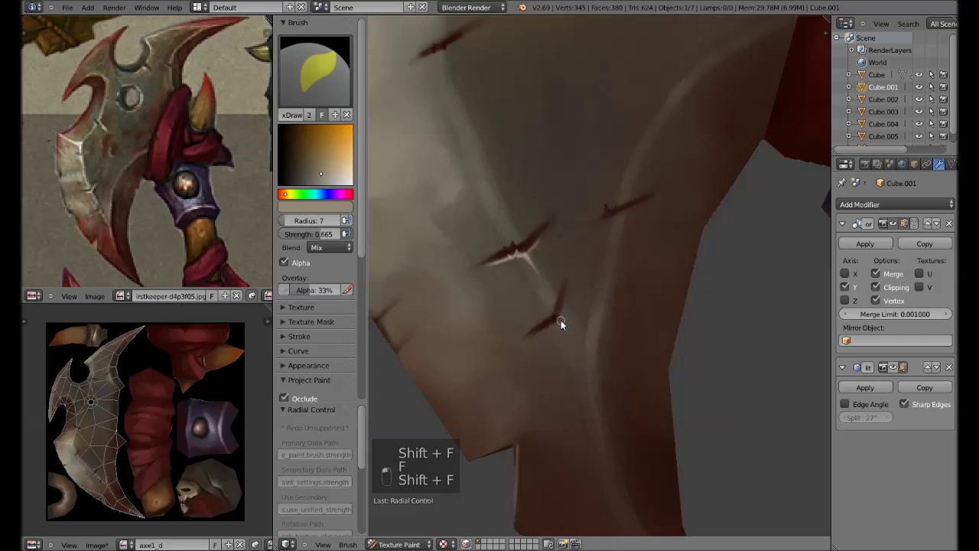
key(f)
key(f)
key(f)
key(f)
key(s)
key(s)
drag(583, 264, 591, 274)
key(s)
drag(538, 319, 560, 326)
key(s)
key(s)
key(f)
key(s)
key(f)
Undo the last few misplaced highlight strokes, toggling Edit mode to clear them.
key(ctrl+z)
key(ctrl+z)
key(Tab)
key(Tab)
key(ctrl+z)
key(ctrl+z)
key(ctrl+z)
key(Tab)
key(Tab)
Add bright pale edges to more scratches along the blade's bevelled edge.
key(s)
key(f)
key(f)
key(s)
key(s)
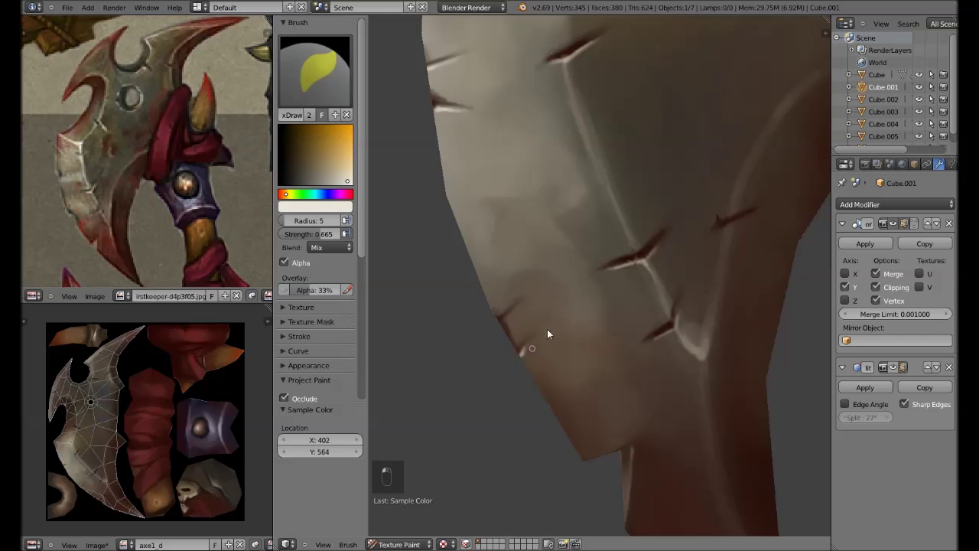
key(s)
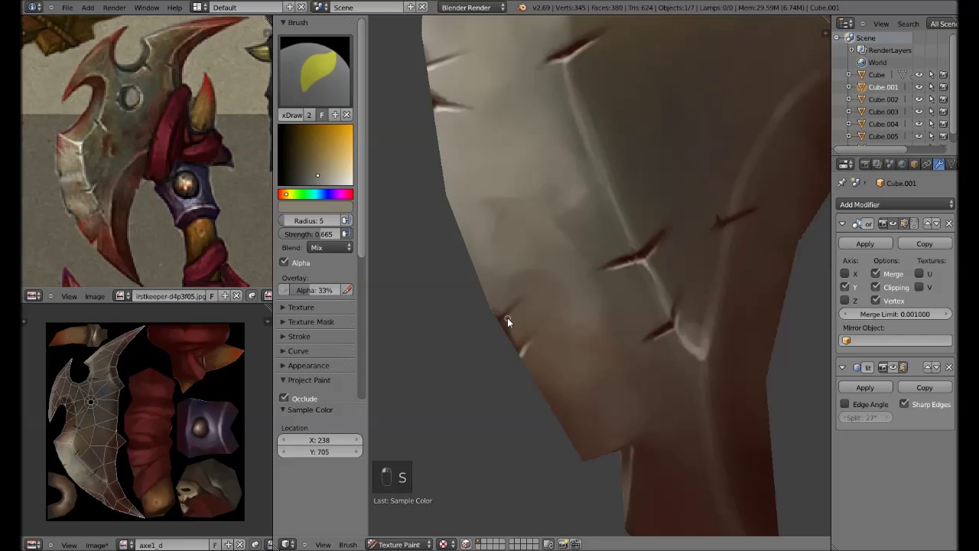
key(s)
drag(495, 311, 600, 211)
key(s)
drag(564, 425, 579, 381)
key(f)
key(f)
click(576, 353)
Pick a dark reddish-brown and enlarge the brush for broad soft shading.
key(f)
key(s)
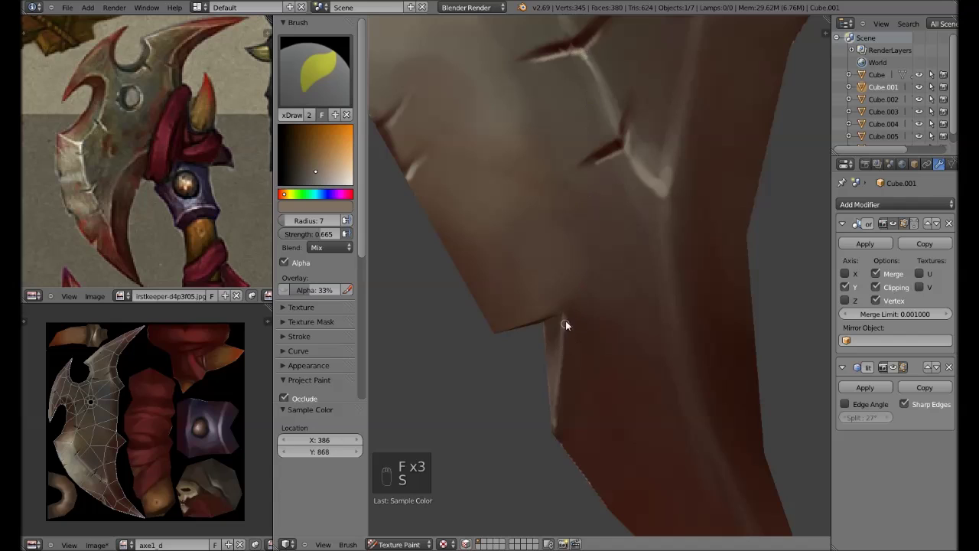
key(f)
key(s)
key(f)
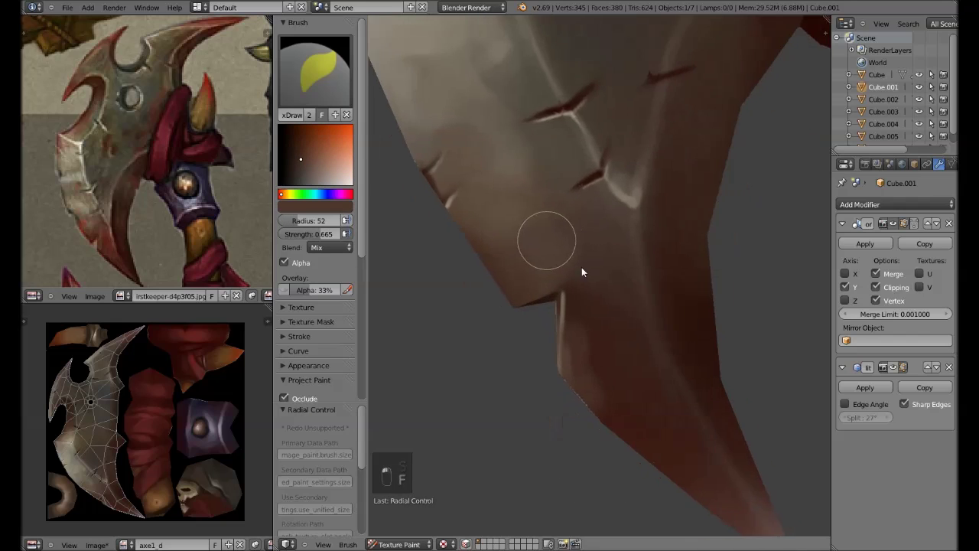
key(f)
key(s)
key(f)
key(f)
key(s)
key(f)
key(s)
key(f)
key(f)
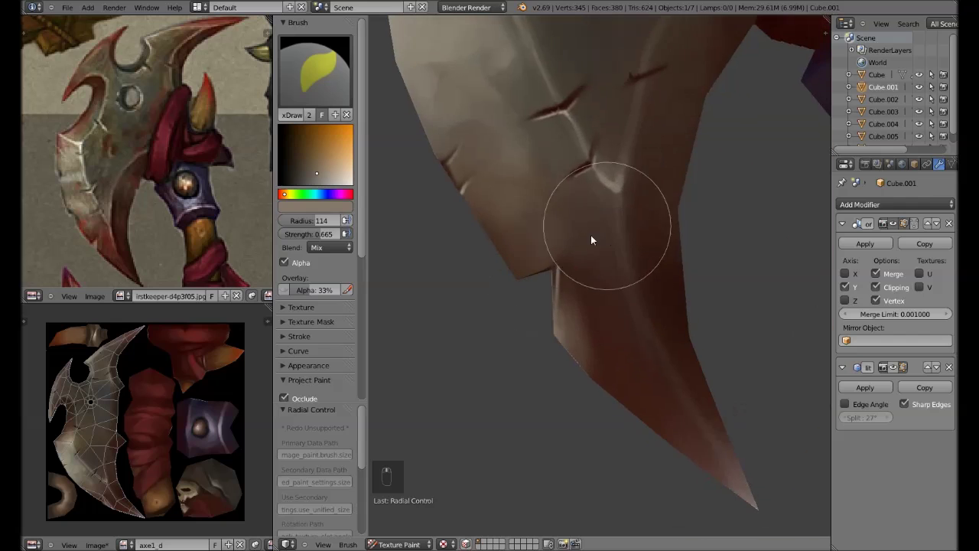
key(s)
key(f)
Shade the blade's lower tip with a darker reddish-brown gradient.
drag(596, 284, 620, 355)
key(f)
key(s)
key(s)
key(s)
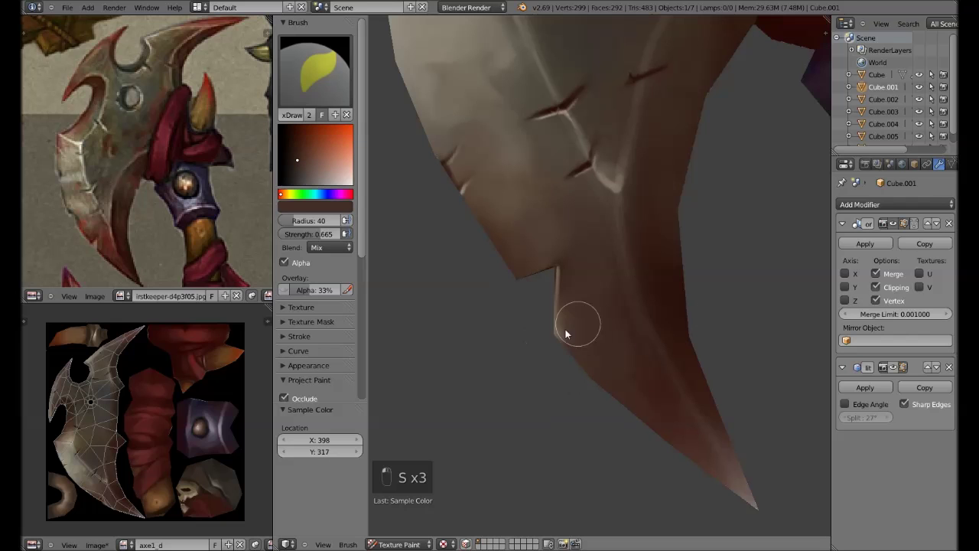
Tune brush size and strength, sample blade colours, and lay a first highlight stroke by the hole.
key(s)
key(s)
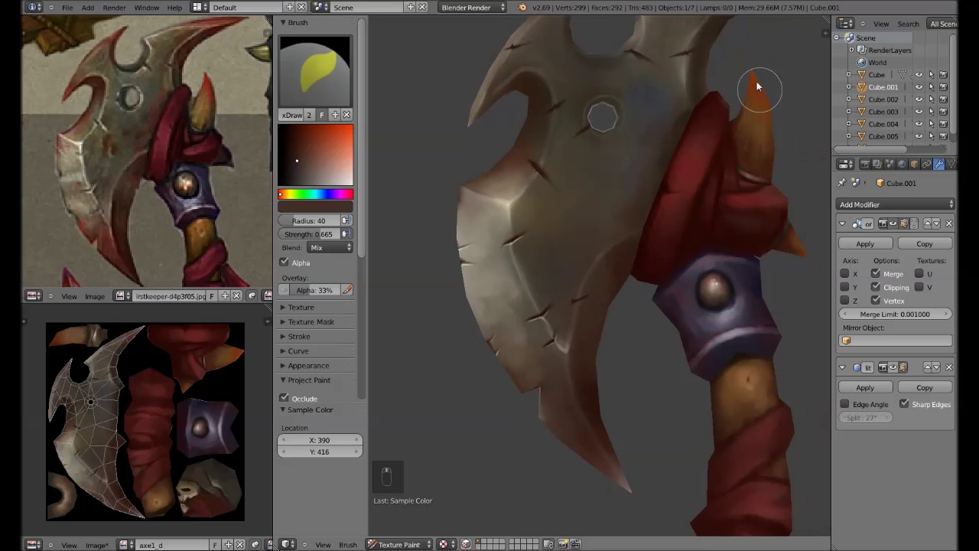
key(s)
key(s)
key(f)
key(shift+f)
key(f)
key(s)
key(f)
key(s)
key(f)
key(f)
key(s)
key(s)
key(s)
click(581, 436)
key(f)
key(s)
key(f)
key(s)
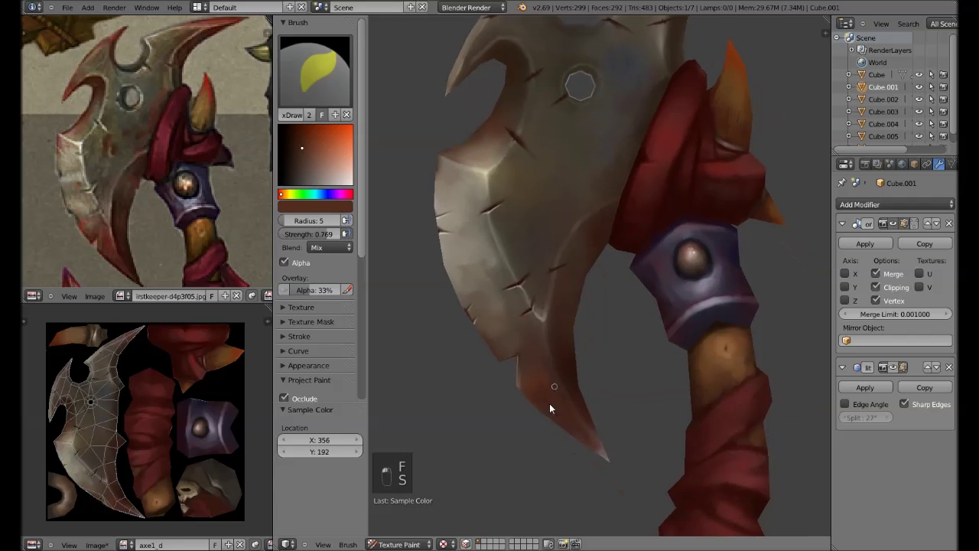
key(f)
key(f)
key(s)
drag(505, 383, 538, 306)
Sample a pale colour and paint highlight edges beside the dark scratches around the bolt hole.
key(s)
key(s)
key(f)
key(s)
key(s)
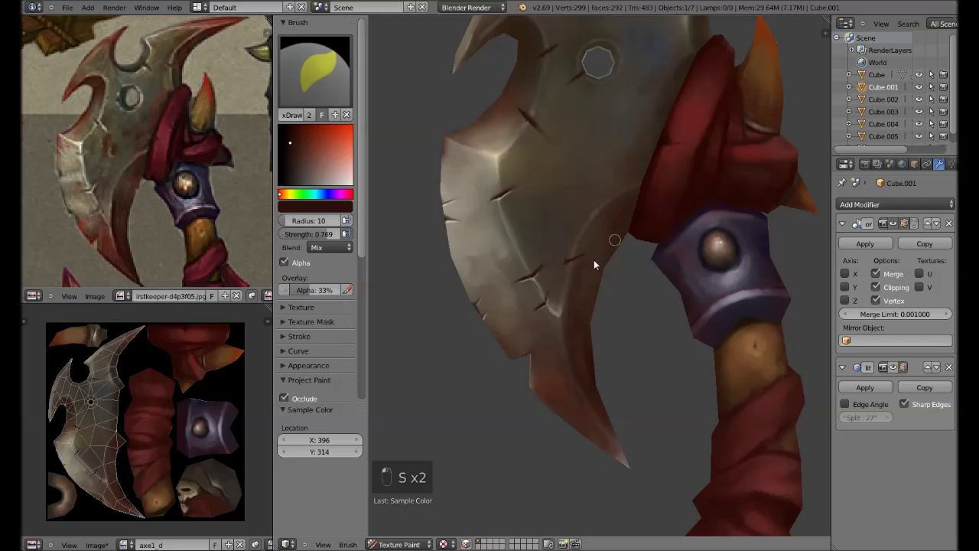
key(s)
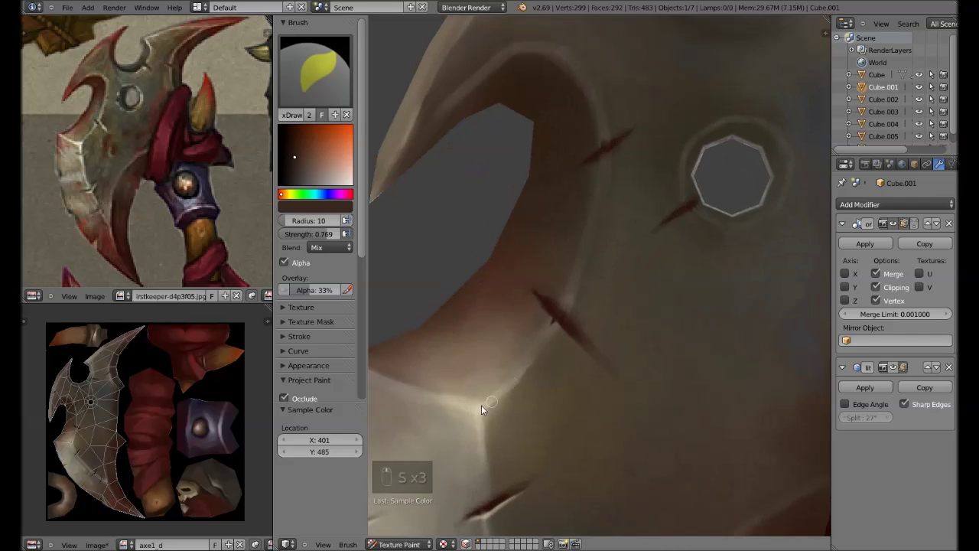
key(s)
key(f)
key(f)
click(541, 312)
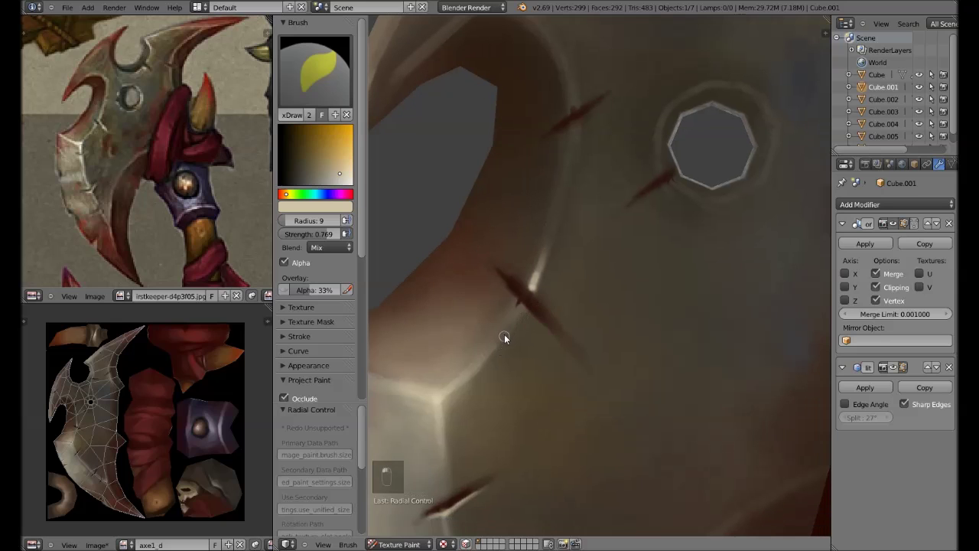
key(s)
key(f)
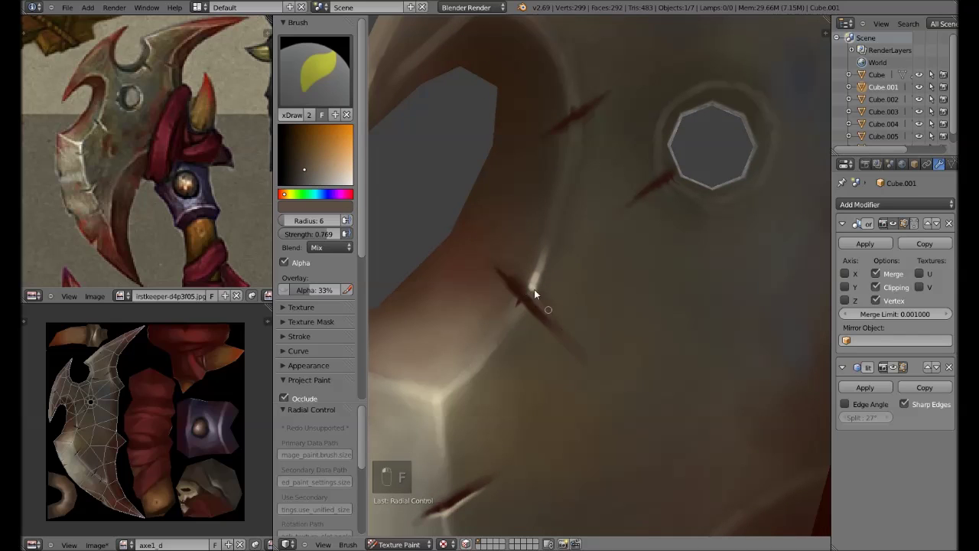
key(s)
key(ctrl+z)
key(s)
key(s)
drag(562, 275, 520, 277)
key(s)
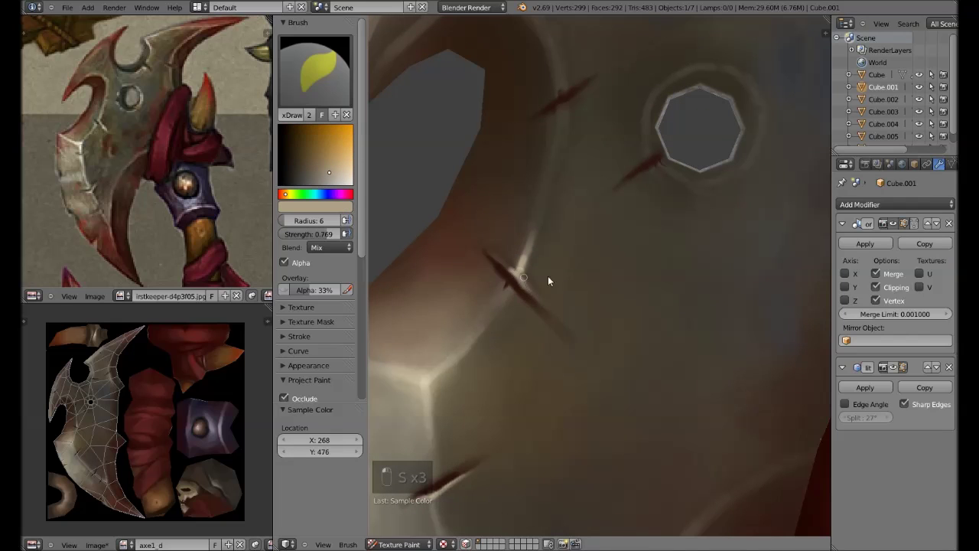
drag(566, 277, 605, 285)
key(s)
drag(557, 298, 585, 335)
drag(586, 318, 513, 439)
key(s)
drag(567, 265, 546, 287)
Paint pale highlight lines along the scratch above the hole, then retune brush size and strength.
key(s)
key(s)
key(f)
key(s)
key(f)
key(f)
key(s)
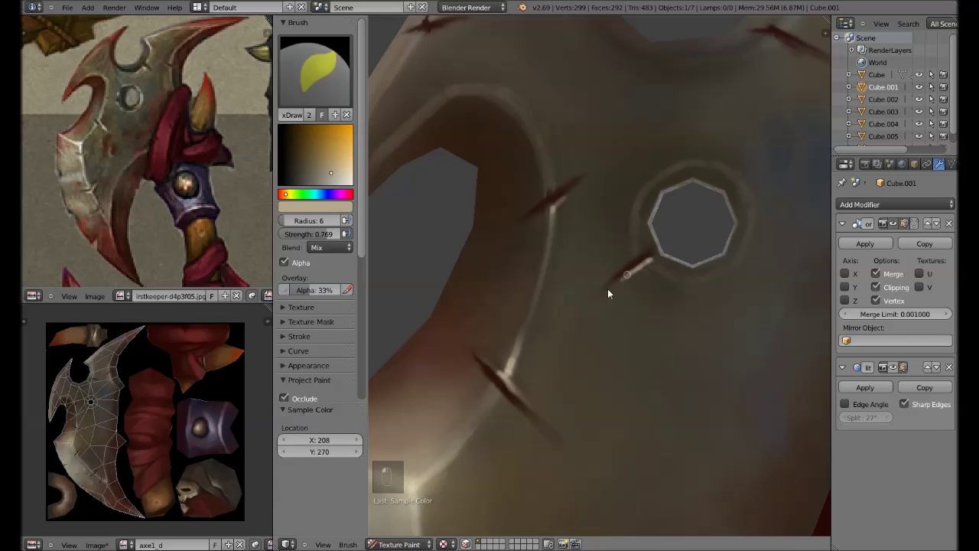
key(s)
key(s)
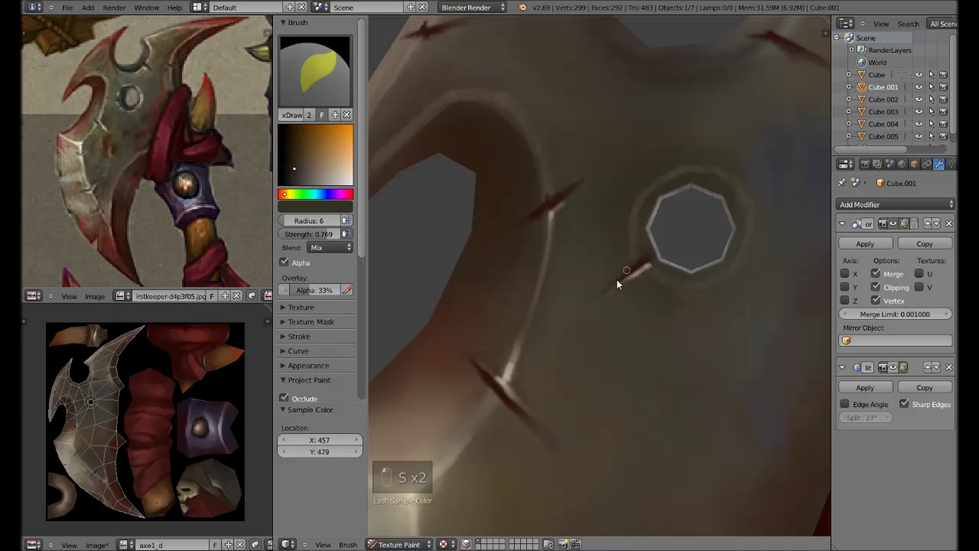
drag(626, 213, 615, 245)
drag(615, 245, 605, 275)
drag(573, 221, 617, 299)
key(s)
key(f)
key(shift+f)
key(s)
key(s)
key(s)
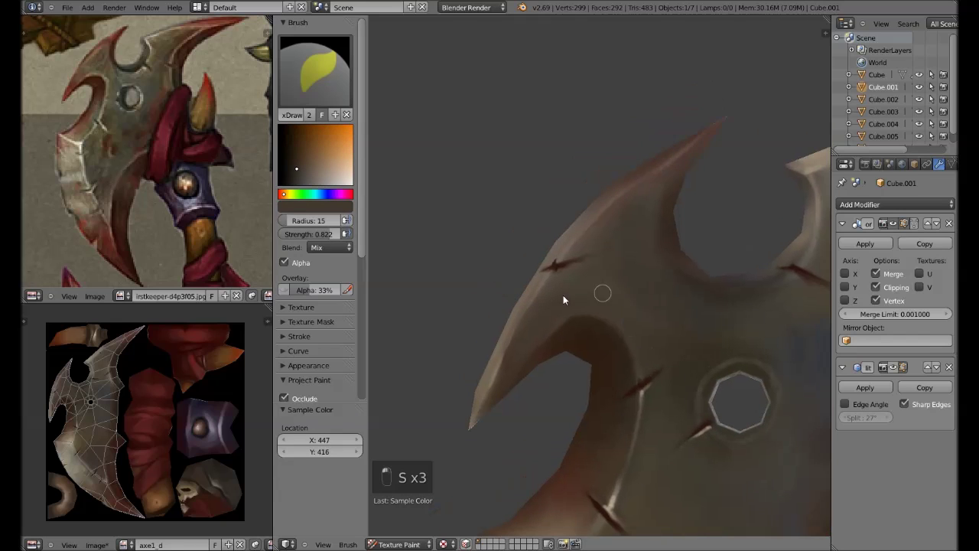
Orbit closer to the blade and paint a long pale highlight streak down the scratch edge.
key(s)
key(f)
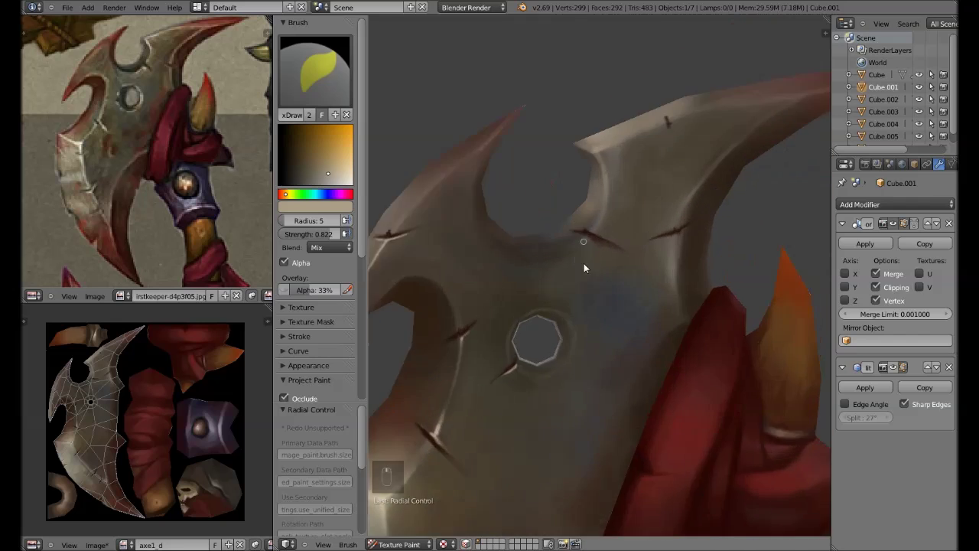
middle_click(598, 240)
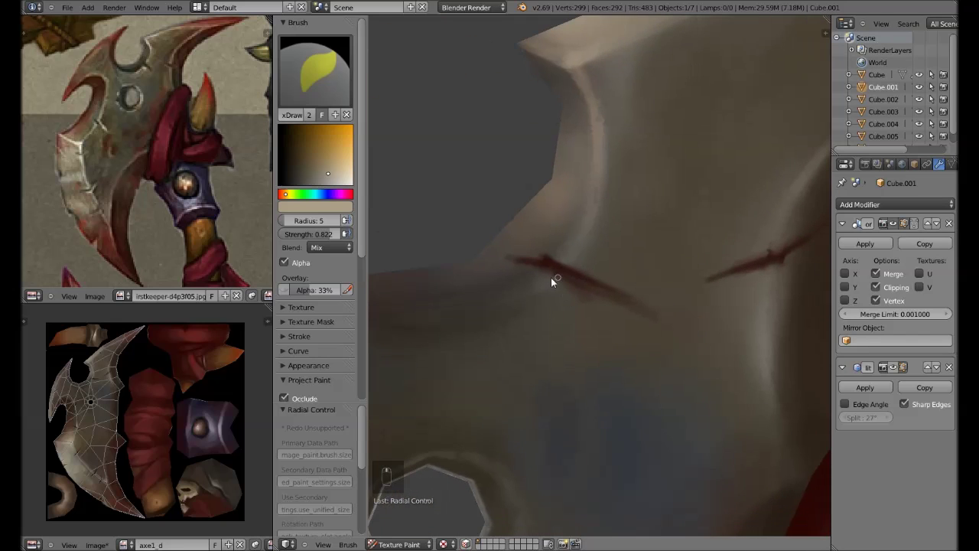
drag(556, 280, 582, 66)
key(s)
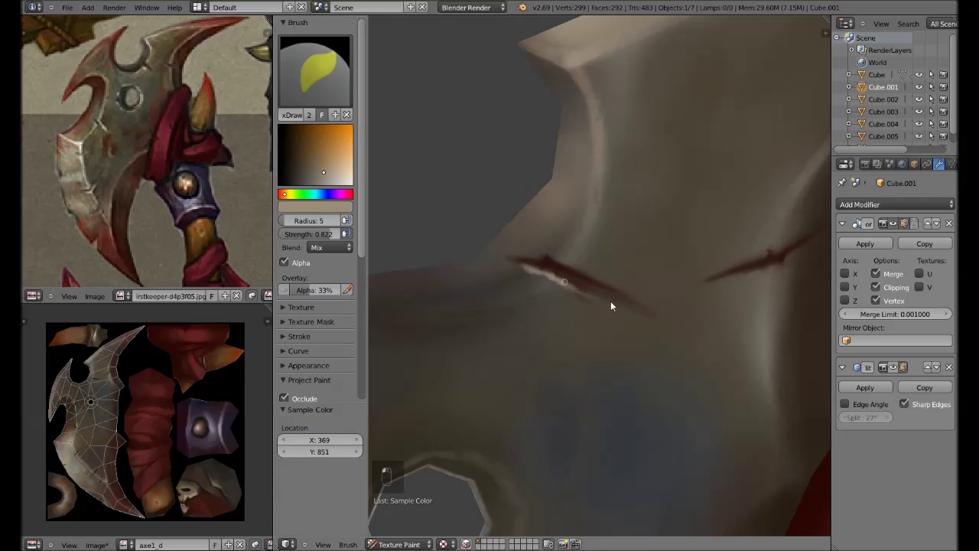
key(s)
key(f)
key(s)
key(f)
key(Tab)
key(Tab)
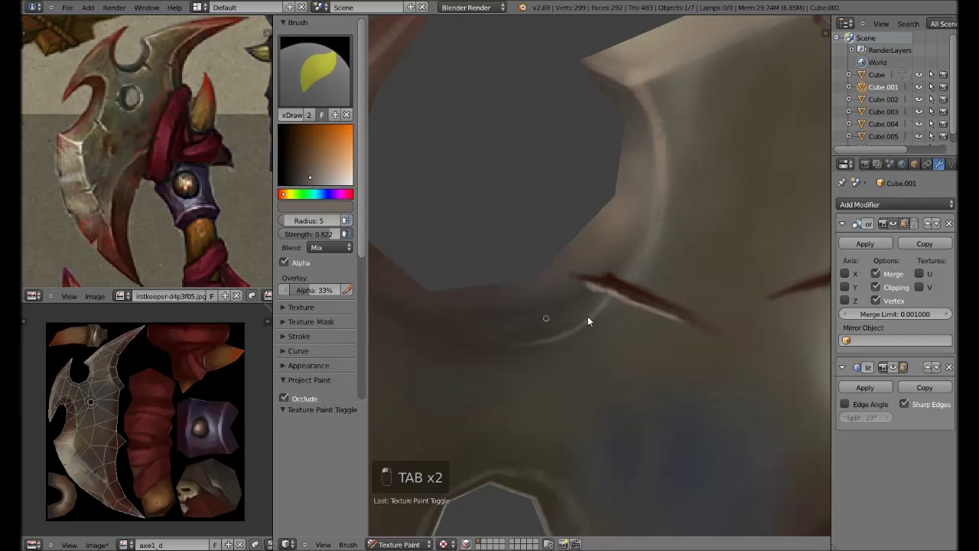
Sample nearby tones and soften the shading on the upper blade with two blending strokes.
key(s)
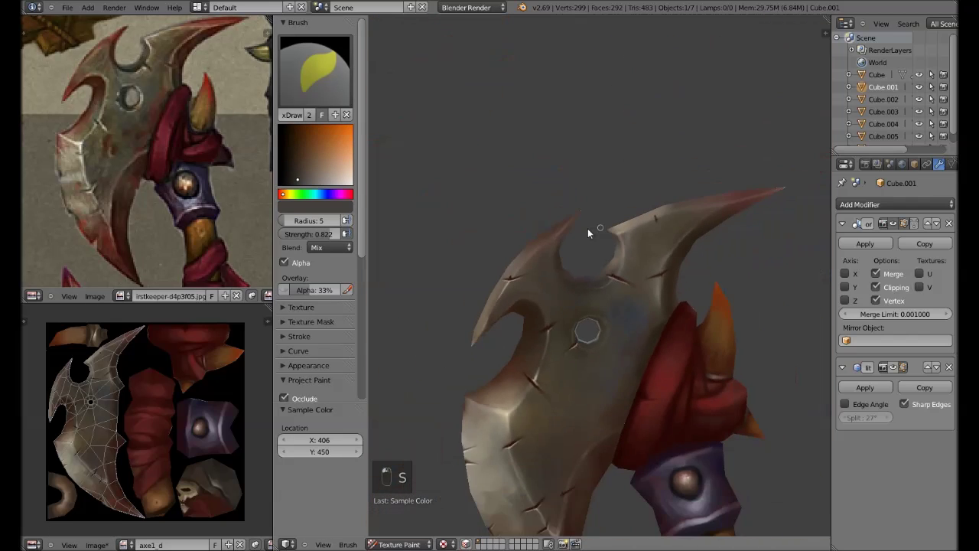
key(s)
key(f)
key(s)
key(f)
key(s)
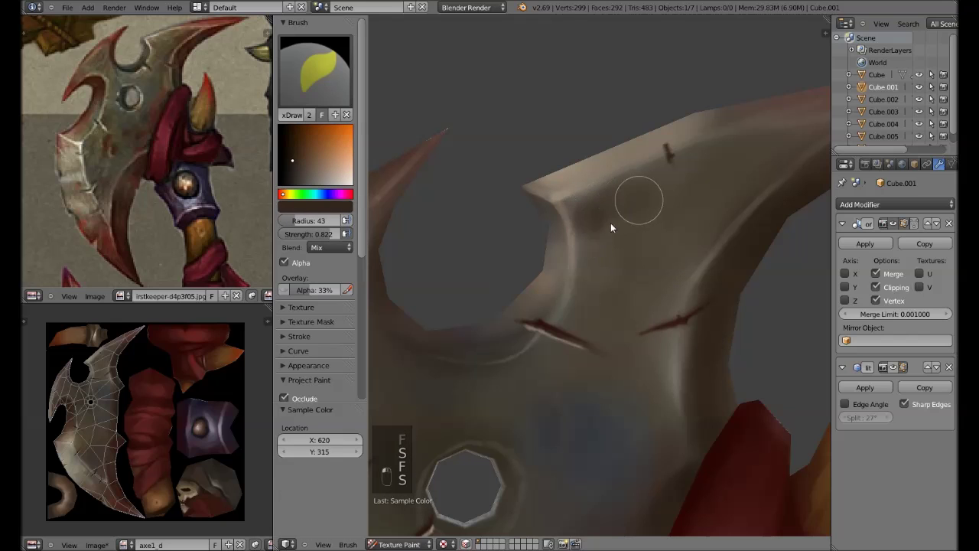
key(s)
key(f)
drag(586, 303, 619, 249)
drag(582, 329, 541, 351)
key(s)
key(f)
key(f)
key(s)
key(f)
key(f)
Paint small dark cuts on the blade's top edge, undoing the strokes that miss.
key(s)
key(s)
key(s)
key(s)
key(s)
key(s)
drag(637, 263, 607, 234)
key(f)
key(s)
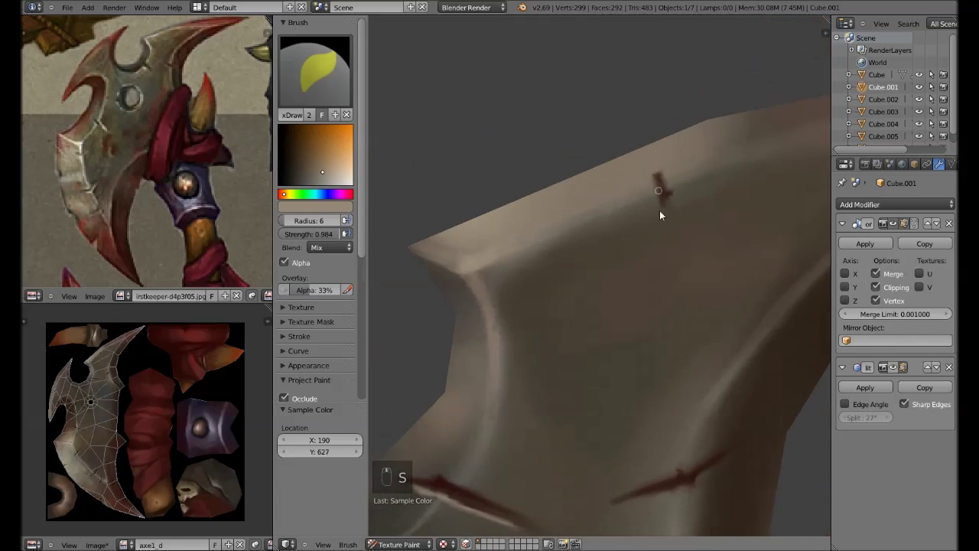
key(Tab)
key(q)
key(Tab)
drag(568, 276, 532, 292)
key(ctrl+z)
key(ctrl+z)
key(ctrl+z)
key(s)
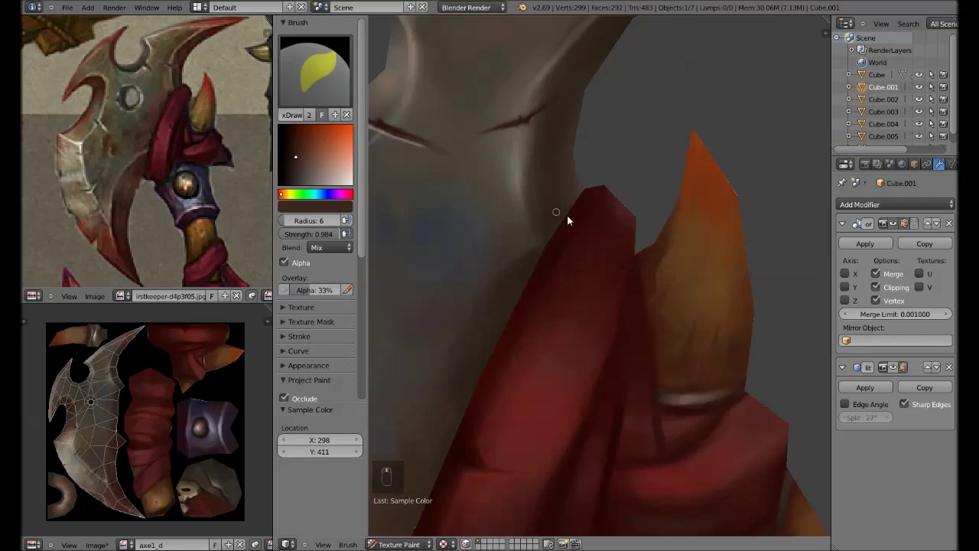
key(s)
key(s)
Orbit toward the scratch above the cloth, undo the last strokes, and reset brush size and colour.
middle_click(615, 253)
key(Tab)
key(Tab)
key(f)
key(f)
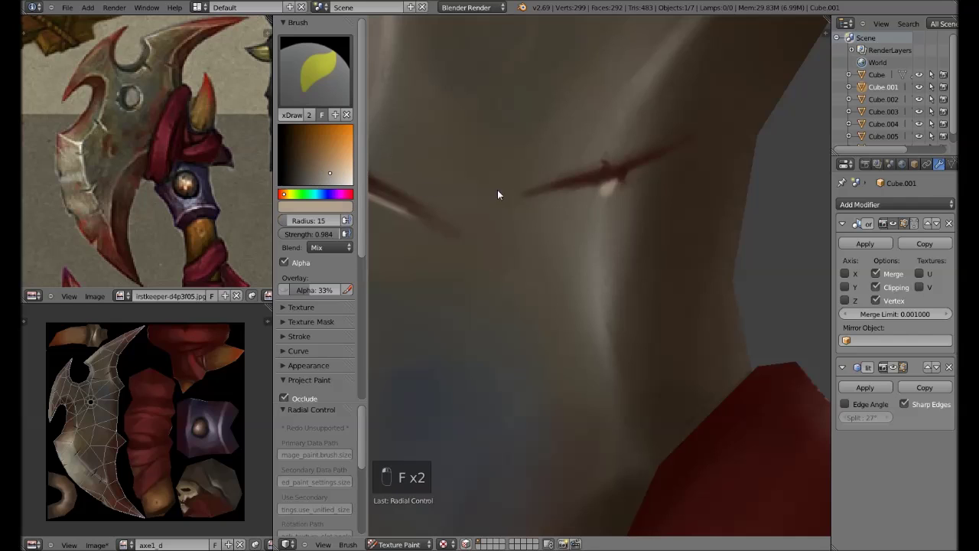
key(f)
key(f)
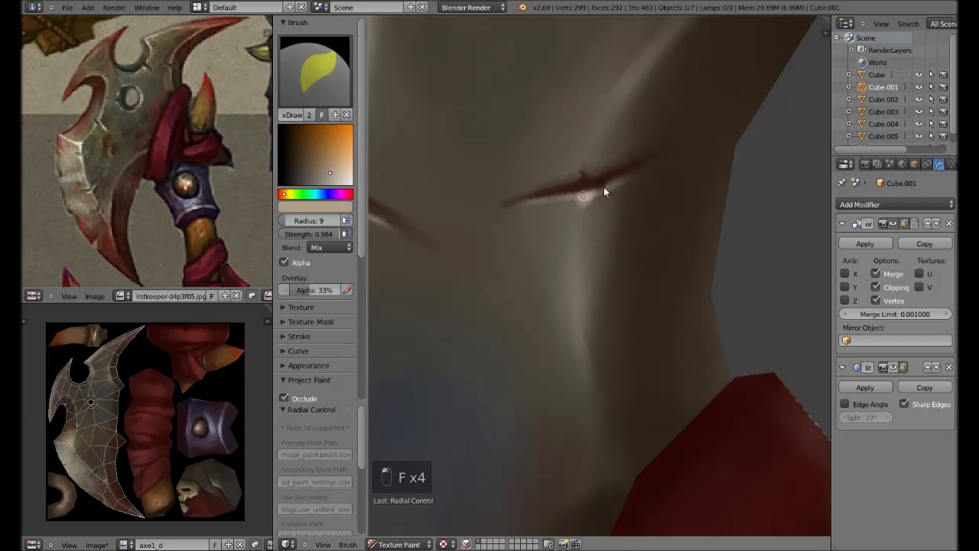
key(s)
key(Tab)
key(Tab)
key(ctrl+z)
key(s)
key(ctrl+z)
key(ctrl+z)
key(ctrl+z)
key(ctrl+z)
key(ctrl+z)
key(s)
key(f)
key(s)
key(Tab)
key(Tab)
Glaze soft blended shading onto the blade with a large brush and sampled colours.
key(f)
key(s)
key(s)
key(s)
key(f)
key(s)
key(s)
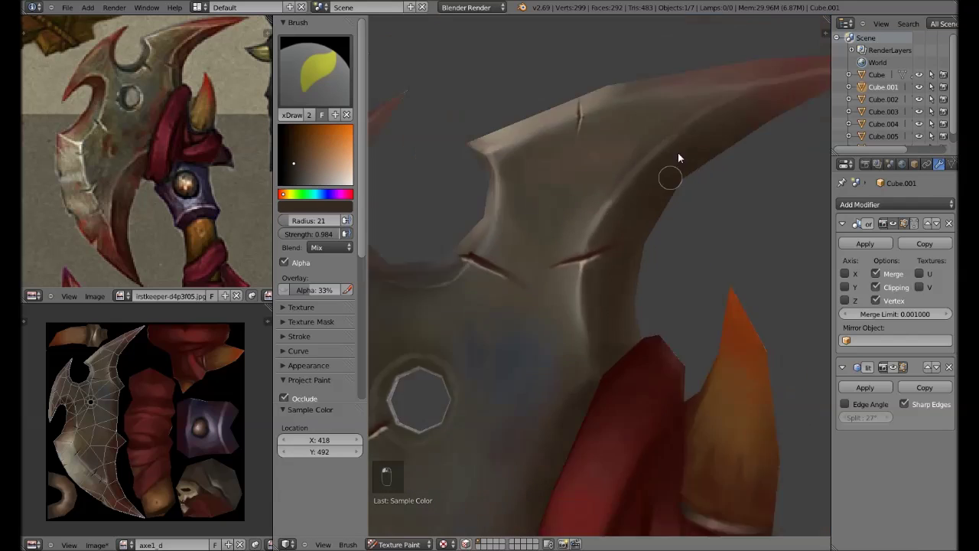
drag(617, 262, 655, 298)
Undo the stray strokes and retune the brush to a large radius with low strength.
key(s)
key(f)
key(f)
key(ctrl+z)
key(ctrl+z)
key(shift+f)
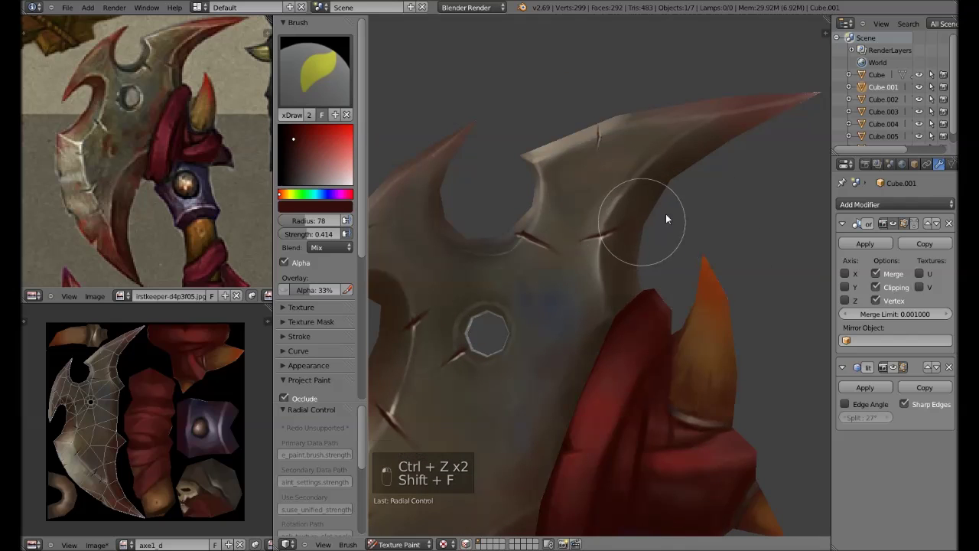
key(f)
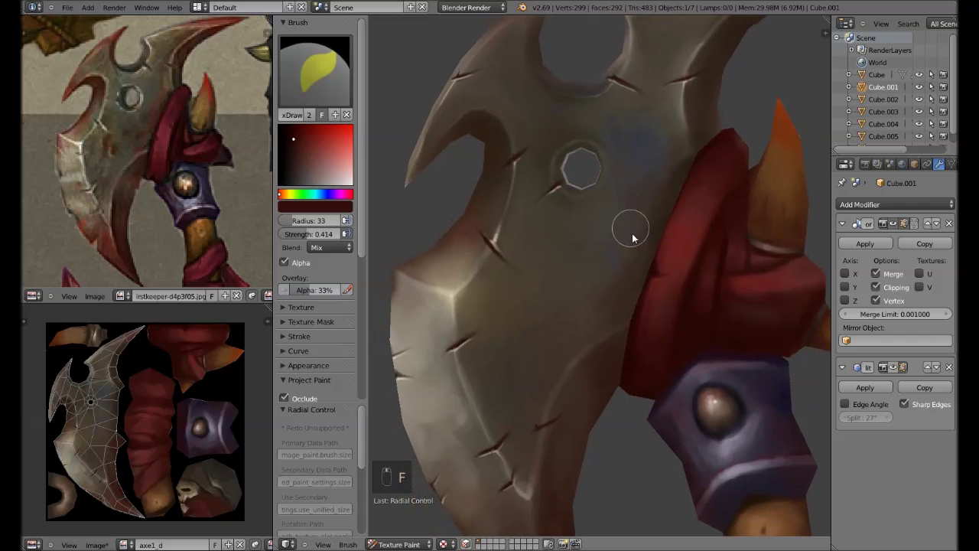
key(s)
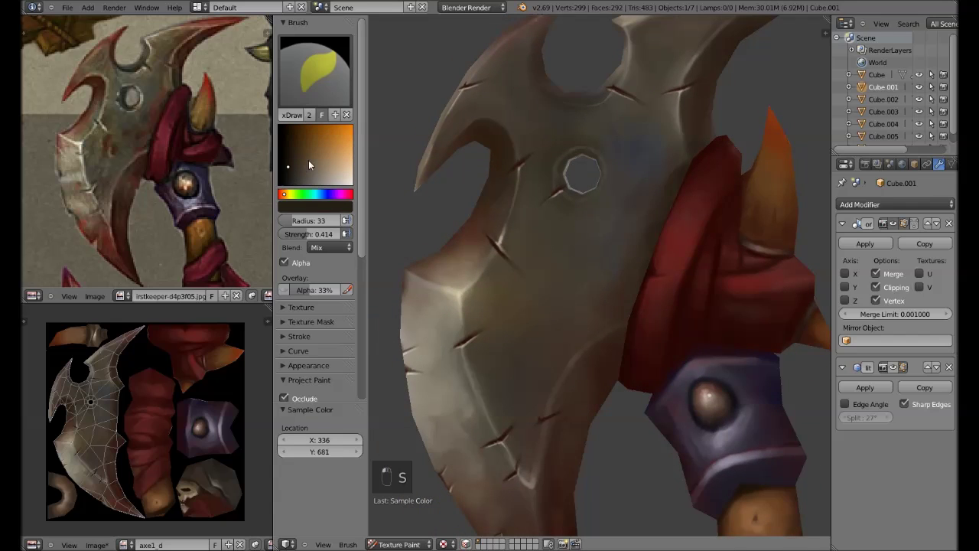
key(f)
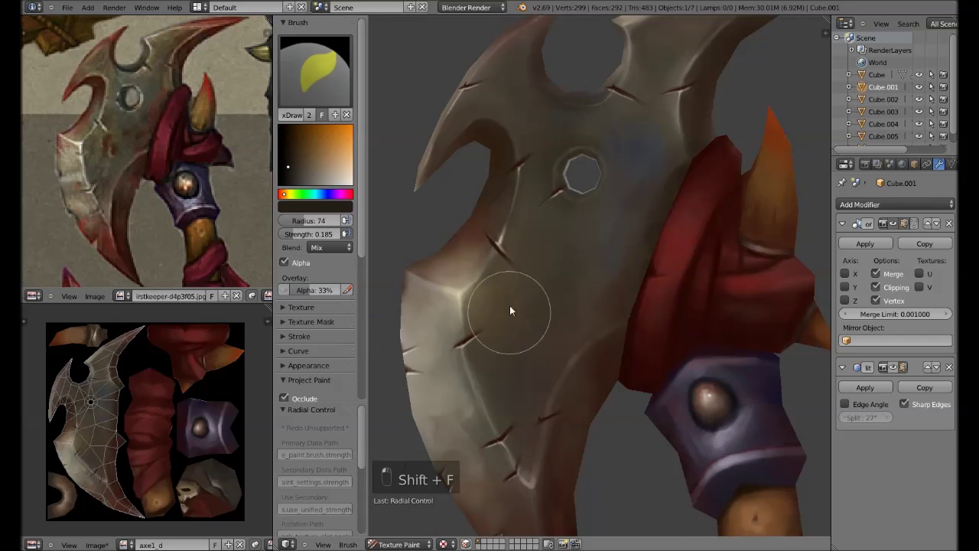
key(f)
key(f)
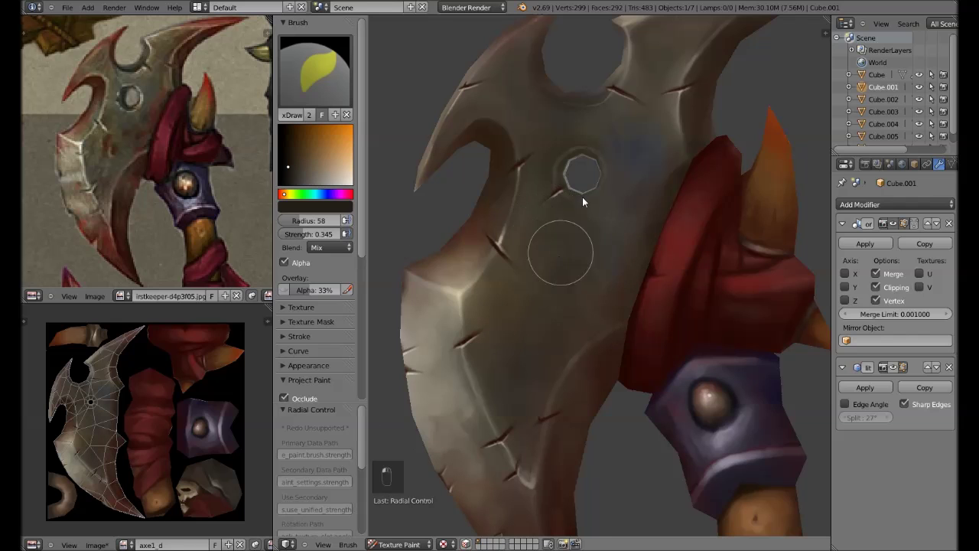
key(f)
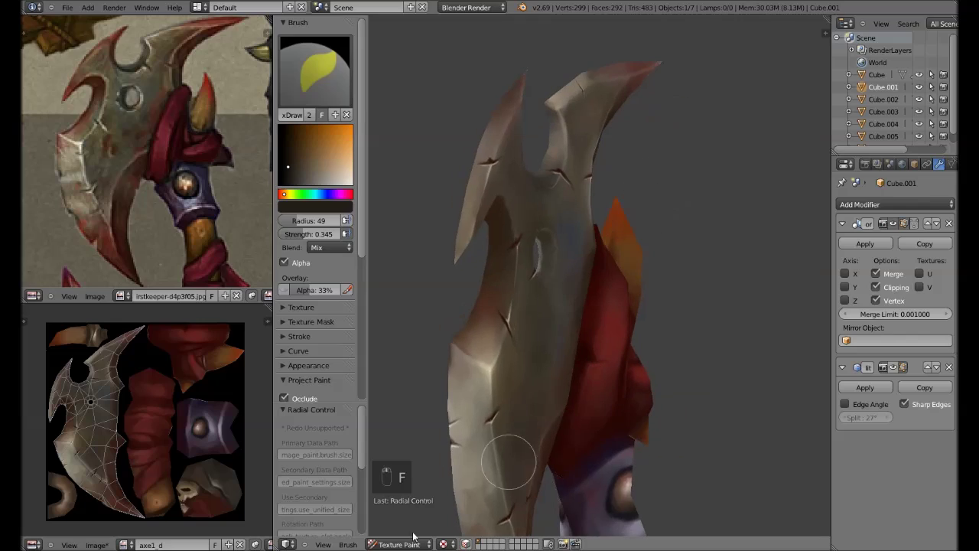
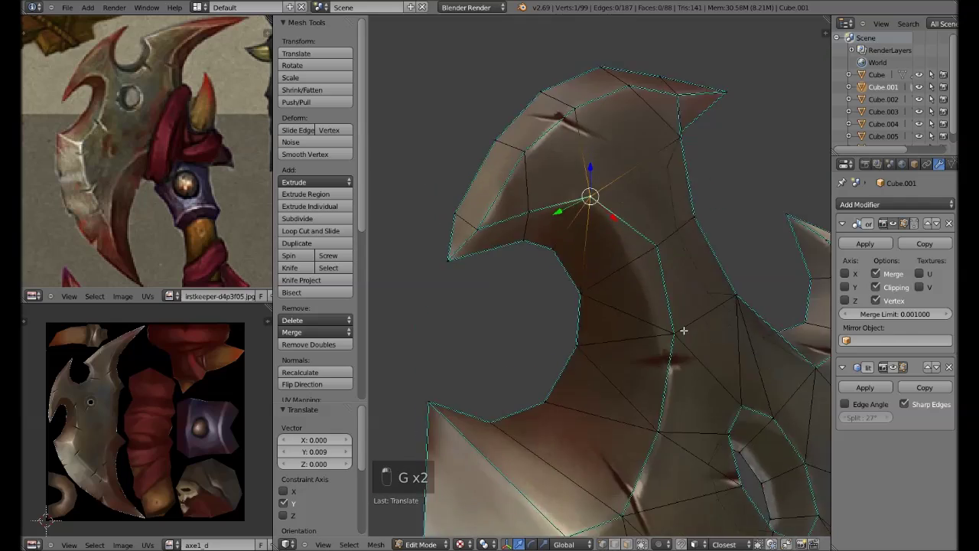
Leave Edit Mode after nudging the spike vertex, returning to texture painting.
key(Tab)
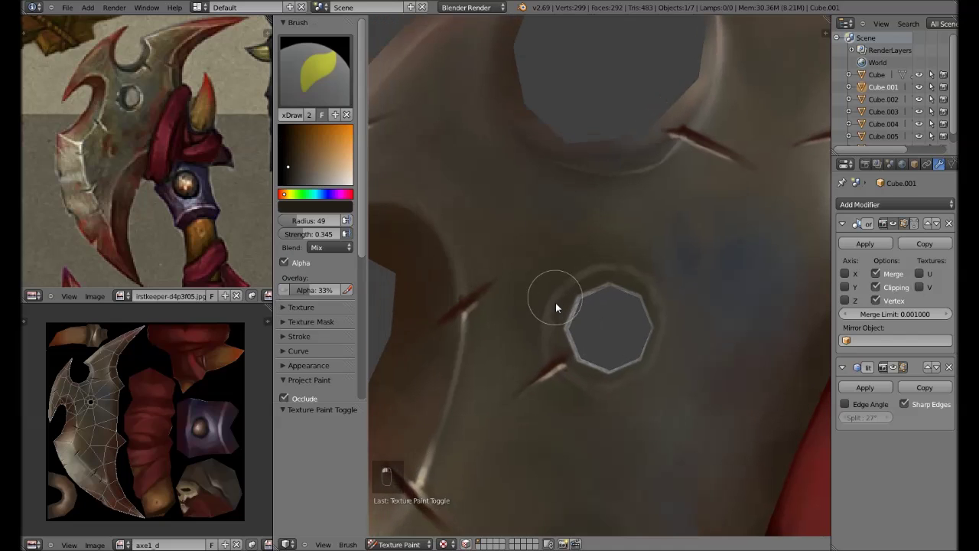
Sample dark and light blade colours and size the brush in front view for the bolt hole.
key(s)
key(f)
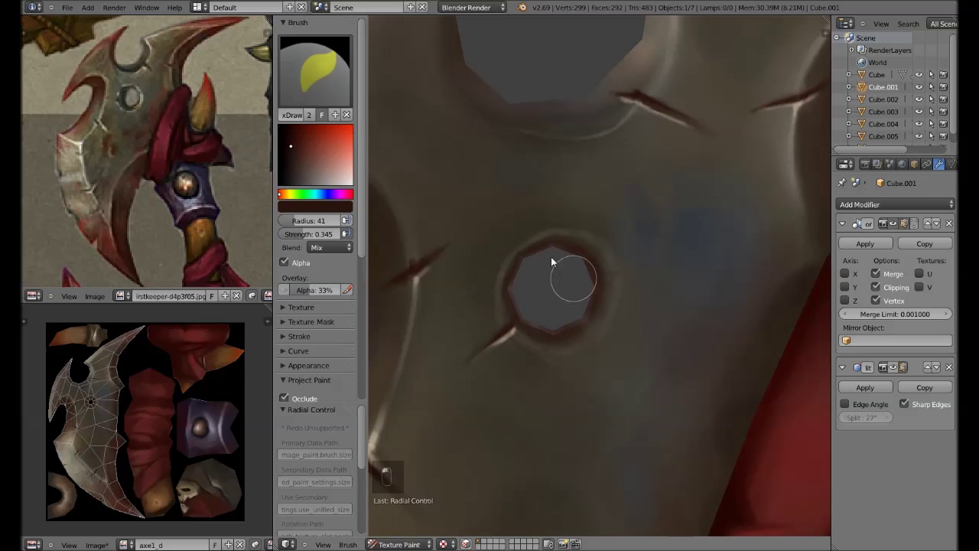
key(s)
key(f)
key(s)
key(s)
key(KP_1)
key(shift+f)
key(s)
key(s)
key(s)
key(s)
key(f)
Toggle through Edit Mode checks, return to front view and resample a dark colour.
key(Tab)
key(Tab)
key(Tab)
key(Tab)
key(Tab)
key(Tab)
key(KP_1)
key(s)
key(f)
key(s)
key(s)
key(s)
key(f)
Paint a dark worn ring around the bolt hole, adjusting strength and radius.
drag(619, 309, 561, 317)
key(shift+f)
key(f)
key(f)
key(s)
key(s)
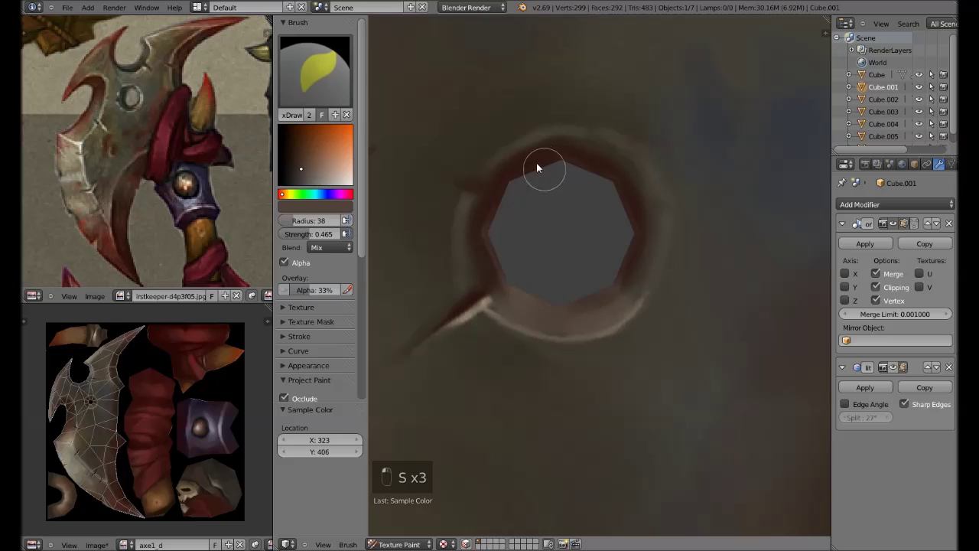
key(s)
key(f)
key(f)
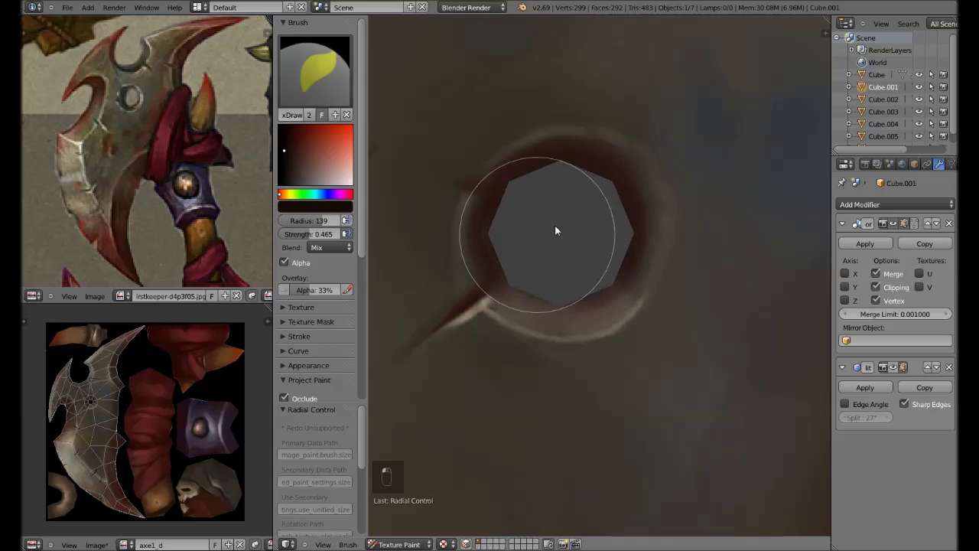
key(f)
Sample a pale colour, shrink the brush and undo two misplaced strokes.
key(s)
key(f)
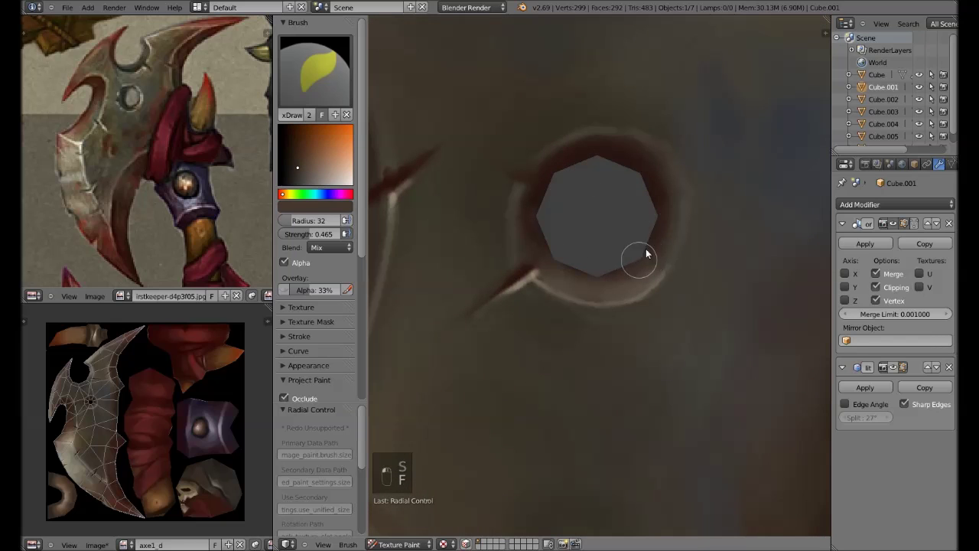
key(s)
key(s)
key(s)
key(f)
key(f)
key(f)
key(ctrl+z)
key(ctrl+z)
key(shift+f)
Paint a pale inner edge around the bolt hole and save the file.
drag(628, 306, 579, 298)
key(f)
key(s)
click(593, 251)
key(ctrl+s)
key(s)
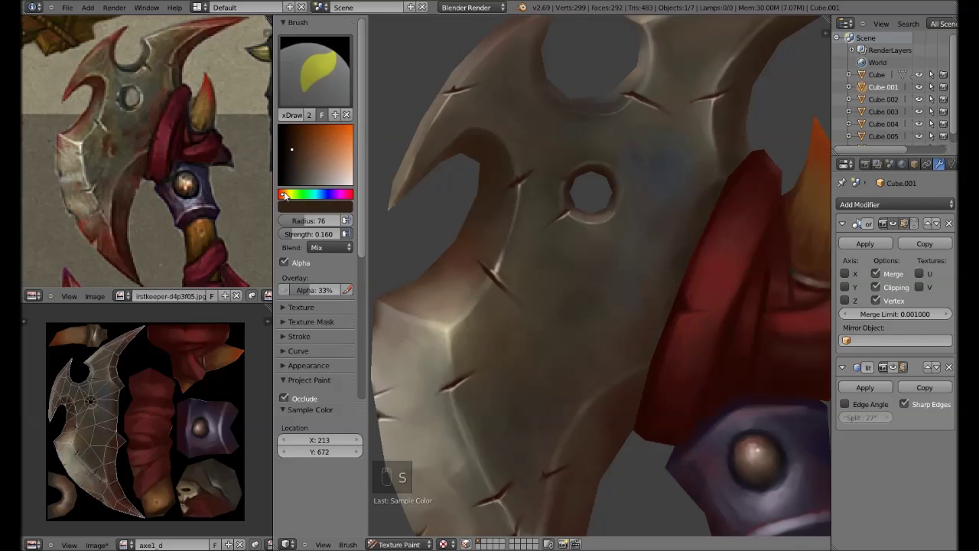
Blend soft worn shading across the lower blade face, then shrink the brush for scratches.
drag(283, 199, 498, 163)
key(f)
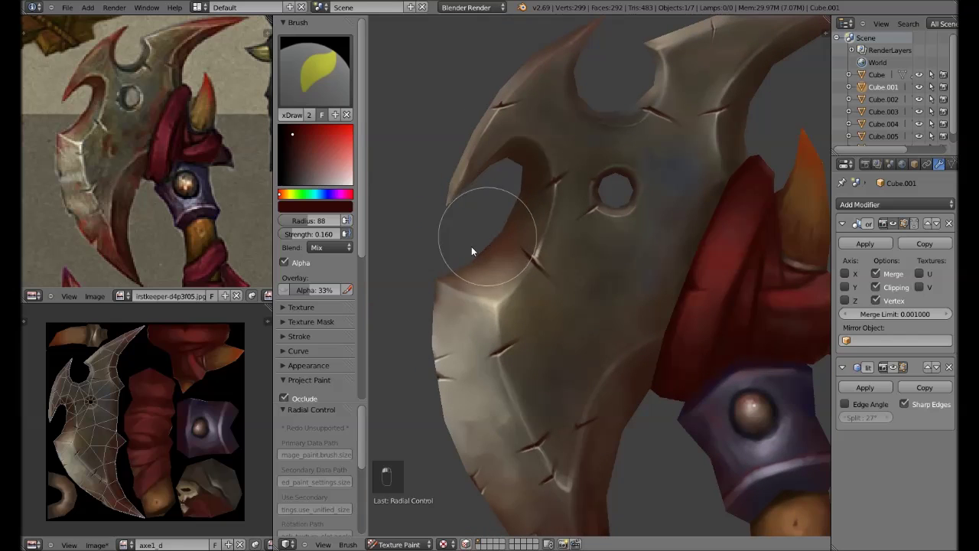
key(f)
key(f)
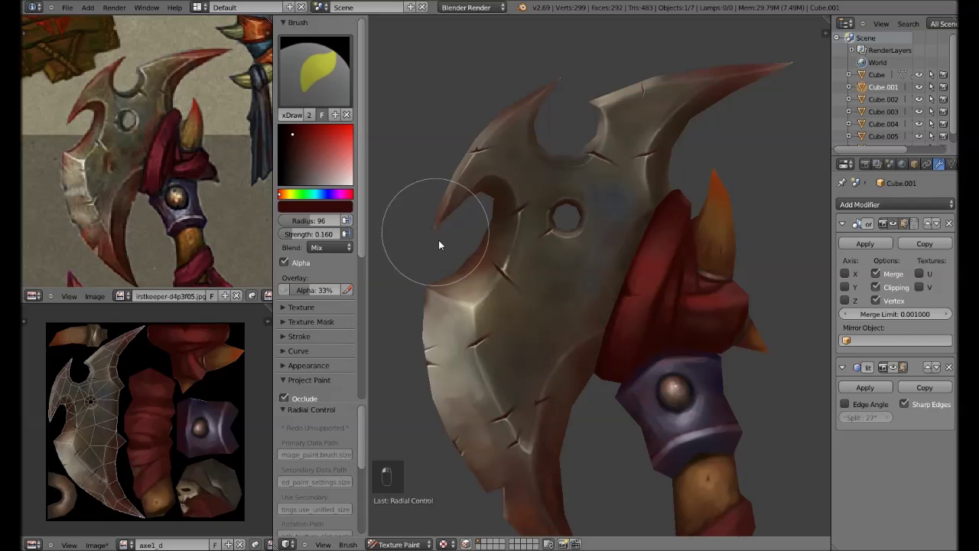
Shrink the brush to a fine radius and zoom close onto the blade face.
key(f)
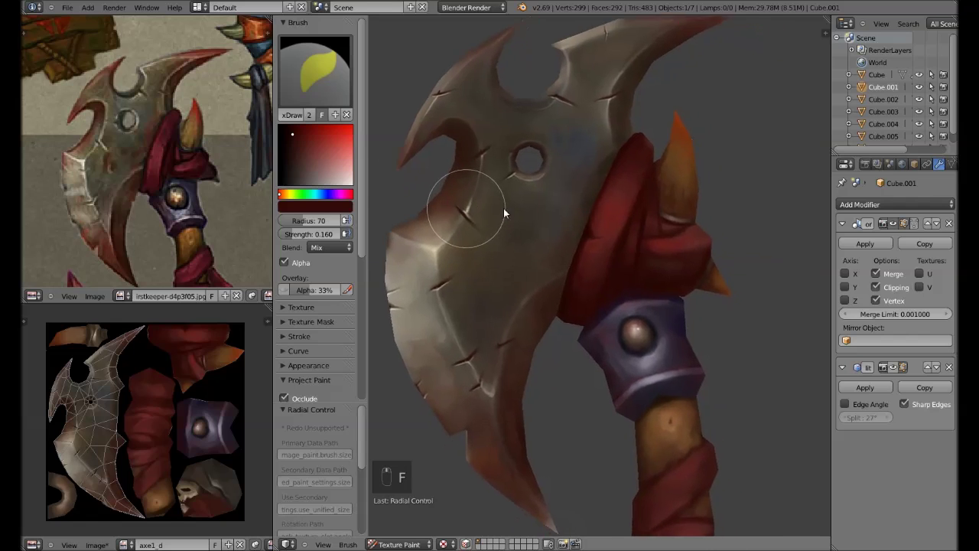
key(f)
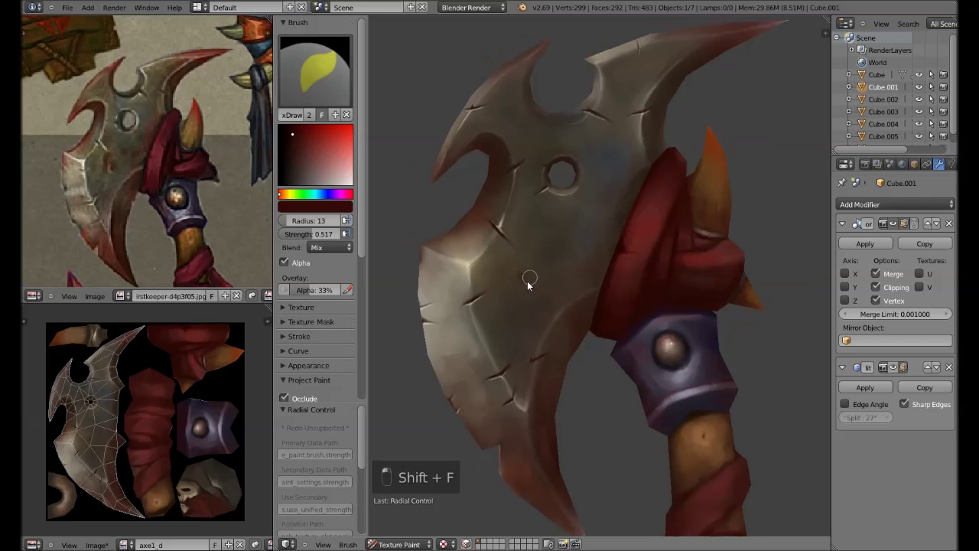
key(f)
key(f)
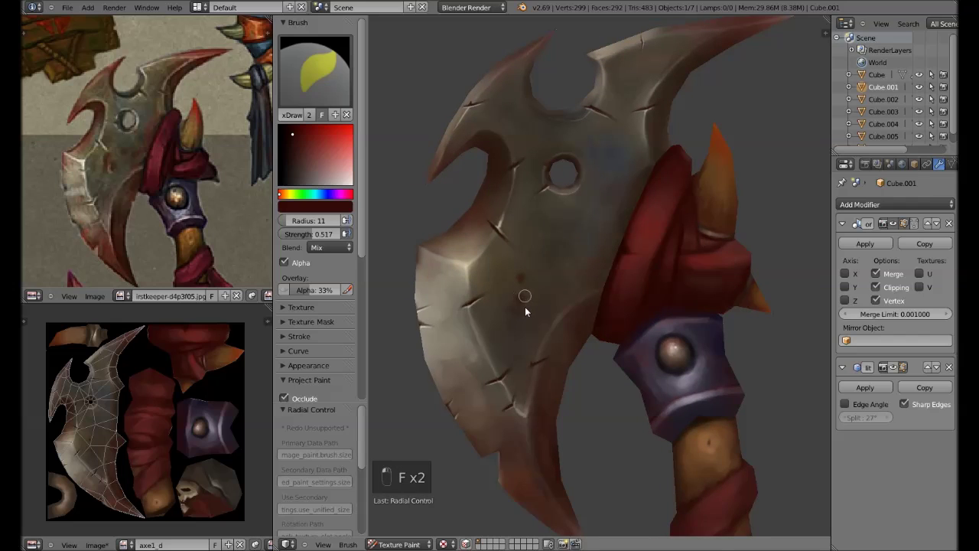
key(f)
key(f)
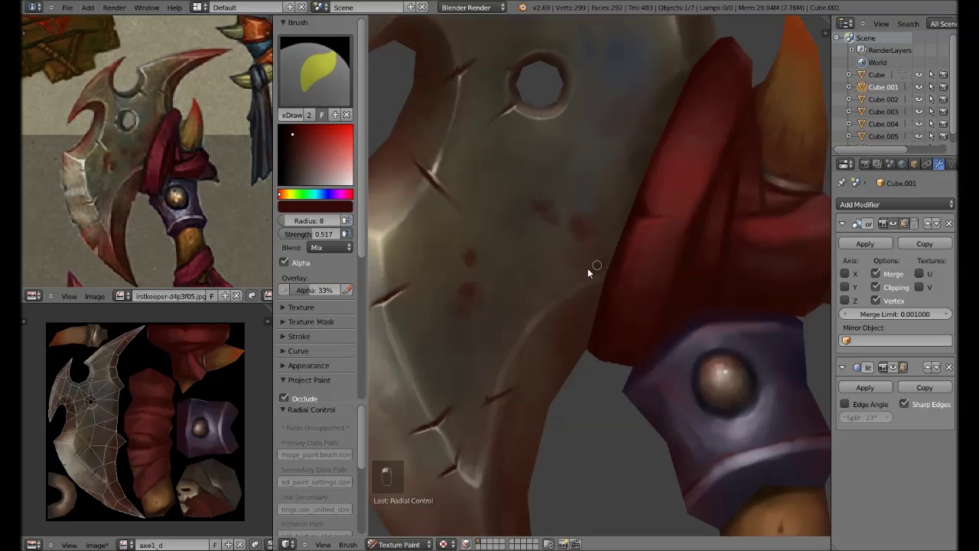
key(s)
key(f)
key(f)
key(f)
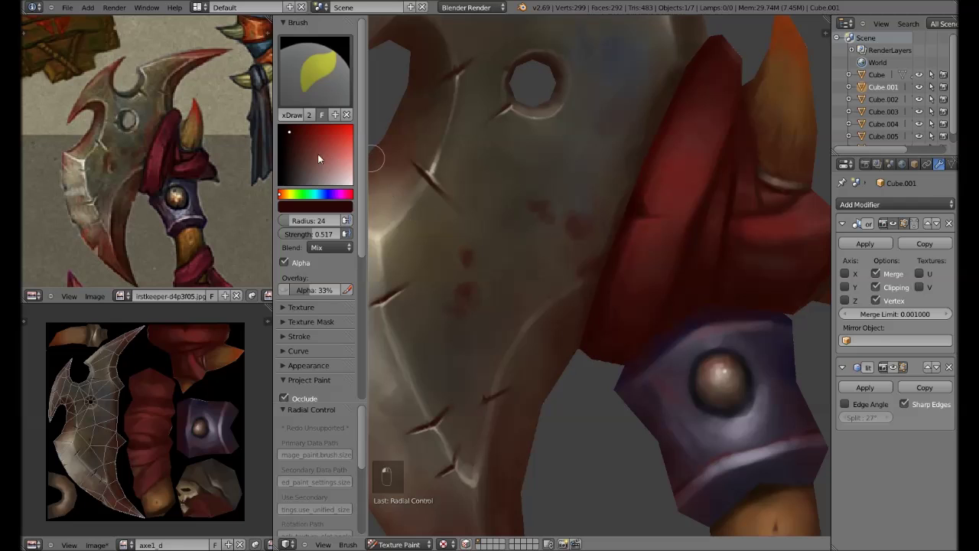
key(f)
key(Tab)
key(Tab)
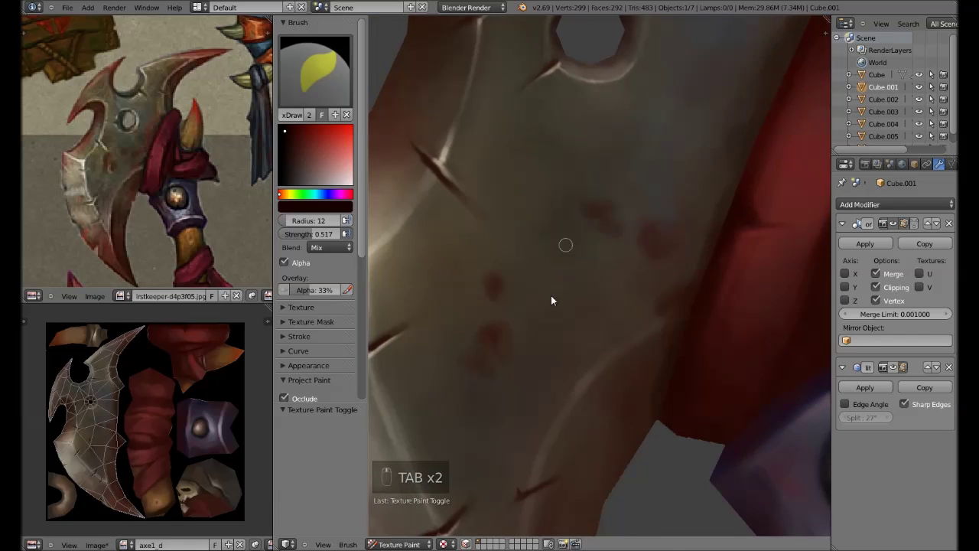
Sample a red from the texture and dab small blood-like spots on the lower blade.
key(s)
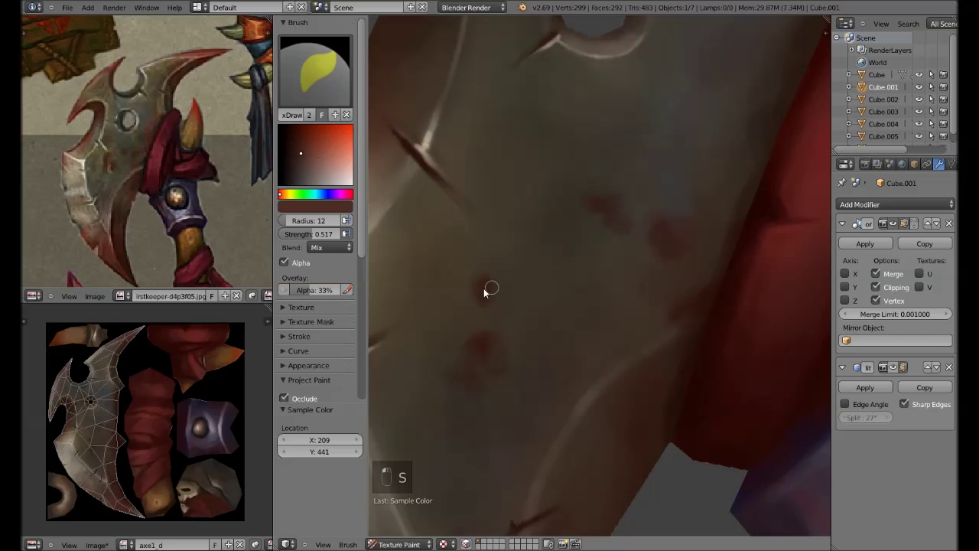
key(shift+f)
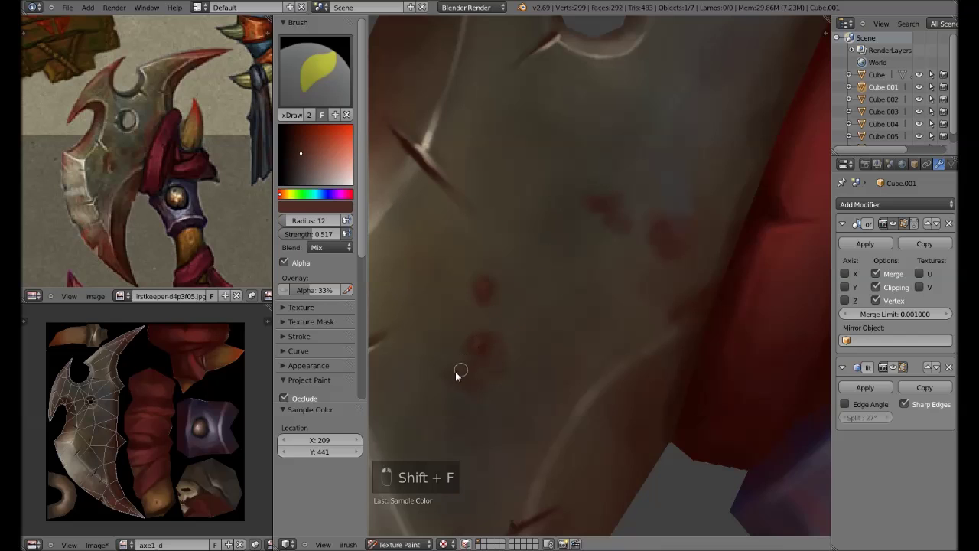
drag(666, 172, 613, 242)
Sample a pale blade colour, lower brush strength, and stroke first highlights along the scratches.
key(s)
key(shift+f)
key(shift+f)
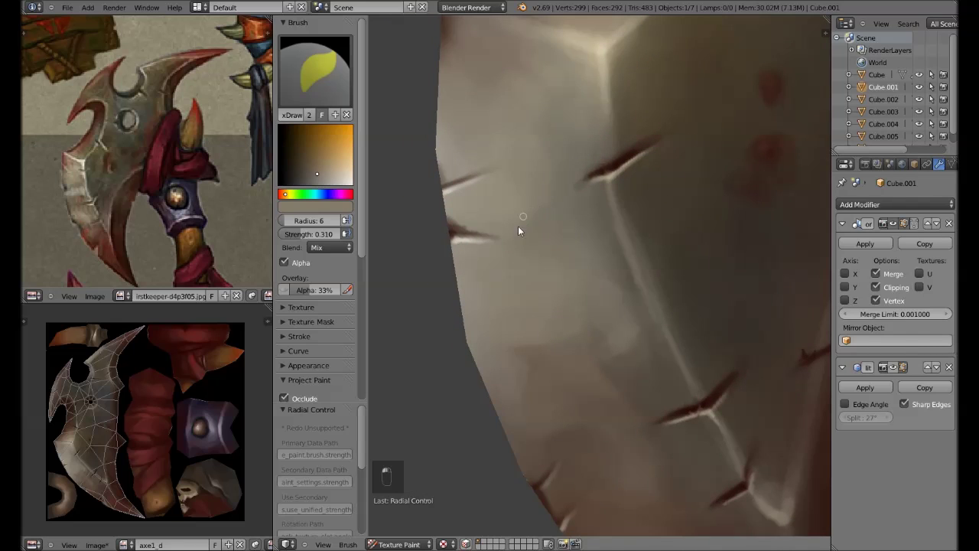
key(shift+f)
key(s)
key(ctrl+z)
key(shift+f)
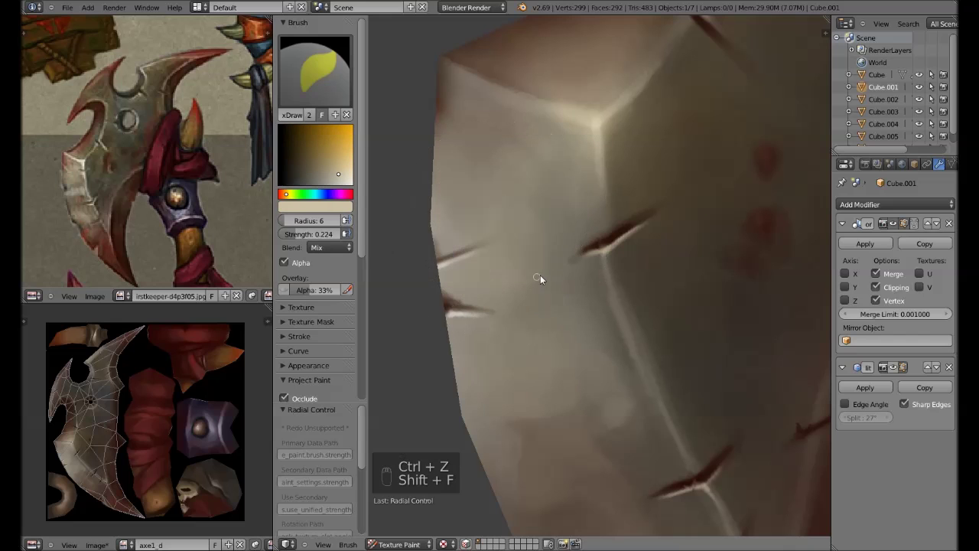
key(ctrl+z)
key(shift+f)
drag(535, 287, 580, 218)
drag(599, 279, 571, 267)
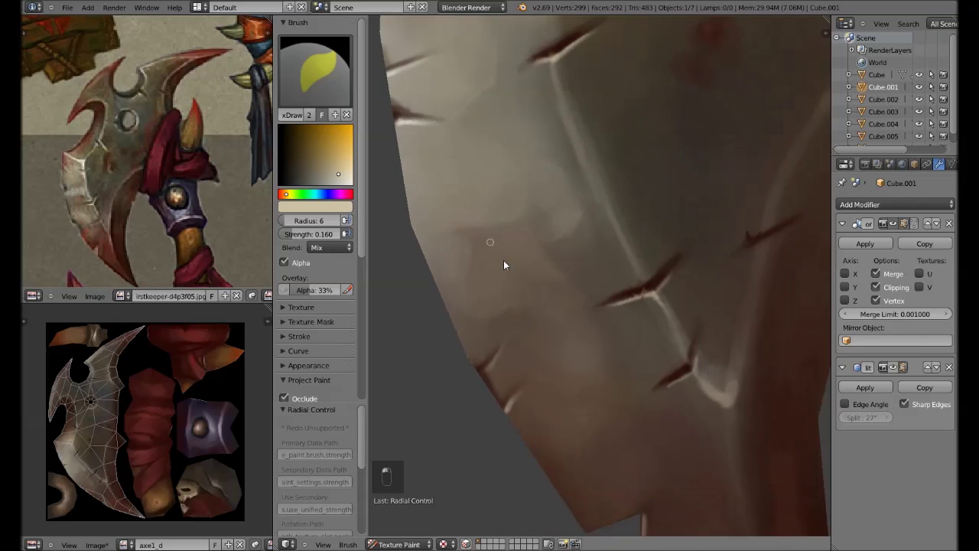
key(ctrl+z)
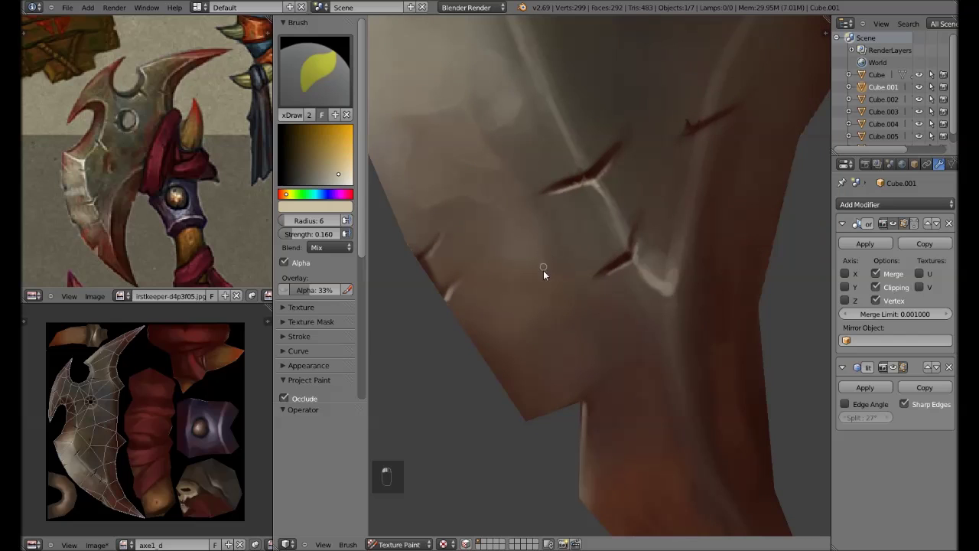
Resample and shrink the brush, painting thin light streaks over the blade scratches.
key(s)
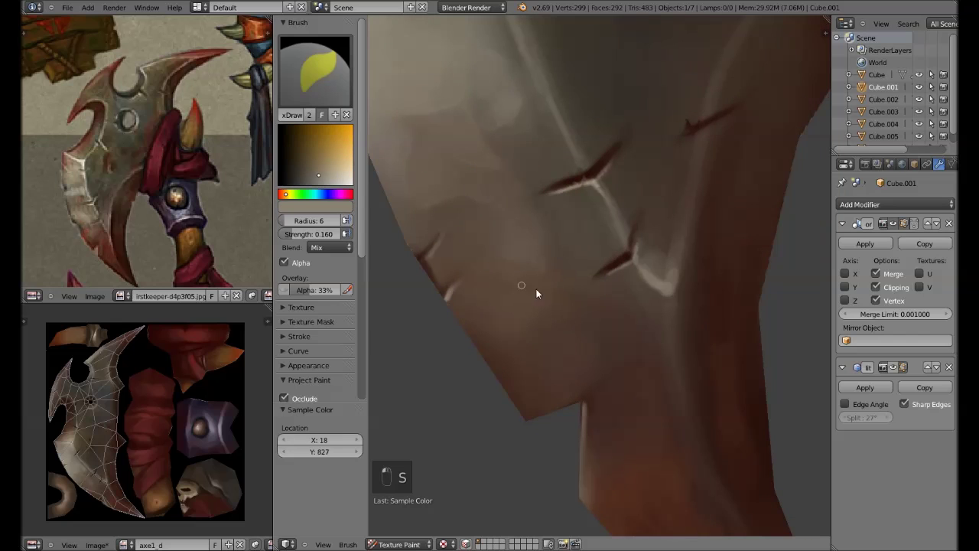
key(ctrl+z)
key(ctrl+z)
key(ctrl+z)
key(s)
drag(549, 263, 532, 216)
key(s)
key(s)
key(shift+f)
drag(545, 263, 539, 219)
key(s)
key(f)
key(shift+f)
key(s)
key(s)
key(f)
key(s)
key(s)
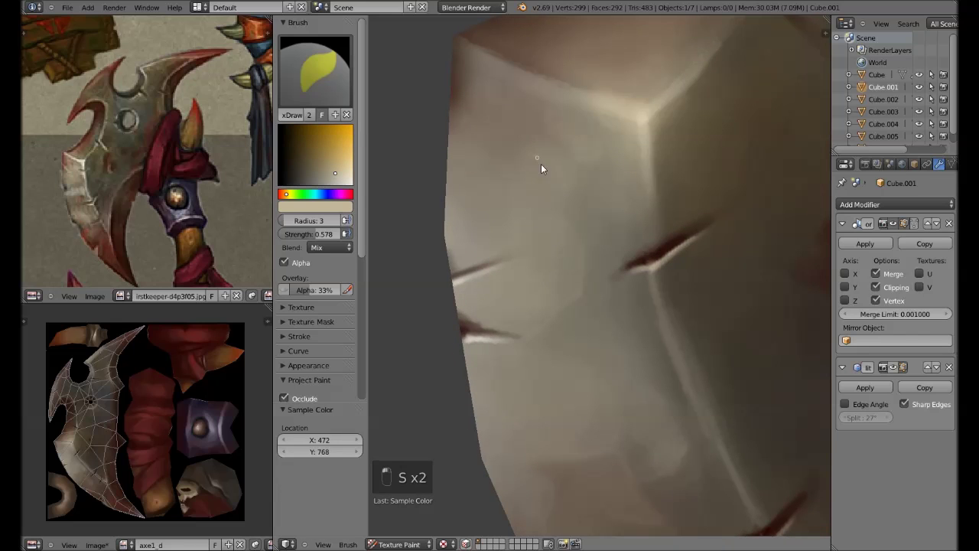
key(ctrl+z)
key(shift+f)
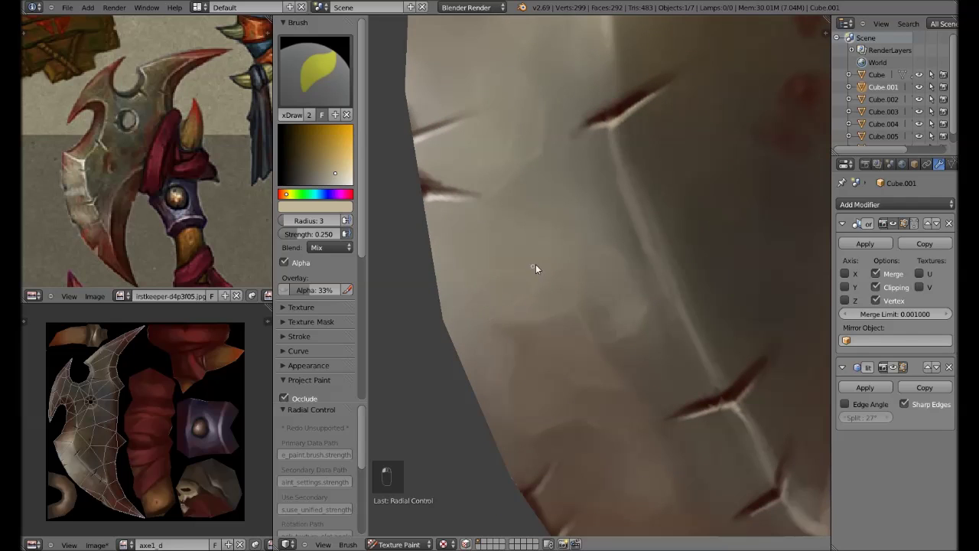
Highlight the scratch edges and the blade's bevelled rim with pale dabs and strokes.
drag(504, 197, 526, 302)
click(529, 270)
click(559, 296)
middle_click(552, 283)
click(567, 199)
key(s)
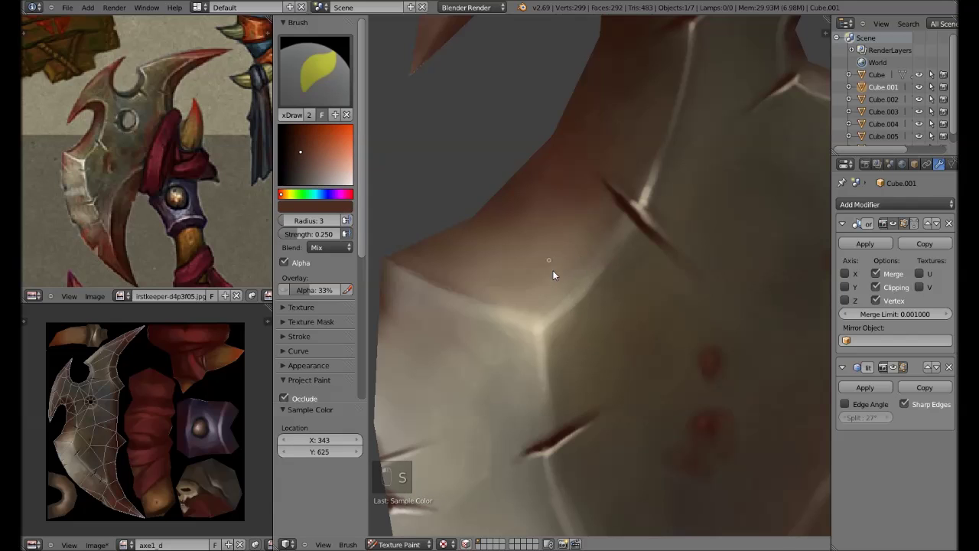
key(f)
key(s)
key(f)
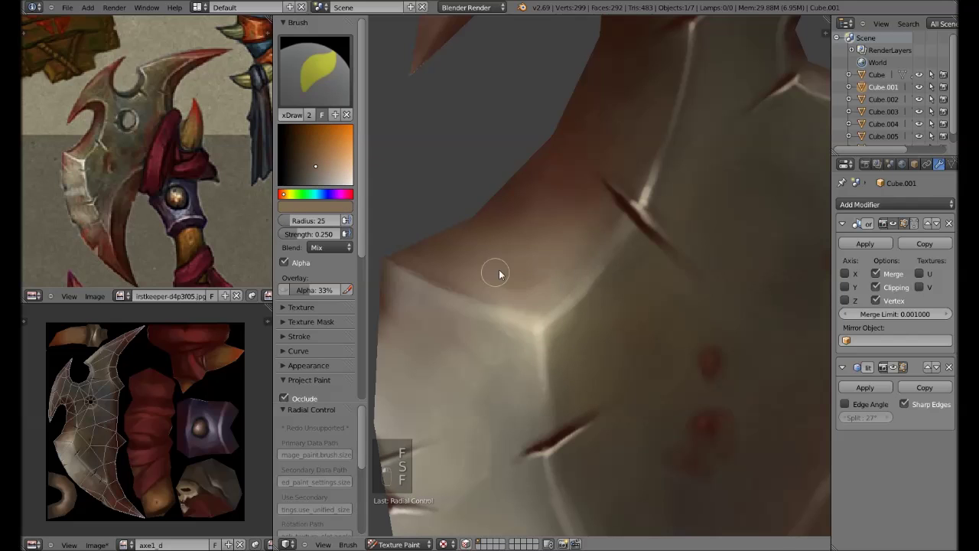
key(s)
key(f)
click(539, 294)
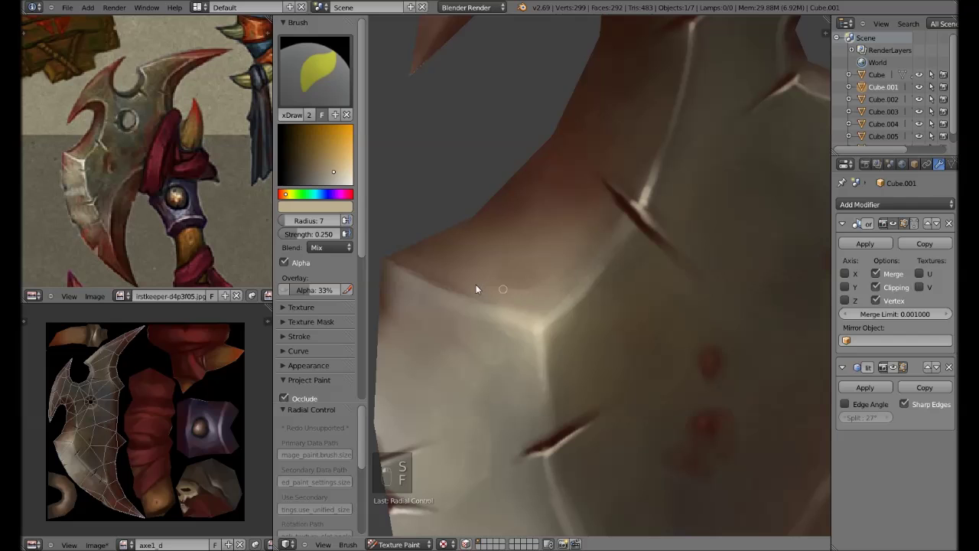
drag(619, 306, 577, 224)
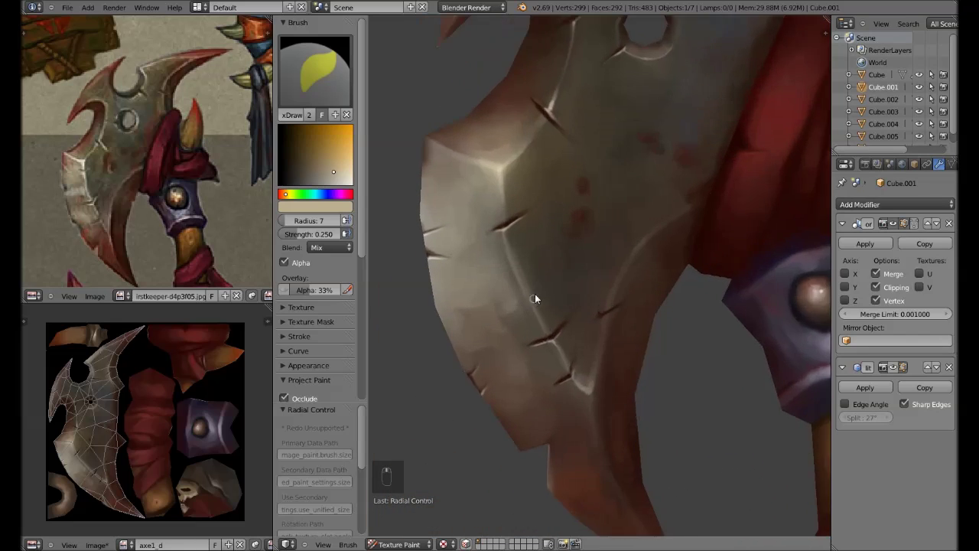
Zoom out, retune brush size and strength, and paint softly across the blade surface.
key(s)
key(f)
key(f)
key(f)
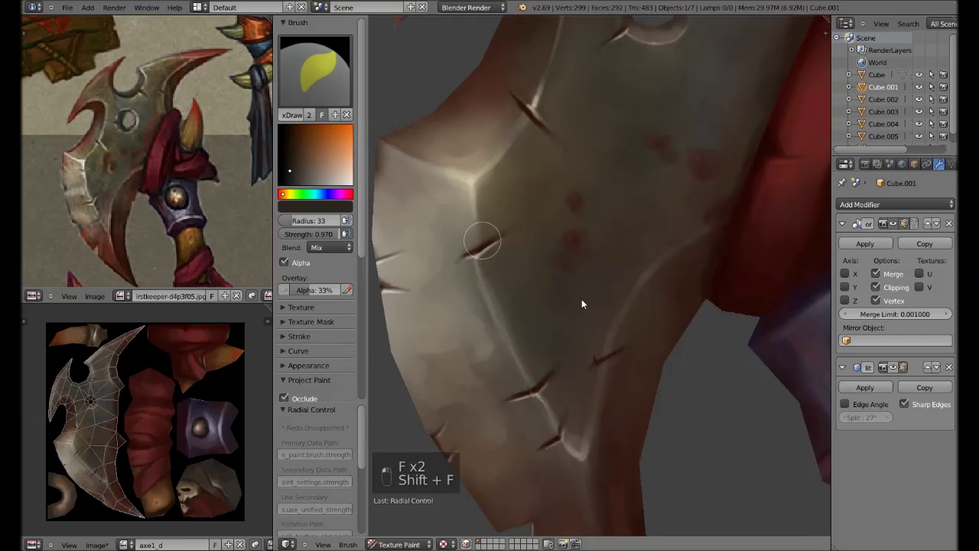
key(ctrl+z)
key(ctrl+z)
key(f)
key(f)
key(s)
key(f)
drag(537, 339, 561, 316)
Add more red speckles and dark grime spots across the metal face with a small brush.
key(ctrl+z)
key(ctrl+z)
key(shift+f)
drag(488, 314, 707, 250)
key(s)
drag(524, 341, 488, 322)
key(f)
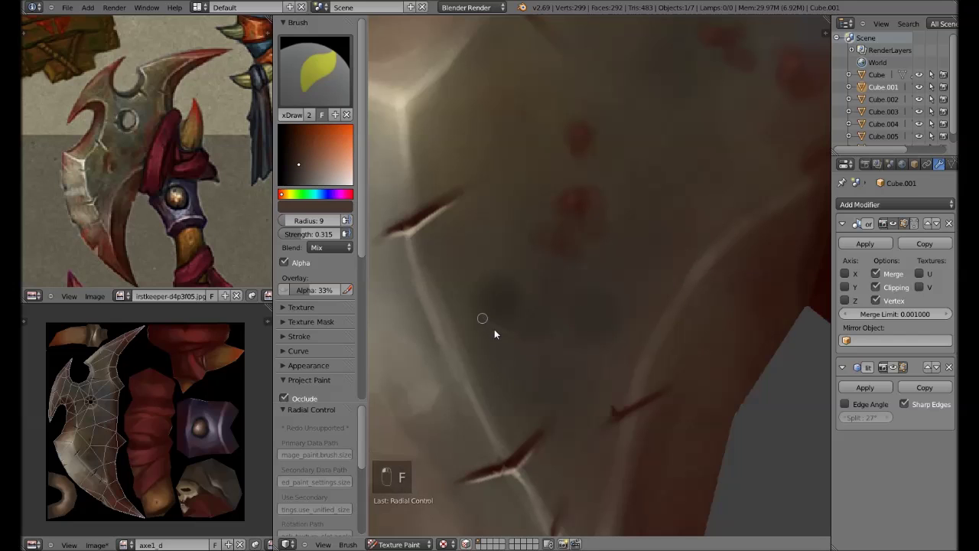
key(f)
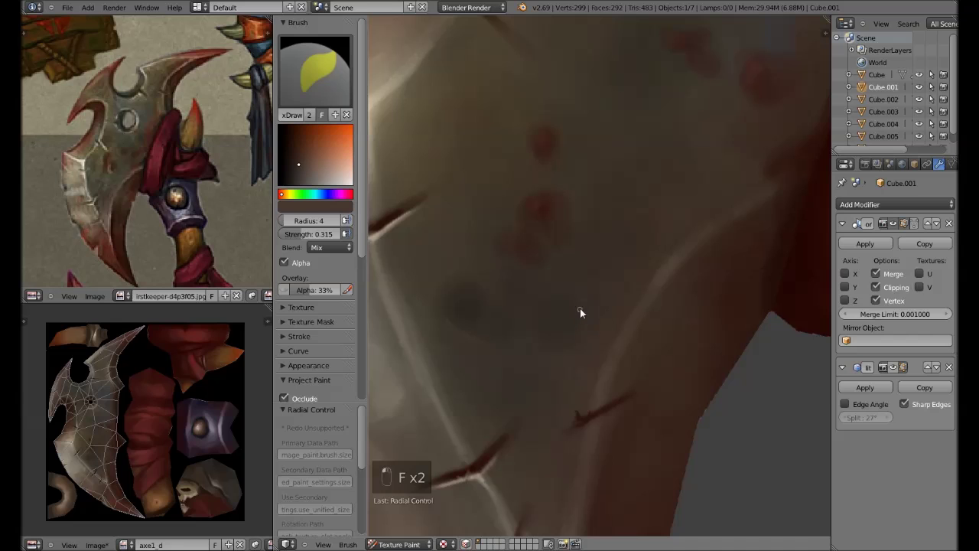
key(s)
drag(666, 283, 573, 342)
drag(602, 189, 622, 203)
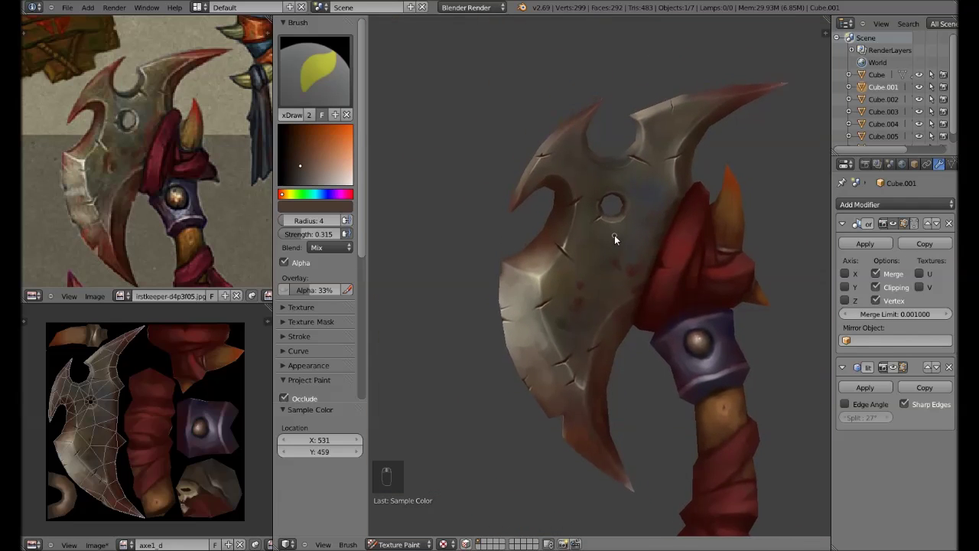
Stroke over the upper blade, orbit the view, and lower the brush strength.
drag(606, 252, 606, 217)
drag(606, 308, 576, 285)
drag(577, 286, 473, 445)
click(473, 444)
key(s)
middle_click(566, 282)
drag(562, 285, 582, 277)
key(ctrl+z)
key(shift+f)
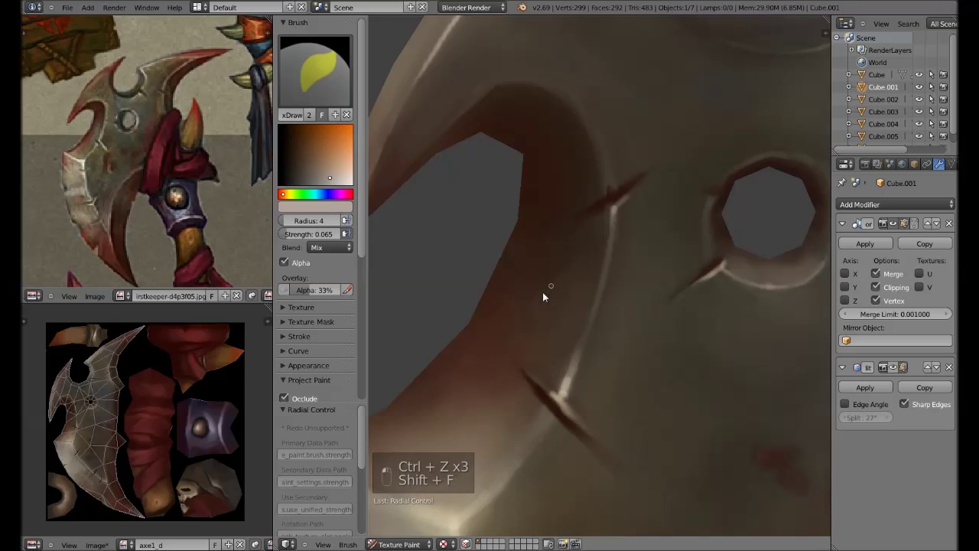
Paint soft low-strength shading across the upper blade's metal.
click(593, 224)
drag(612, 231, 535, 182)
drag(564, 213, 580, 262)
click(580, 263)
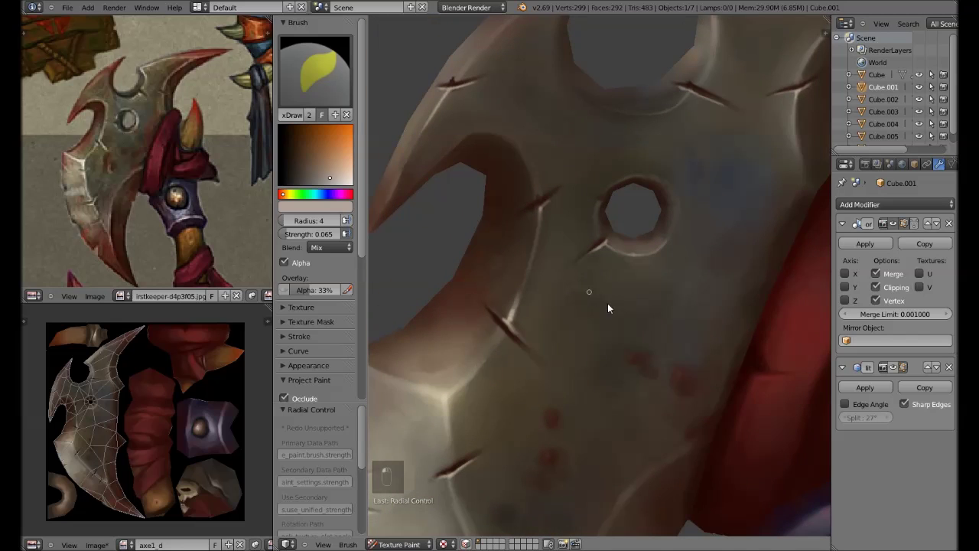
drag(627, 288, 611, 279)
drag(595, 291, 579, 336)
drag(575, 315, 531, 313)
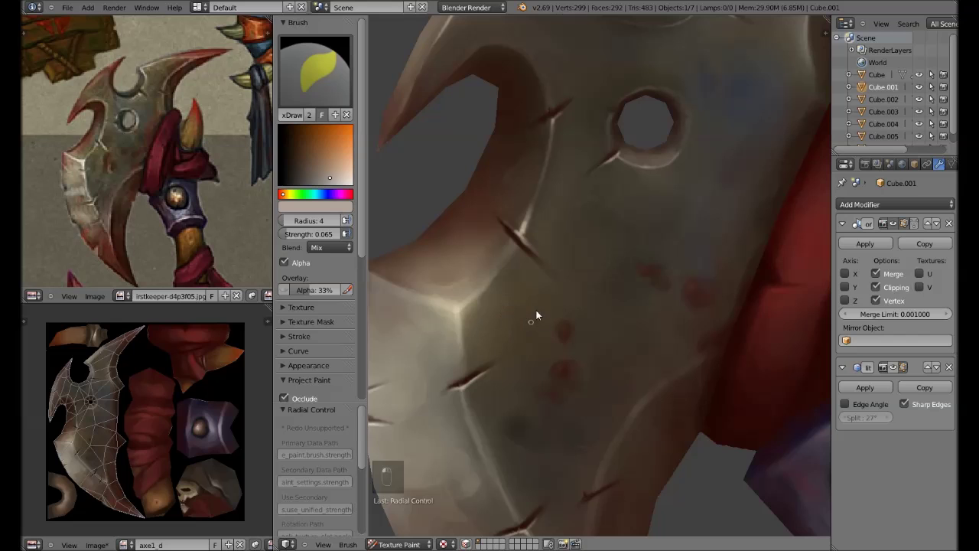
drag(601, 257, 574, 253)
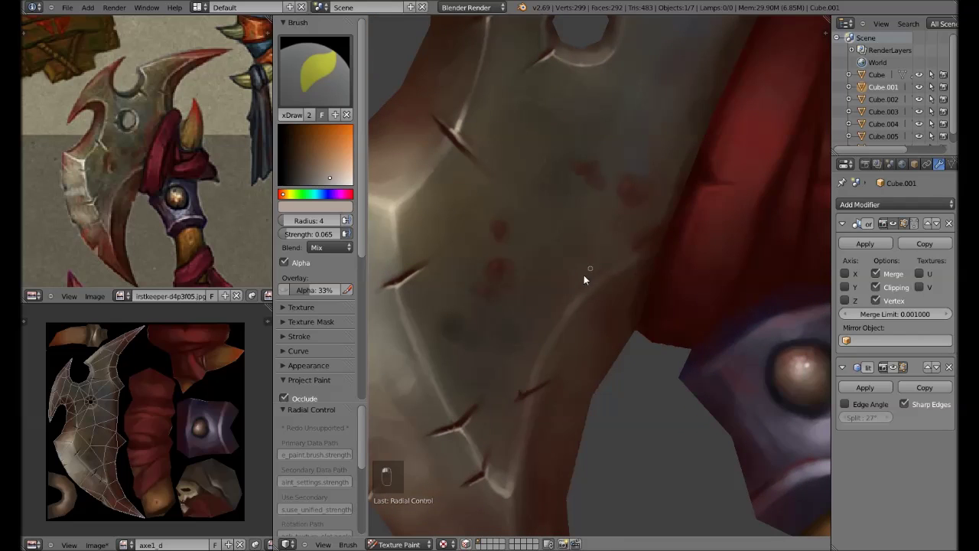
drag(546, 349, 713, 169)
Sample dark colours and mark thin scratch lines on the blade.
key(s)
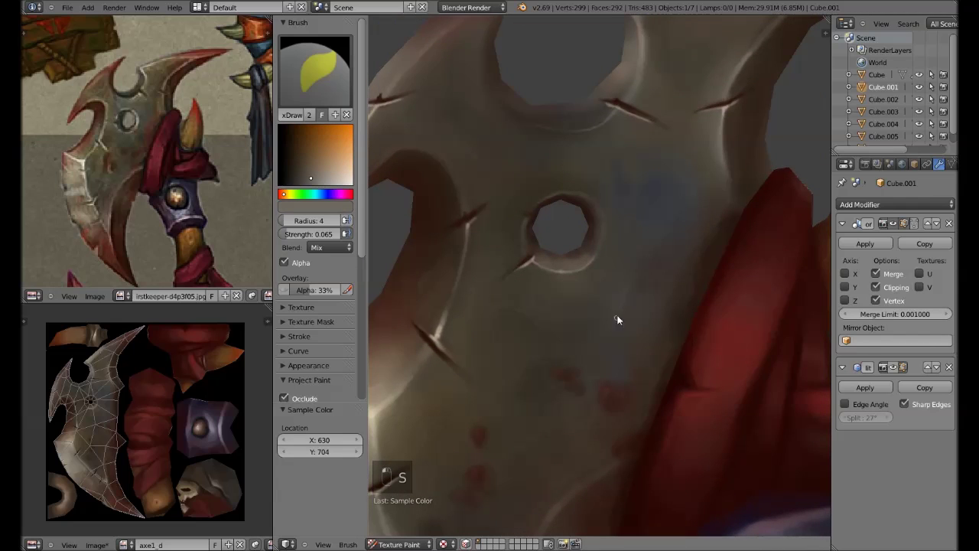
key(s)
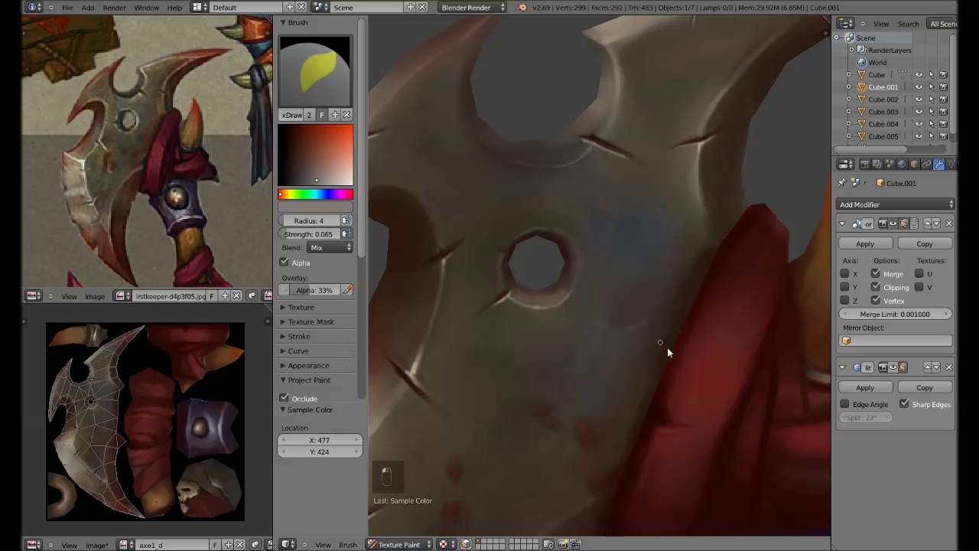
key(s)
key(s)
key(shift+f)
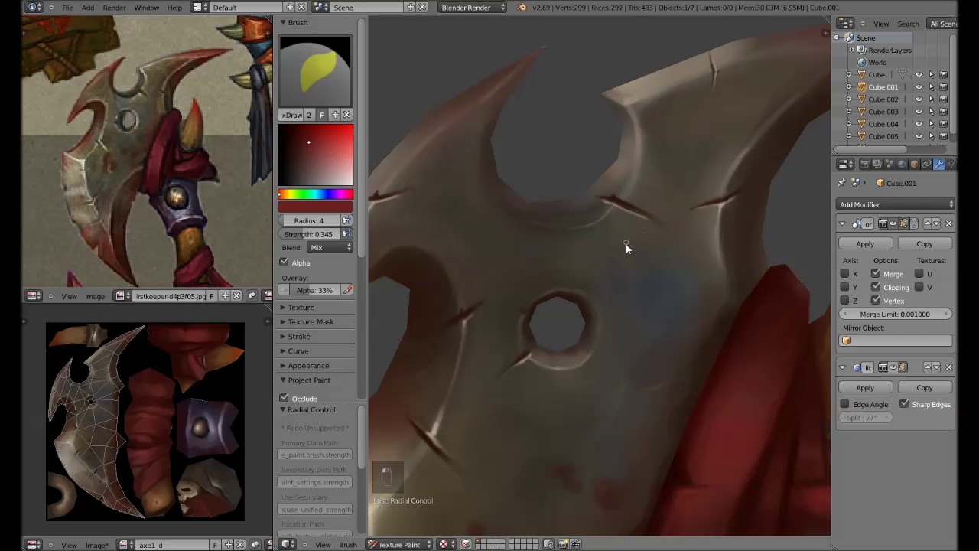
key(s)
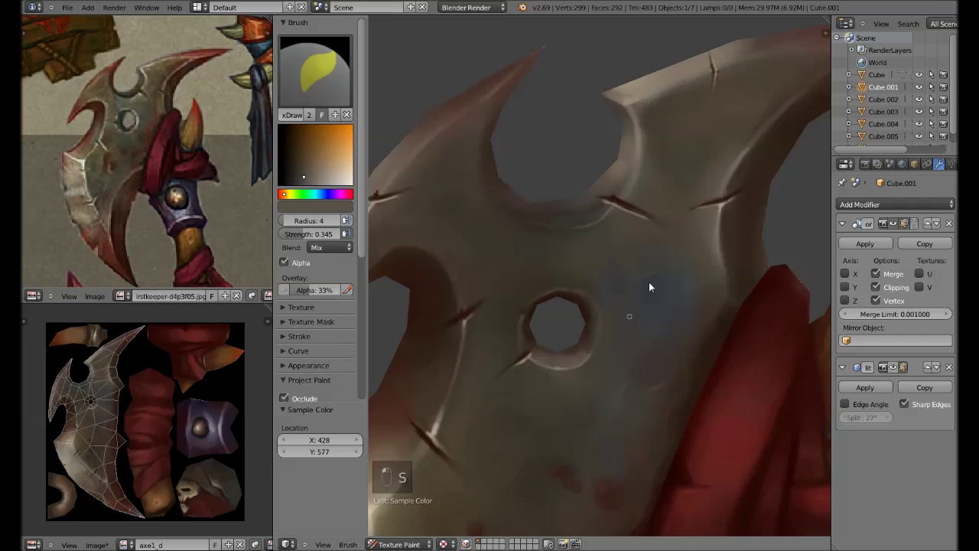
drag(598, 283, 617, 296)
click(596, 284)
Resize the brush and dab a faint bluish tint onto the metal beside the bolt hole.
key(s)
key(f)
key(f)
key(s)
key(f)
key(f)
click(673, 199)
click(660, 215)
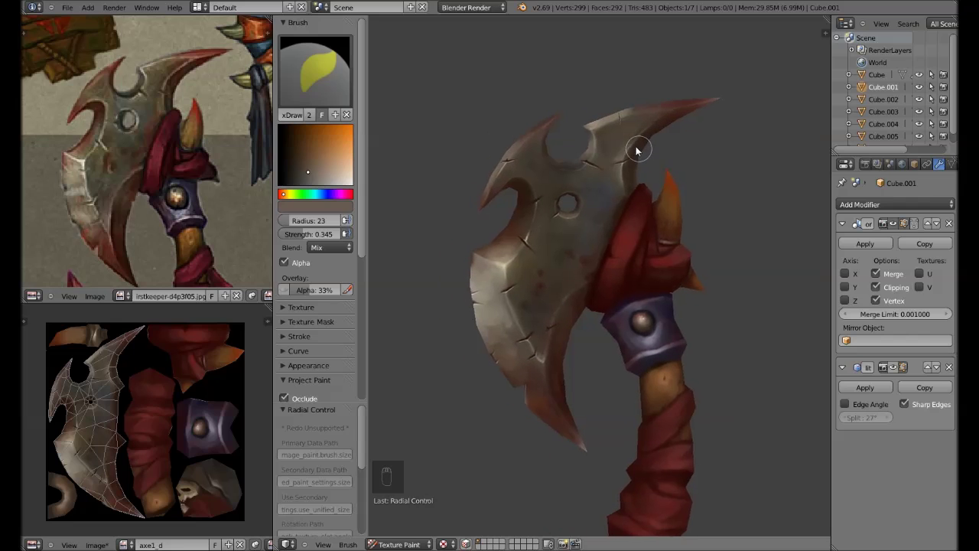
Sample a dark colour and set brush radius and strength for shading the lower blade edge.
key(s)
key(f)
key(s)
key(shift+f)
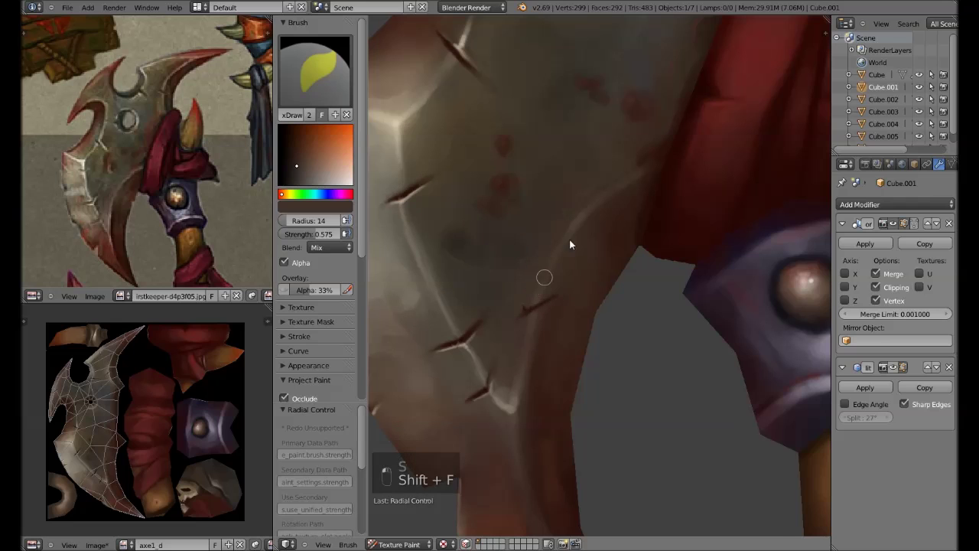
Sample blade colours and resize the brush while glazing tint over the metal, undoing stray strokes.
key(s)
key(s)
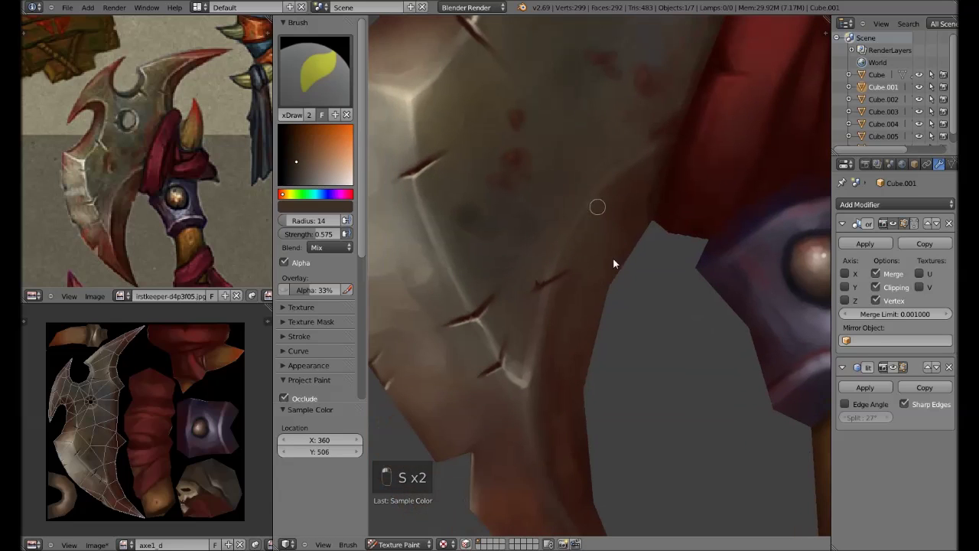
key(s)
key(f)
key(f)
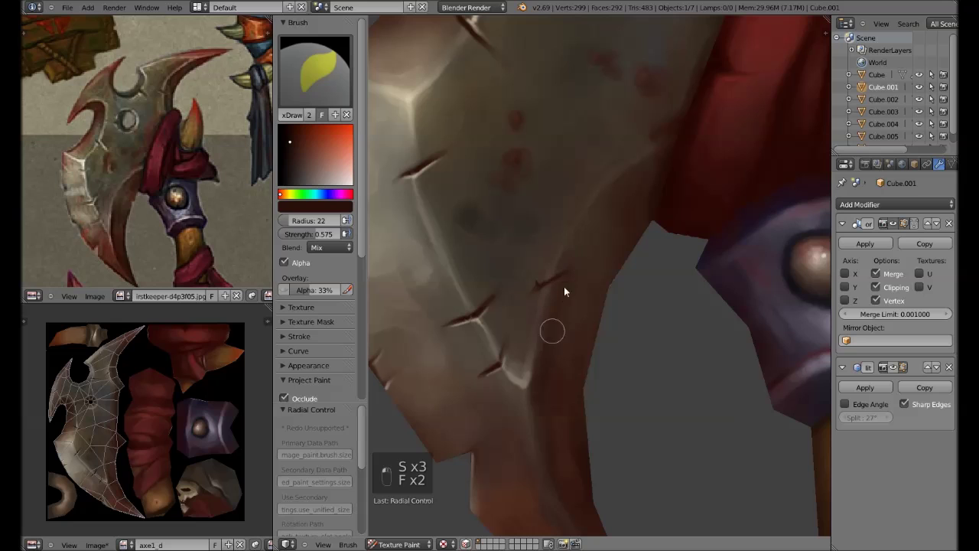
key(f)
key(f)
key(s)
key(f)
key(f)
key(s)
key(f)
key(s)
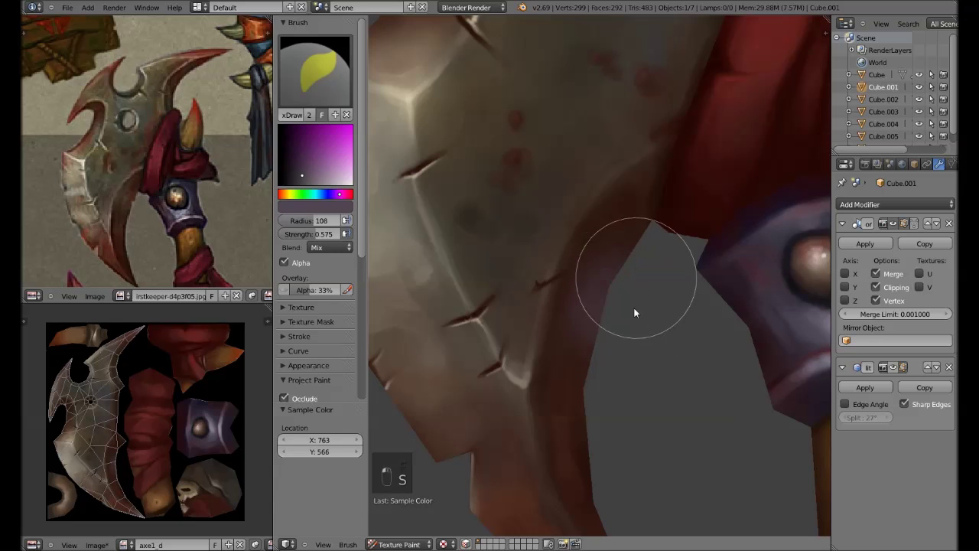
key(ctrl+z)
key(ctrl+z)
key(ctrl+z)
Lower brush strength with Shift+F and glaze soft purple-blue tints over the blade and its tips.
key(shift+f)
drag(682, 312, 626, 290)
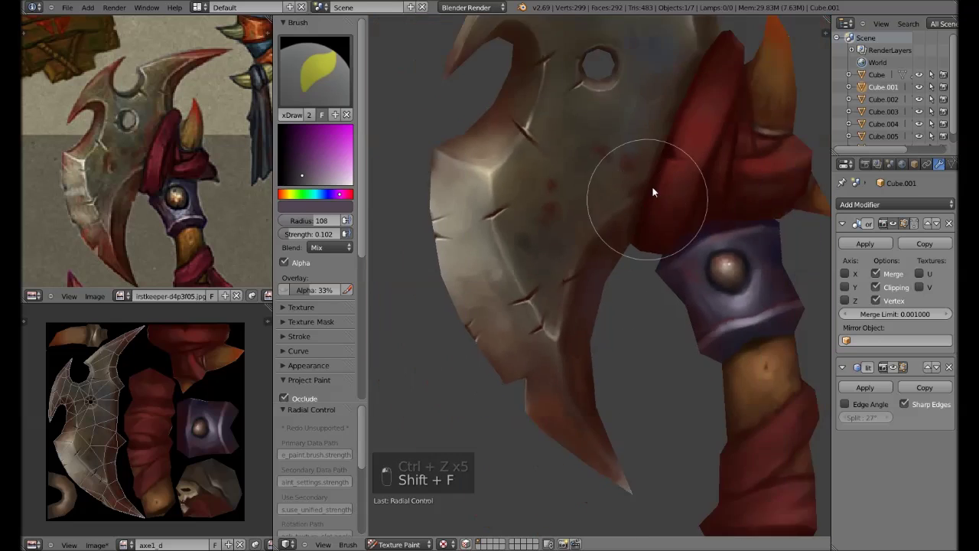
key(f)
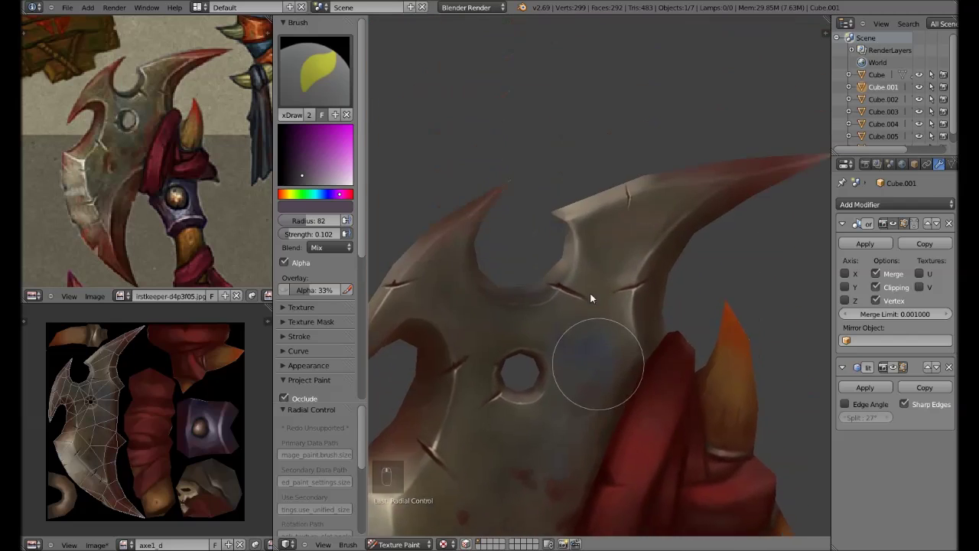
key(s)
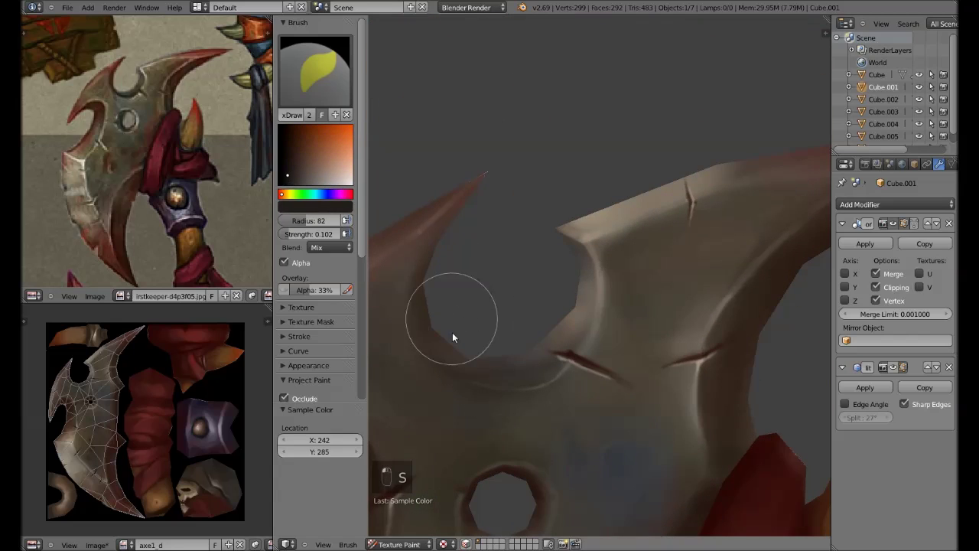
key(f)
key(Tab)
key(Tab)
key(shift+f)
drag(557, 259, 524, 296)
key(s)
click(535, 195)
click(563, 230)
key(ctrl+z)
key(ctrl+z)
key(ctrl+z)
Toggle modes and reposition around the blade, adding darker weathering toward the upper spike.
key(s)
key(s)
key(Tab)
key(g)
key(Tab)
key(Tab)
key(Tab)
middle_click(606, 186)
key(Tab)
key(g)
key(Tab)
click(599, 214)
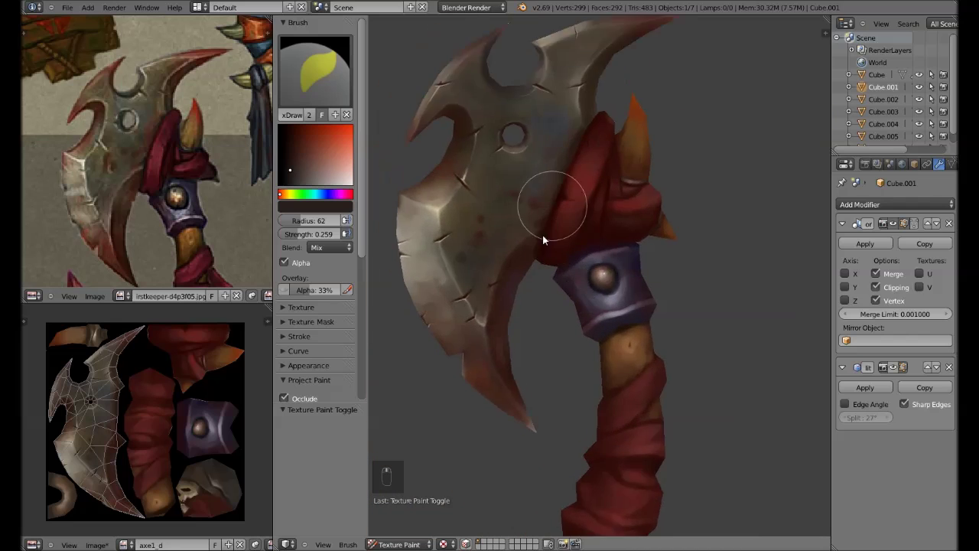
Move to the red cloth wrap, sample its reds and paint darker fold shadows along the surface.
drag(606, 288, 630, 311)
key(g)
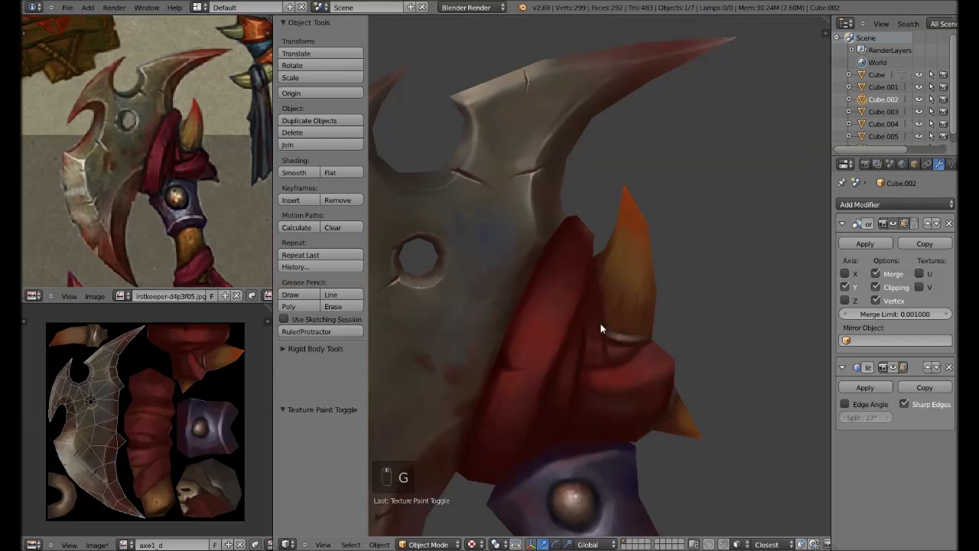
key(s)
key(f)
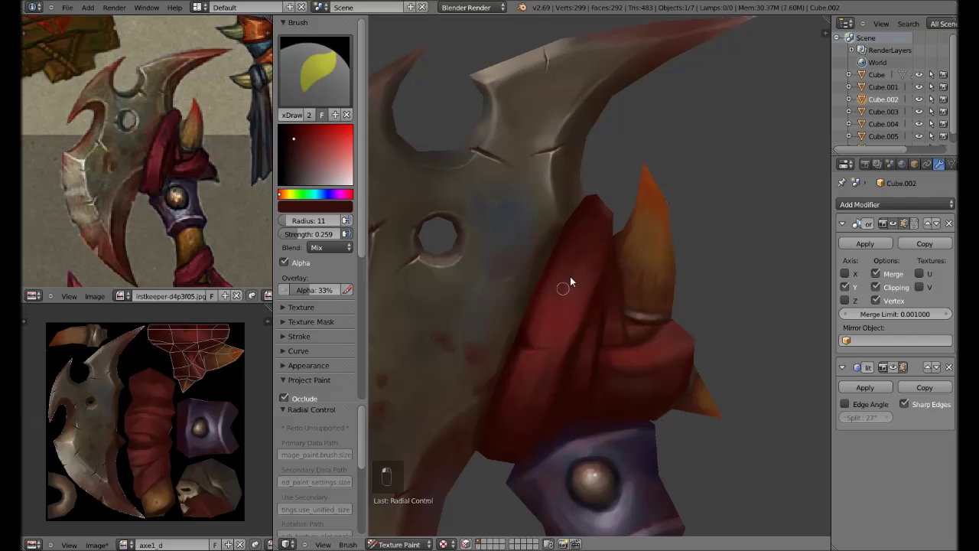
key(s)
key(f)
key(shift+f)
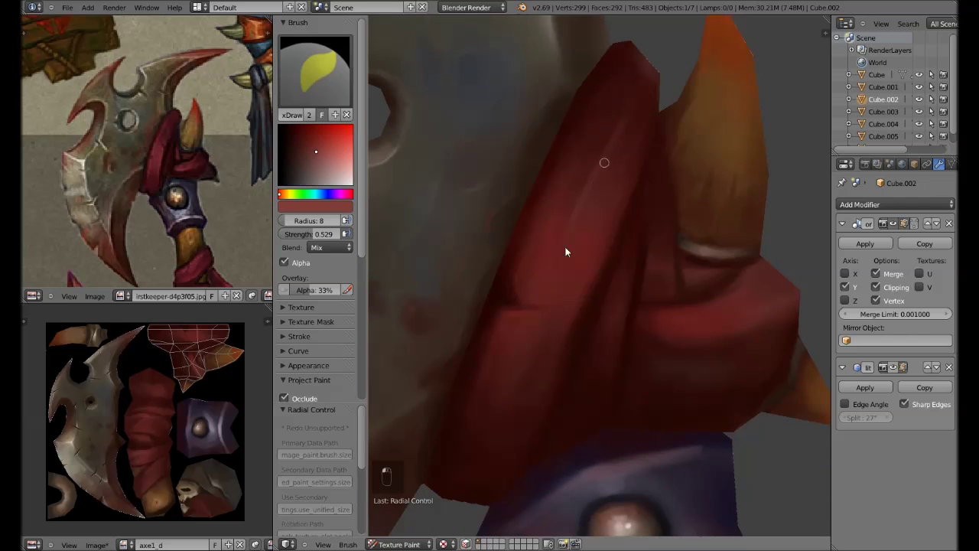
key(f)
key(s)
key(f)
key(s)
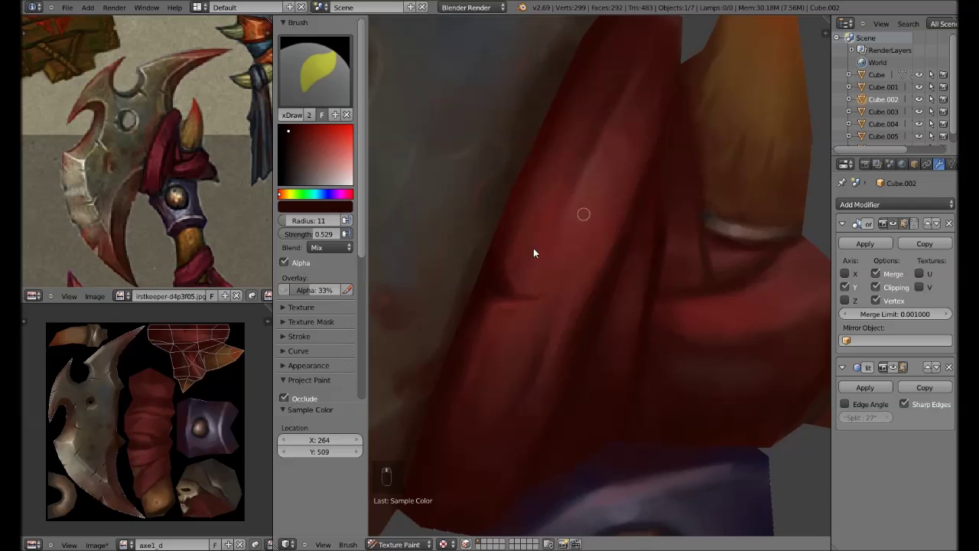
key(s)
key(s)
key(s)
key(f)
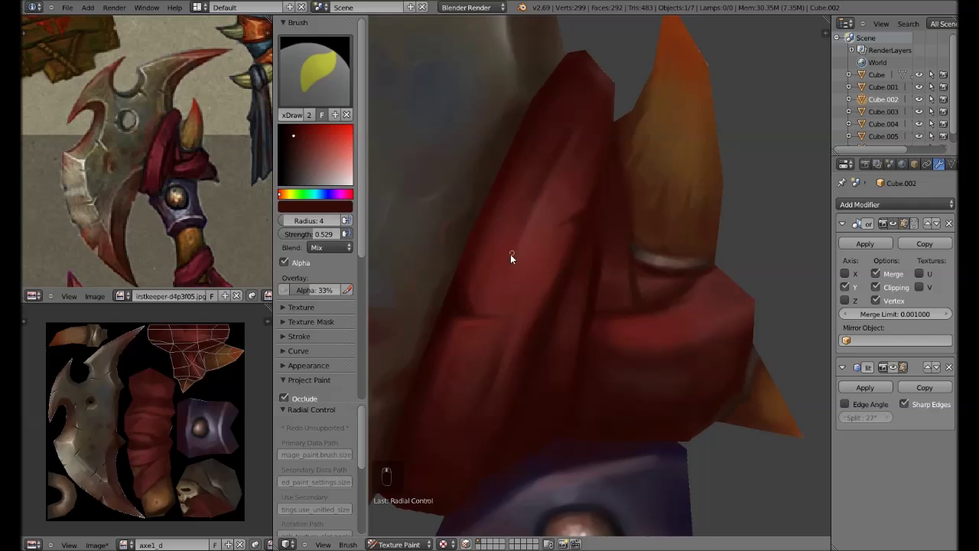
key(ctrl+z)
Glaze lighter streak highlights at low strength over the wrap, then save the file and painted image.
key(shift+f)
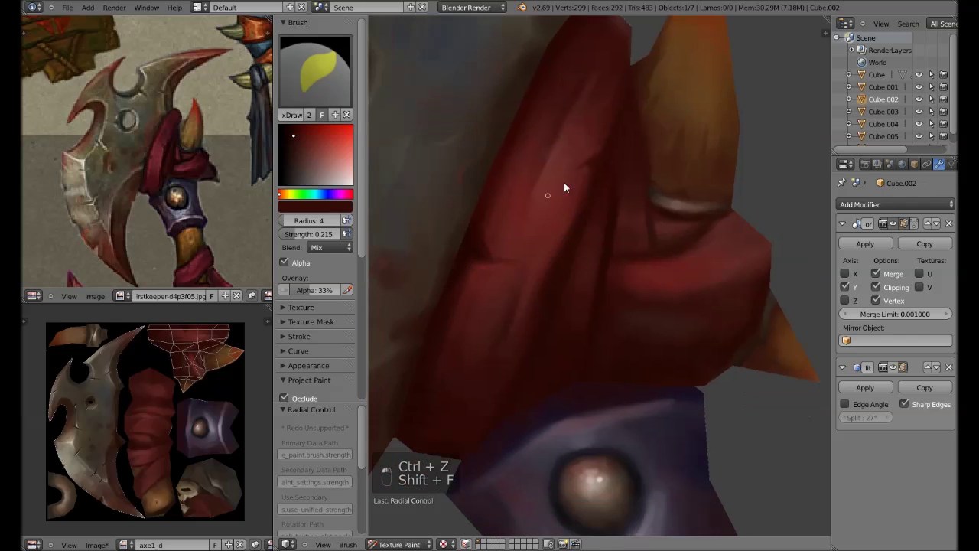
key(f)
key(shift+f)
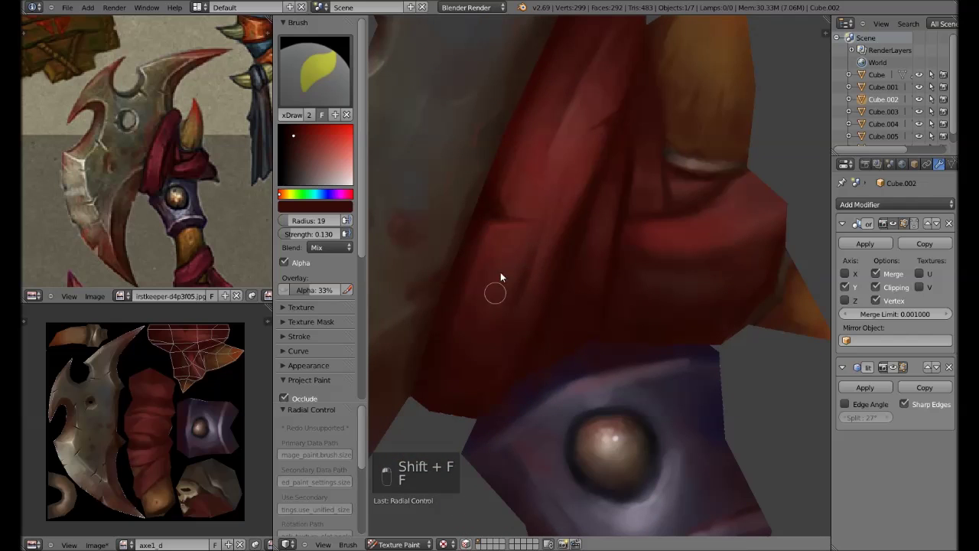
key(s)
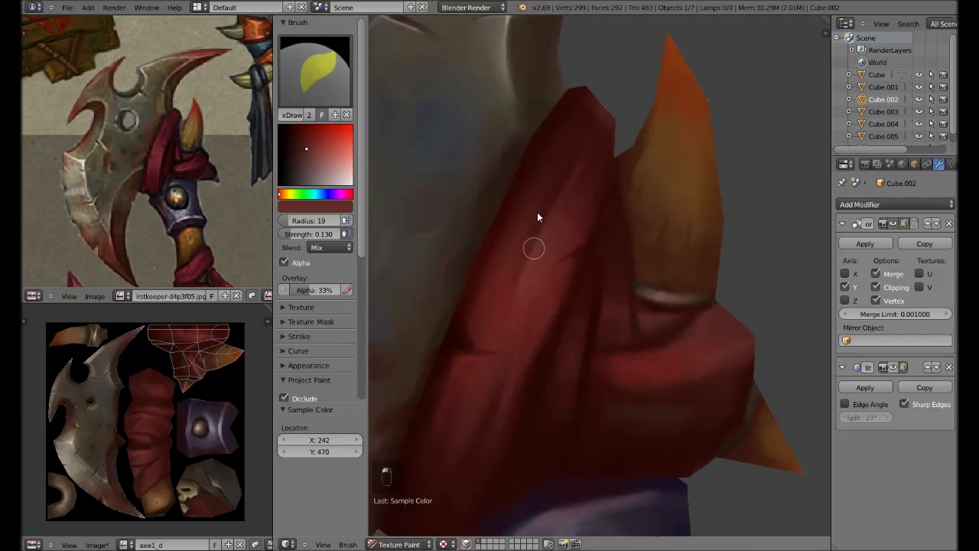
key(s)
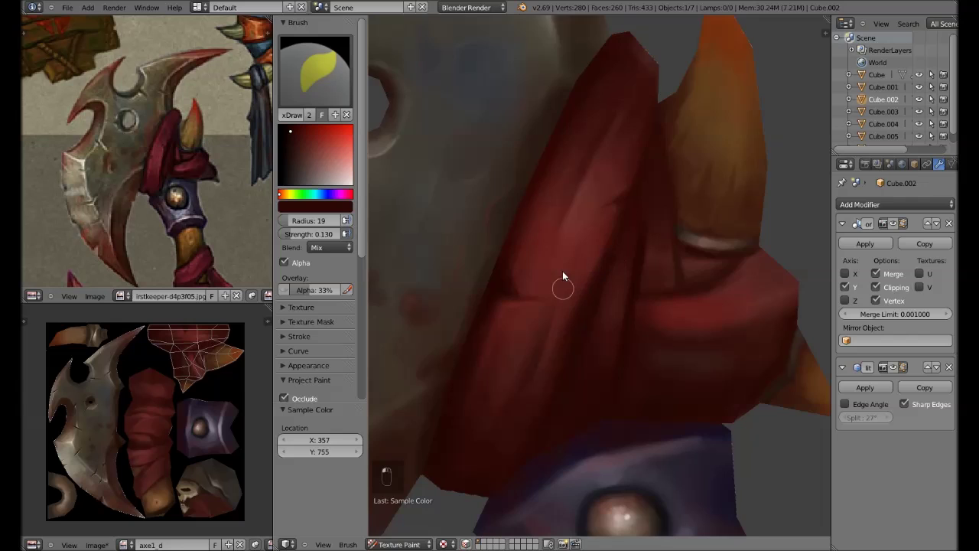
key(ctrl+s)
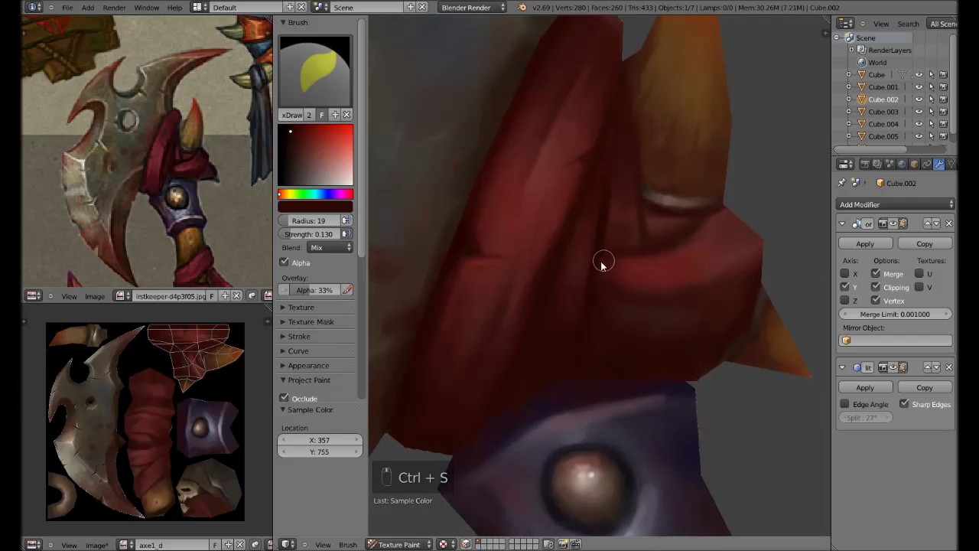
key(alt+s)
Paint darker crimson fold streaks where the wrap meets the blade, undoing stray strokes.
key(s)
key(f)
key(f)
key(s)
key(f)
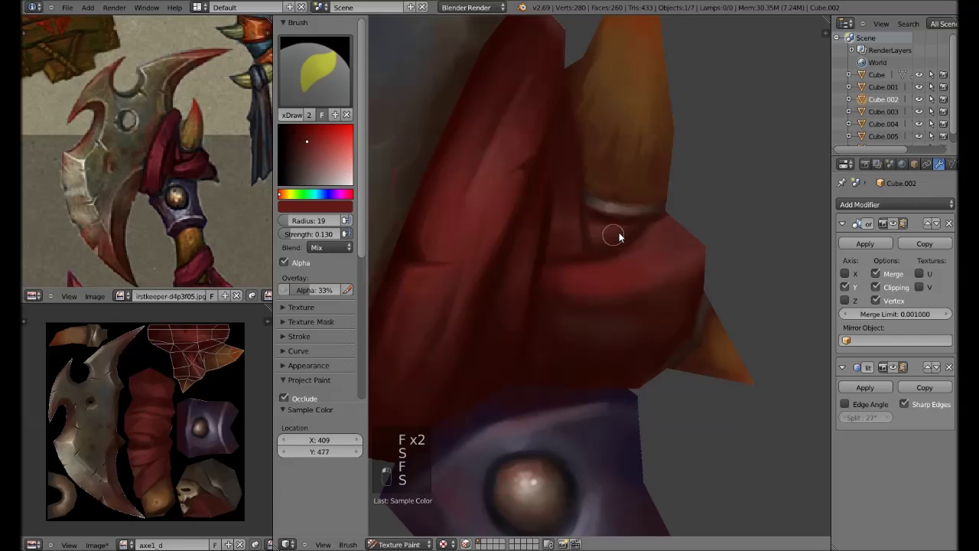
key(shift+f)
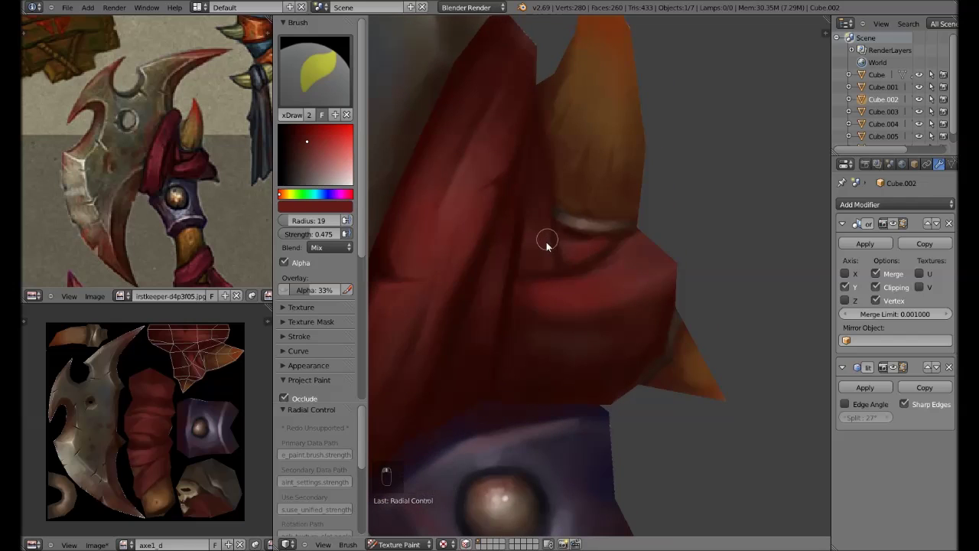
key(s)
key(f)
key(f)
key(ctrl+z)
key(ctrl+z)
key(ctrl+z)
key(s)
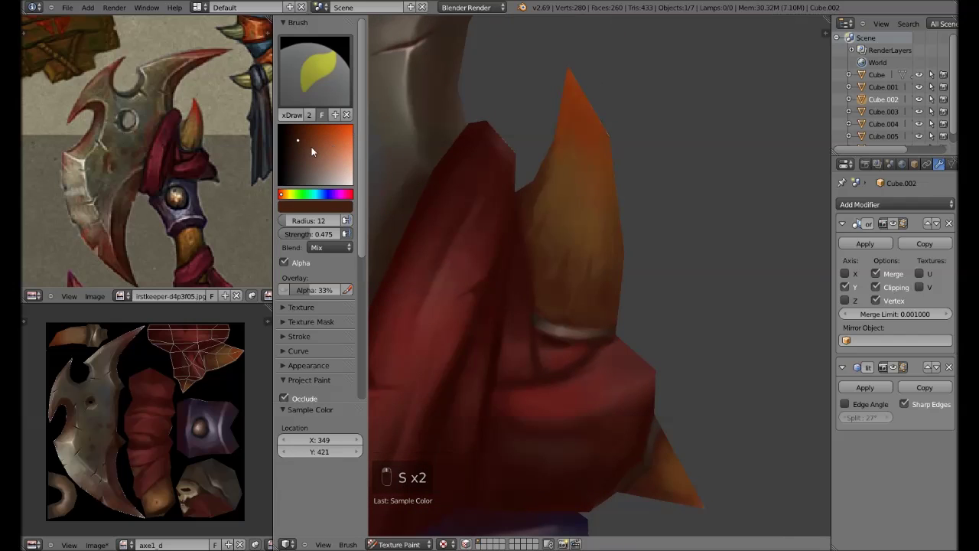